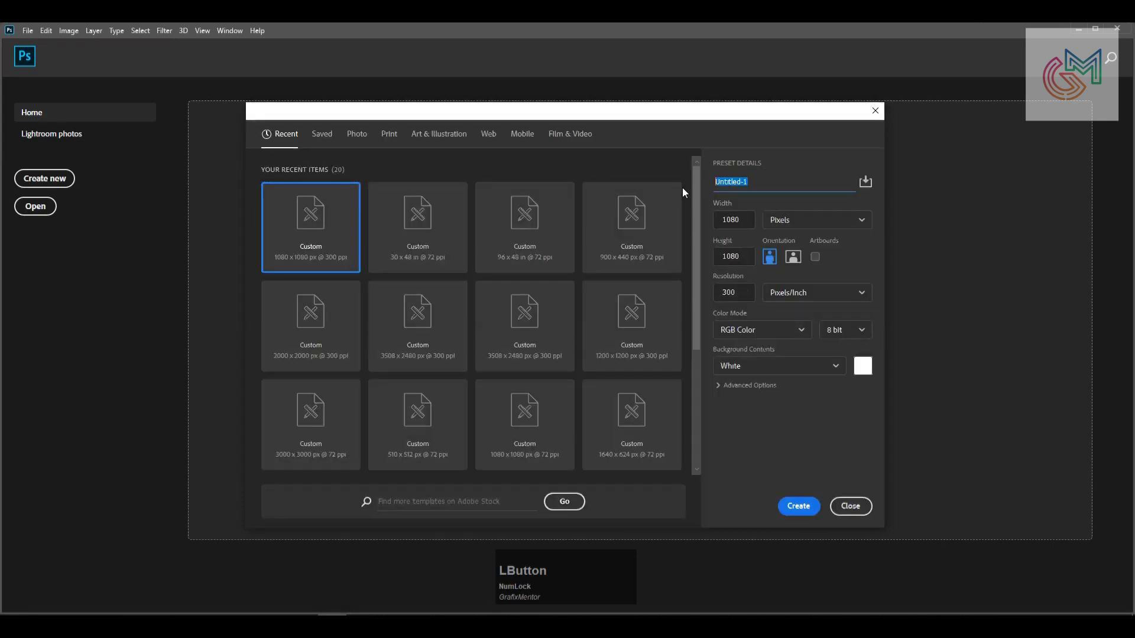
Name the new document Pizza-Social-Media-Banner at 1080×1080 px with 72 ppi resolution.
type("pizza-ocial-edia-")
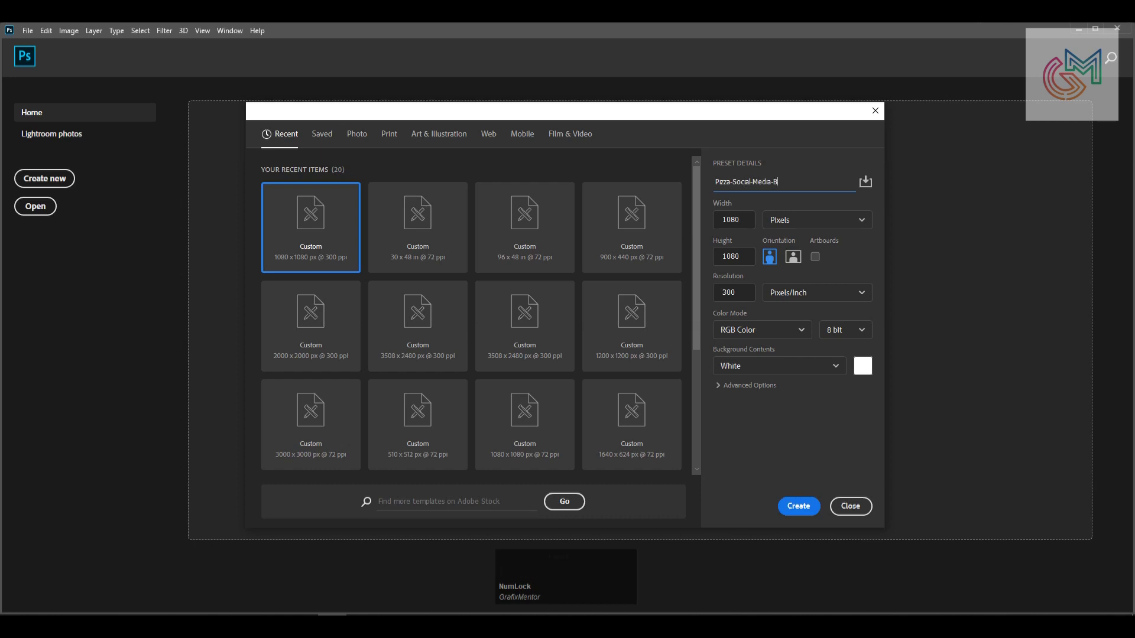
type("anner")
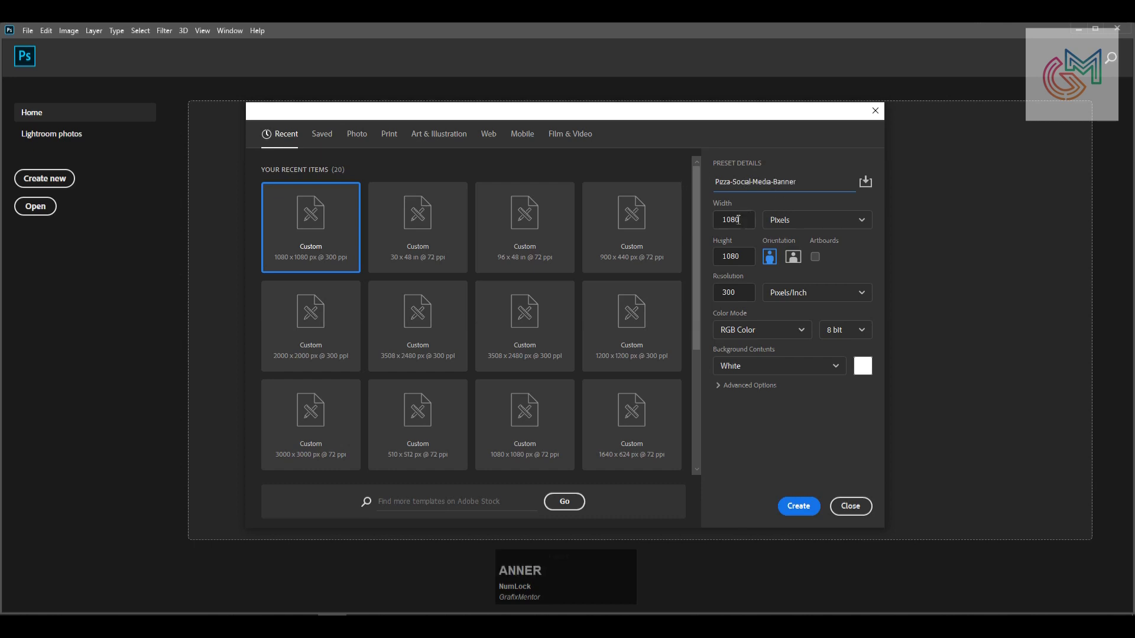
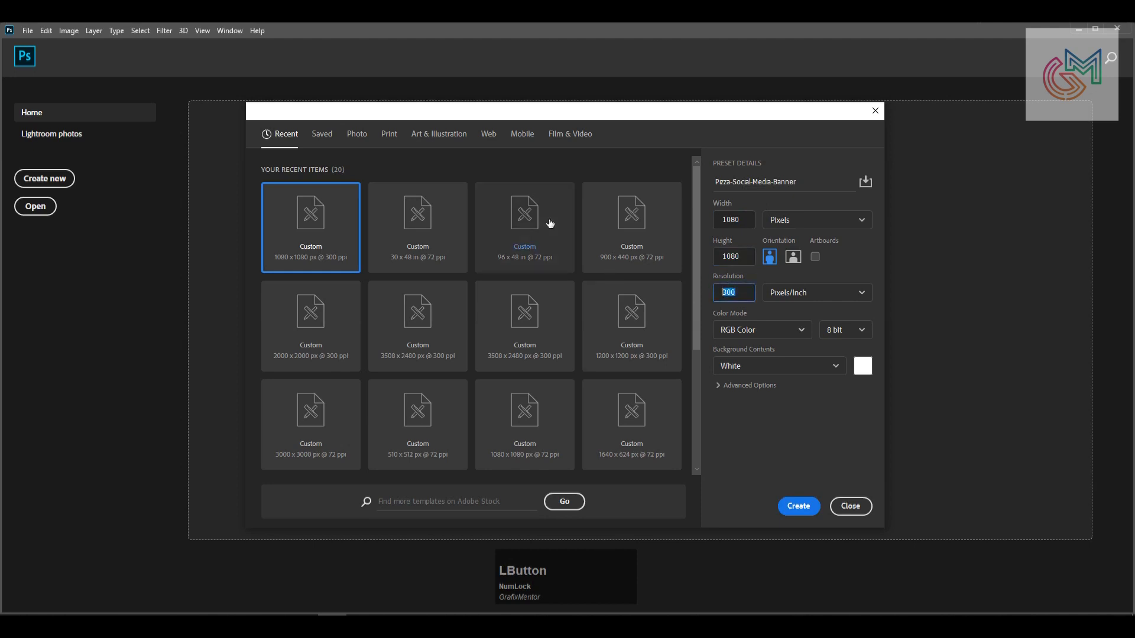
key("KP_7")
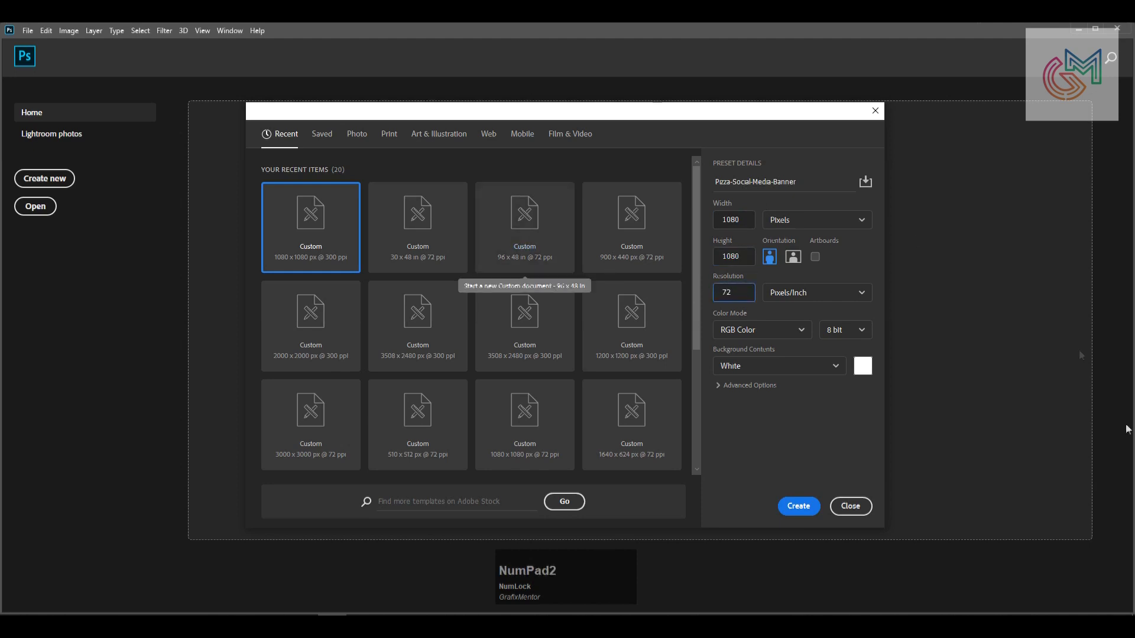
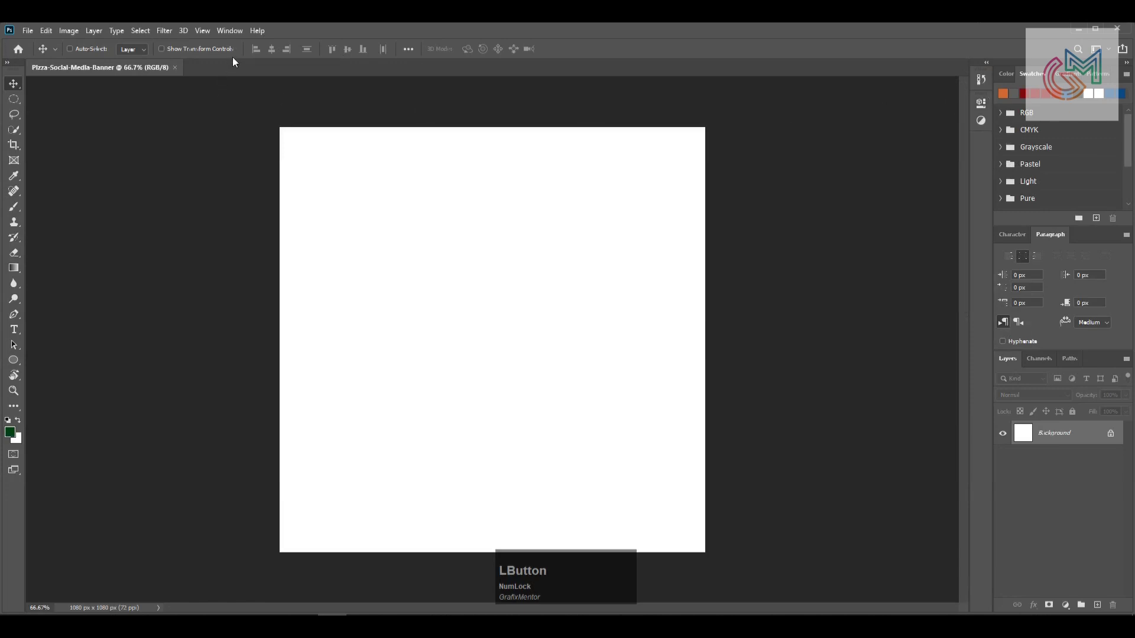
Zoom out and add a guide layout marking the canvas edges.
key("-")
left_click(207, 31)
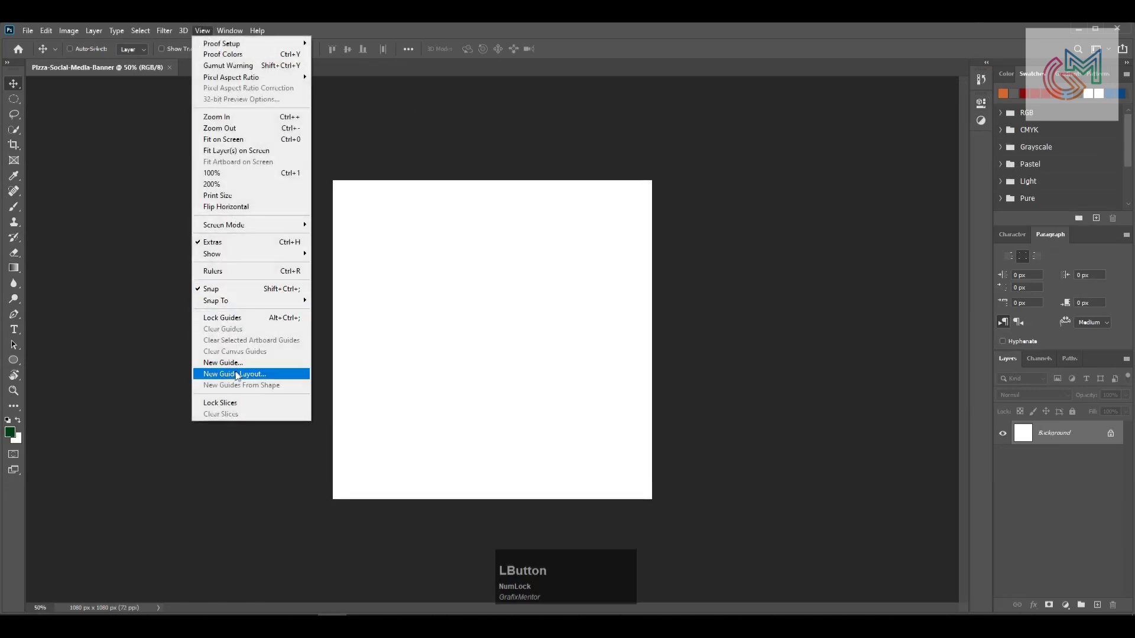
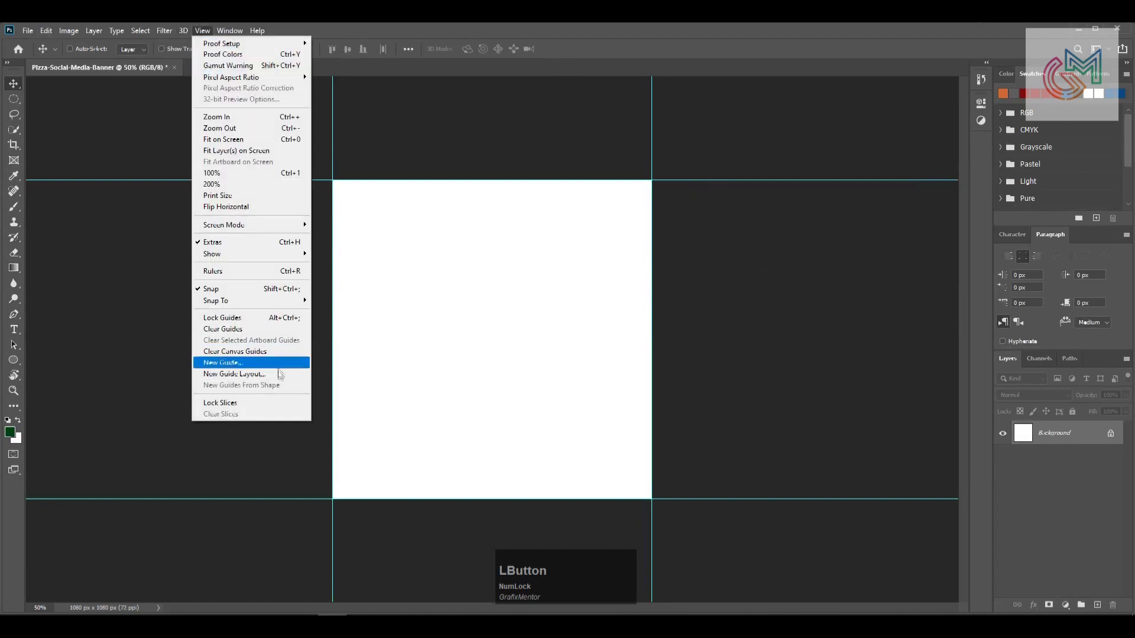
Add inner margin guides inset about 50 px from each canvas side.
key("KP_5")
key("KP_0")
key("KP_5")
key("KP_0")
key("Tab")
key("KP_5")
key("KP_0")
key("Tab")
key("KP_Enter")
key("KP_Enter")
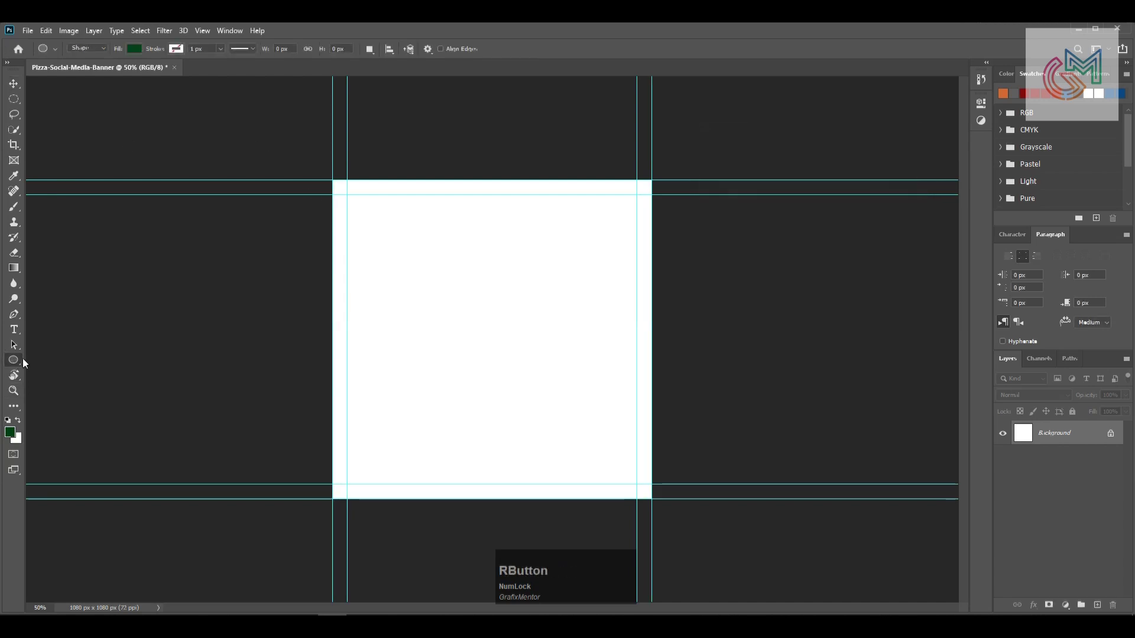
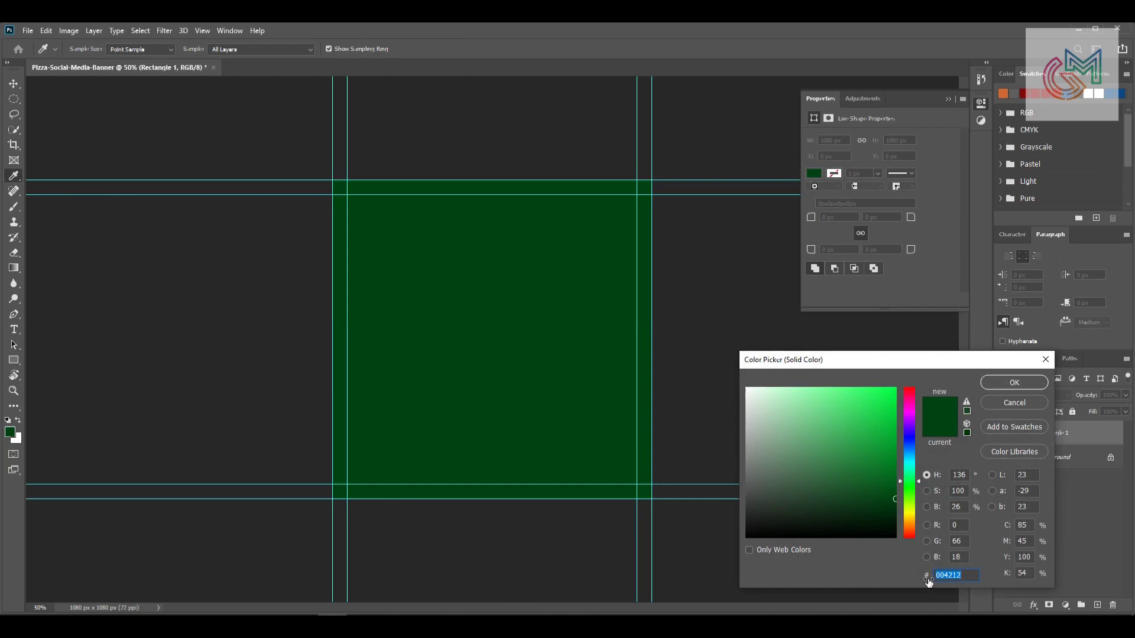
Fill the full-canvas 1080×1080 rectangle with a dark colour from the Color Picker.
key("KP_2")
key("KP_Enter")
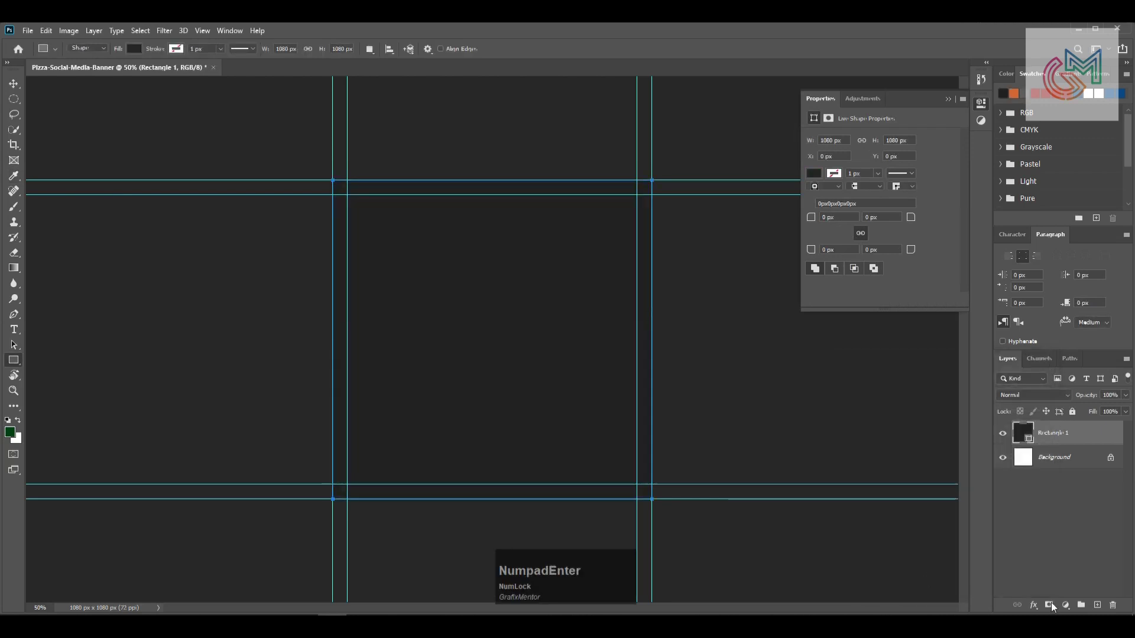
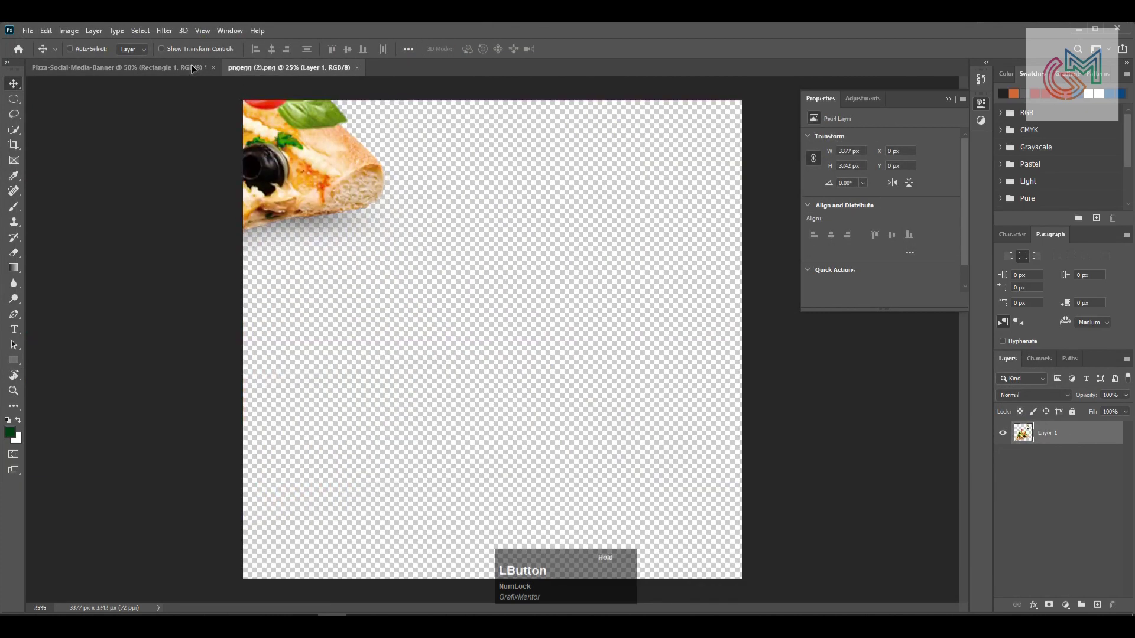
Copy the pizza slice into the banner document and rename its layer Image.
key("a")
left_click(274, 54)
key("d")
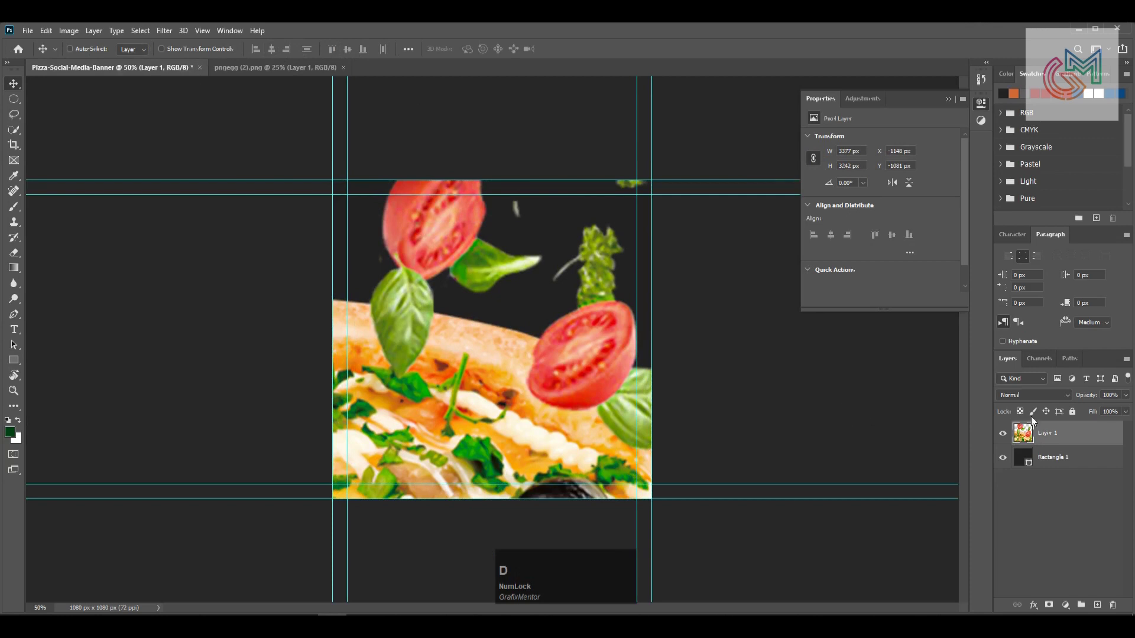
left_click(1043, 438)
type("image")
key("KP_Enter")
Convert the pizza layer to a Smart Object and scale it to about 24% near centre.
left_click(942, 279)
key("ctrl+t")
left_click(209, 49)
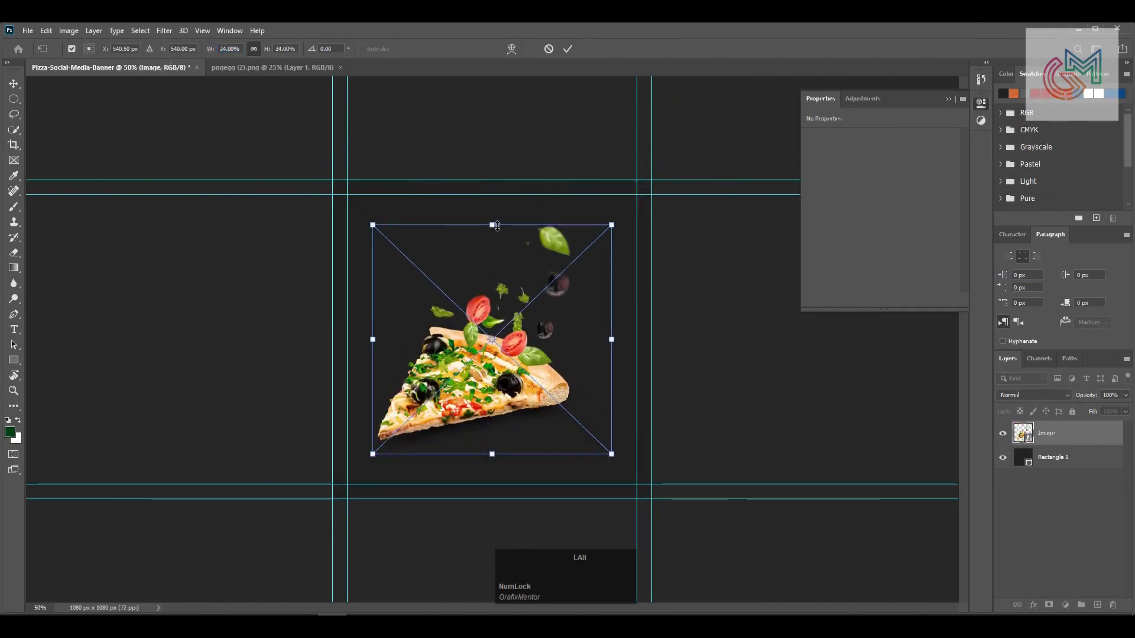
key("Return")
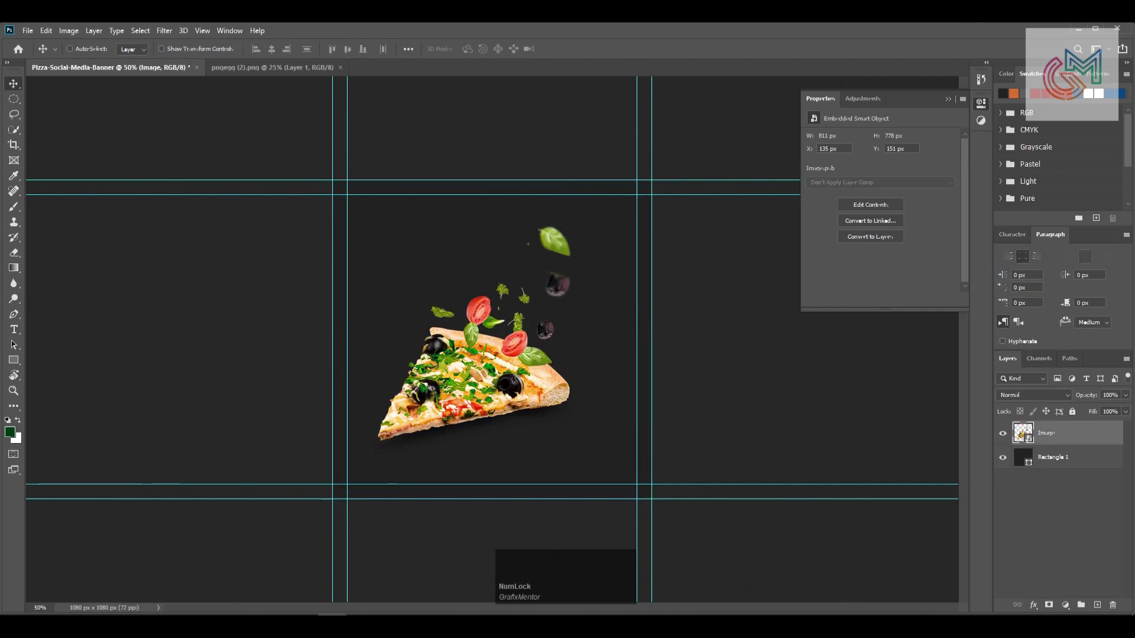
Draw a lower-right Pen triangle filled #316900 green and move it beneath the Image layer.
key("p")
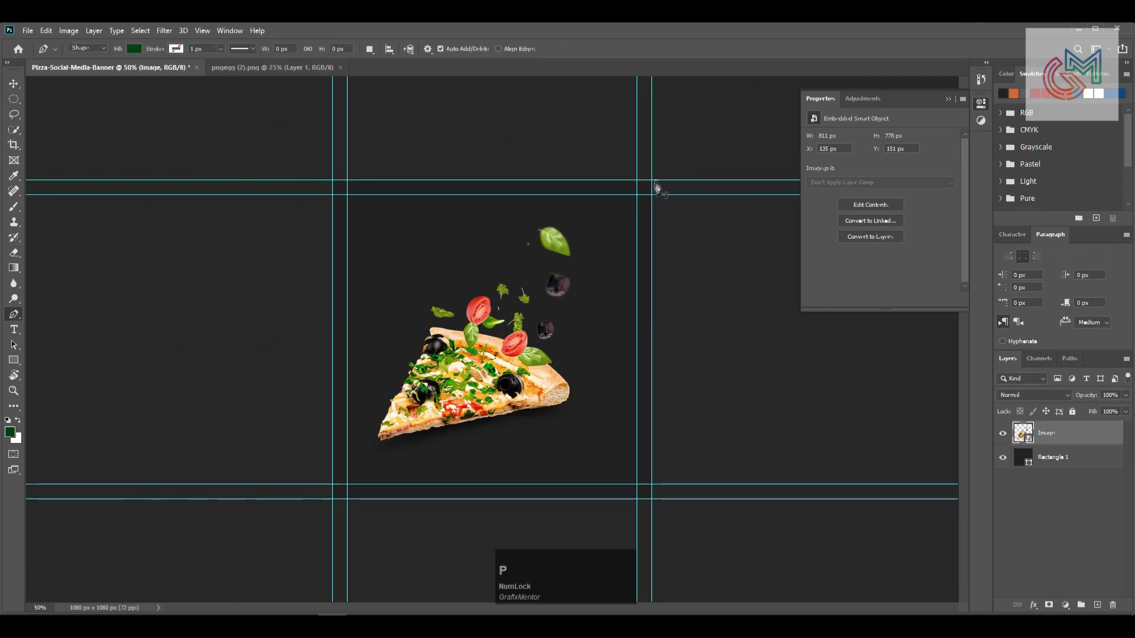
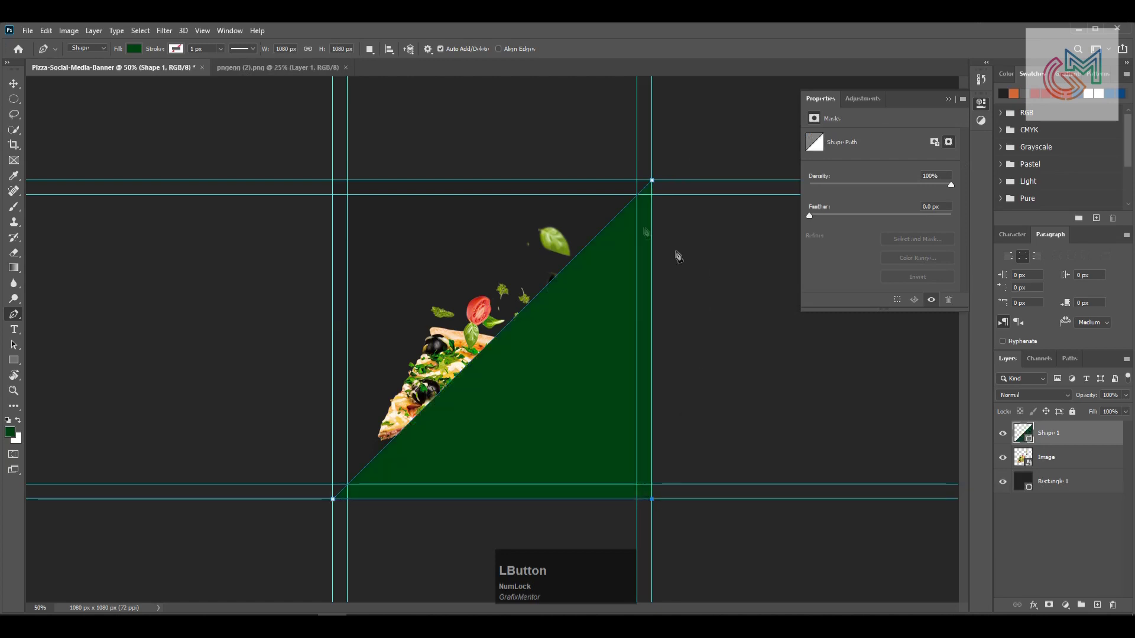
key("Return")
key("[")
left_click(1029, 462)
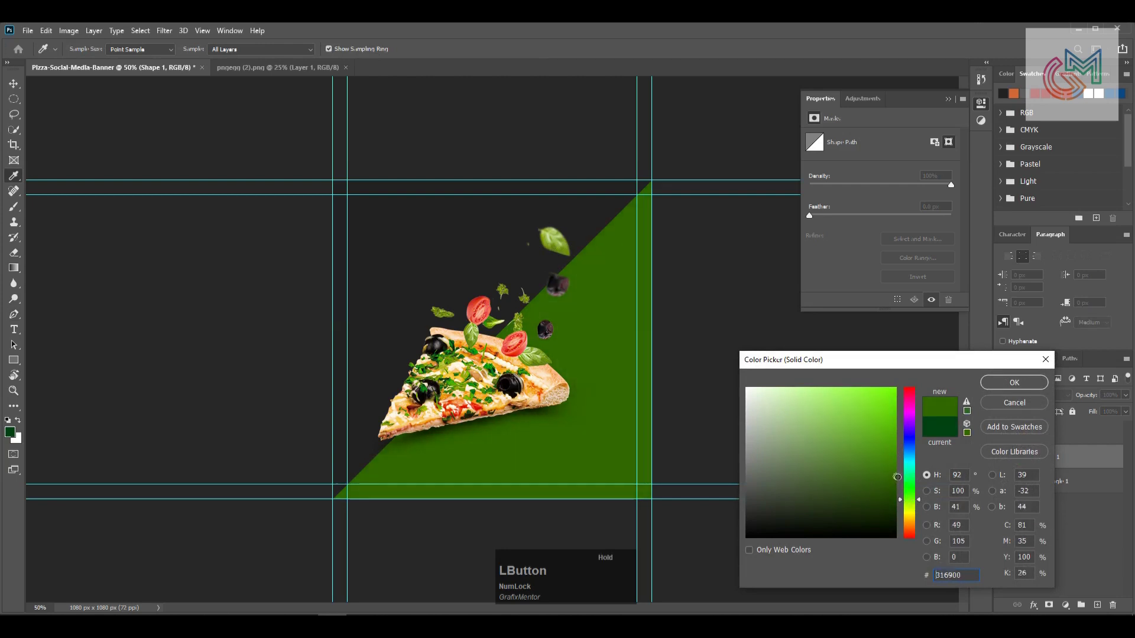
key("Return")
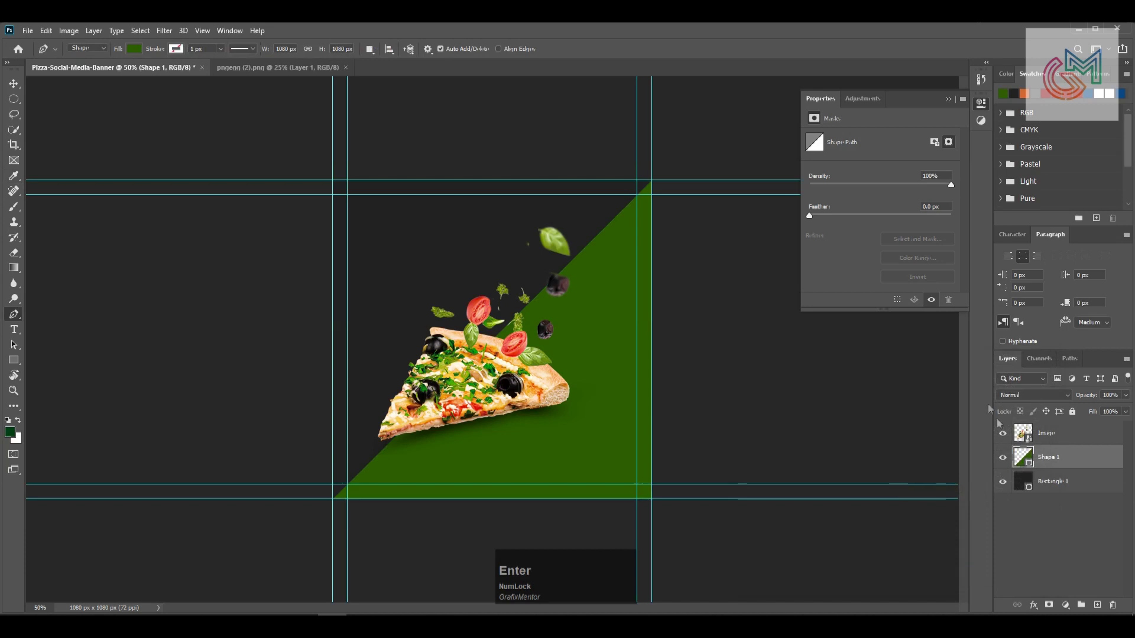
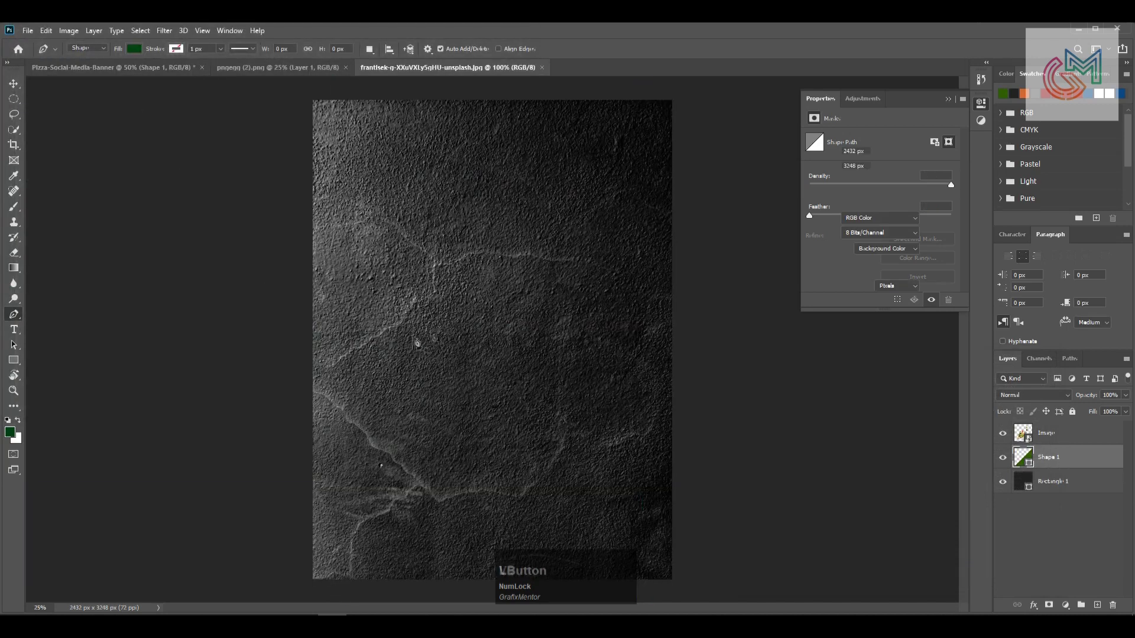
Paste the stone texture above Shape 1 and blend it with Multiply at 15% fill.
type("vc")
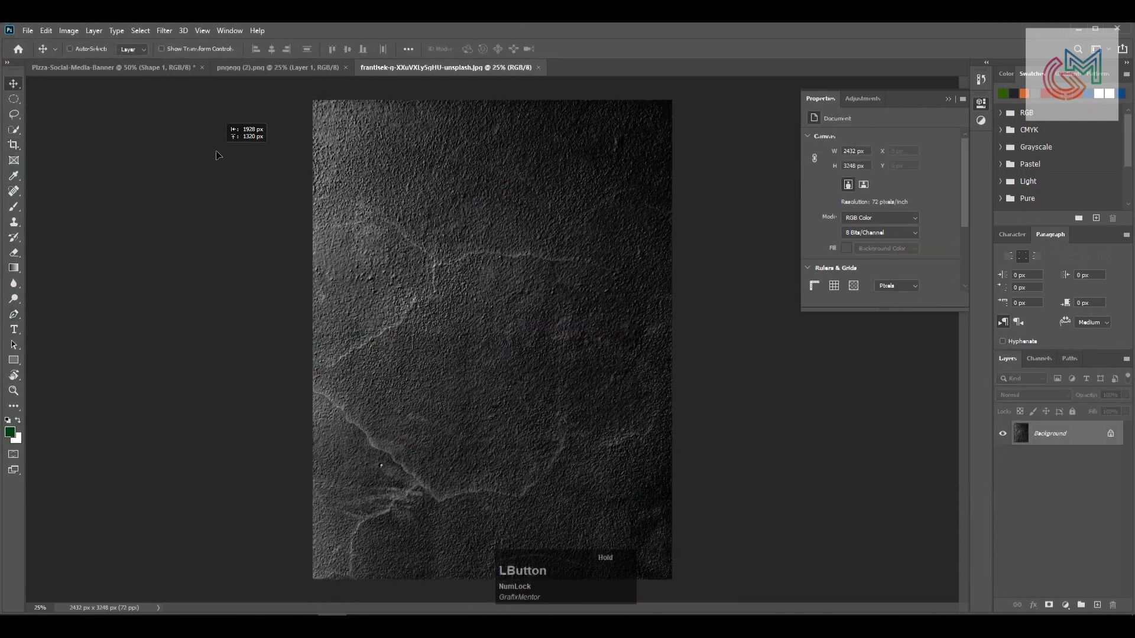
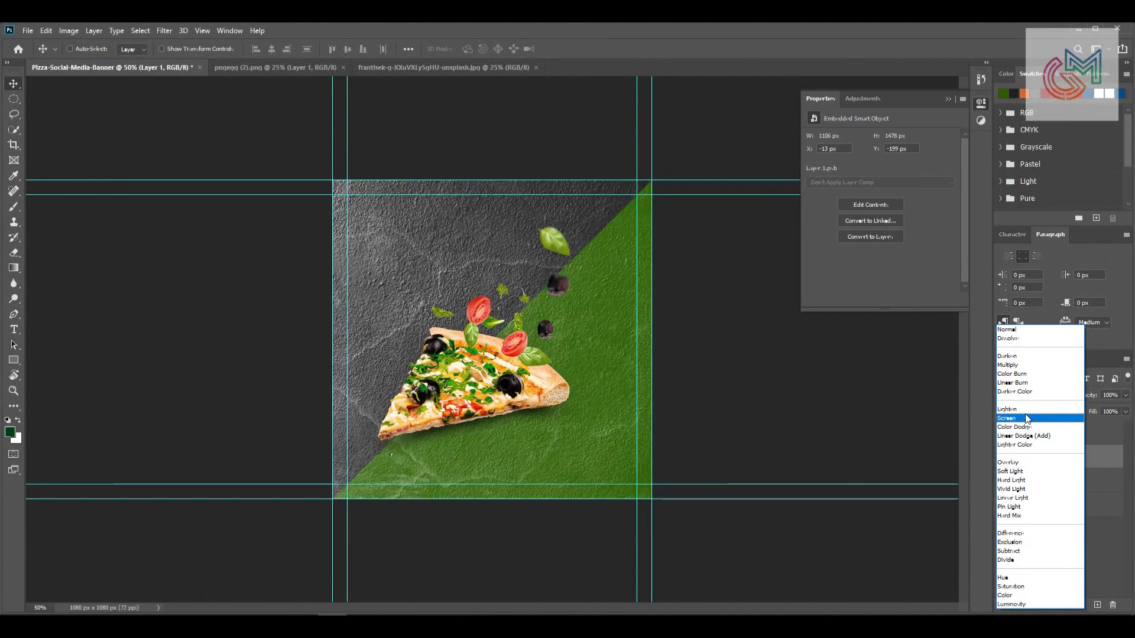
left_click(1030, 419)
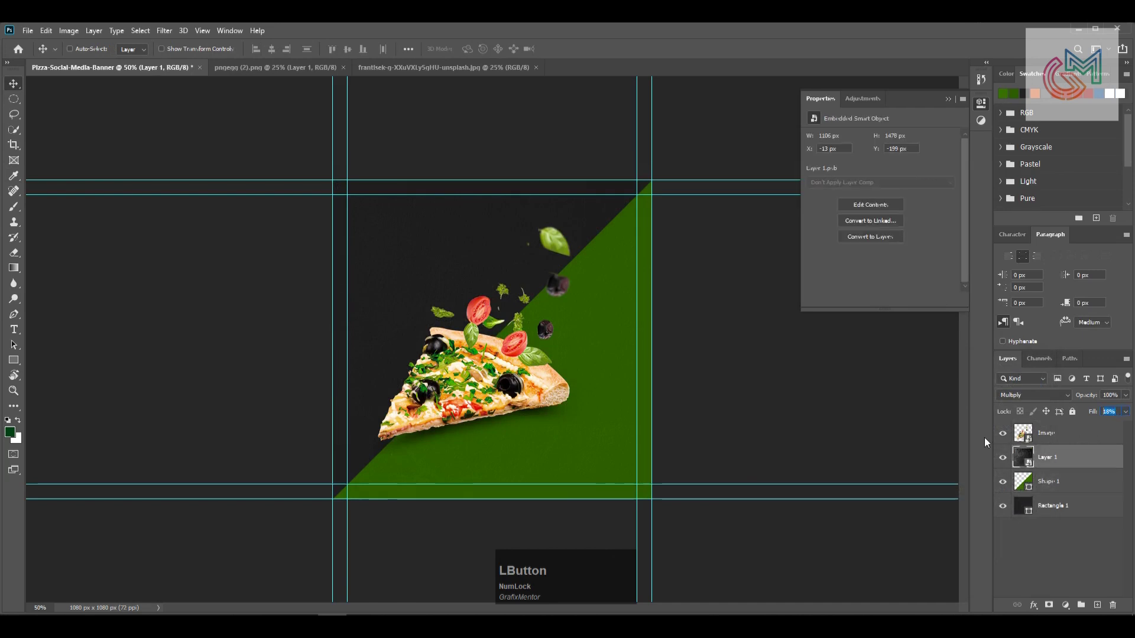
key("KP_1")
key("KP_Enter")
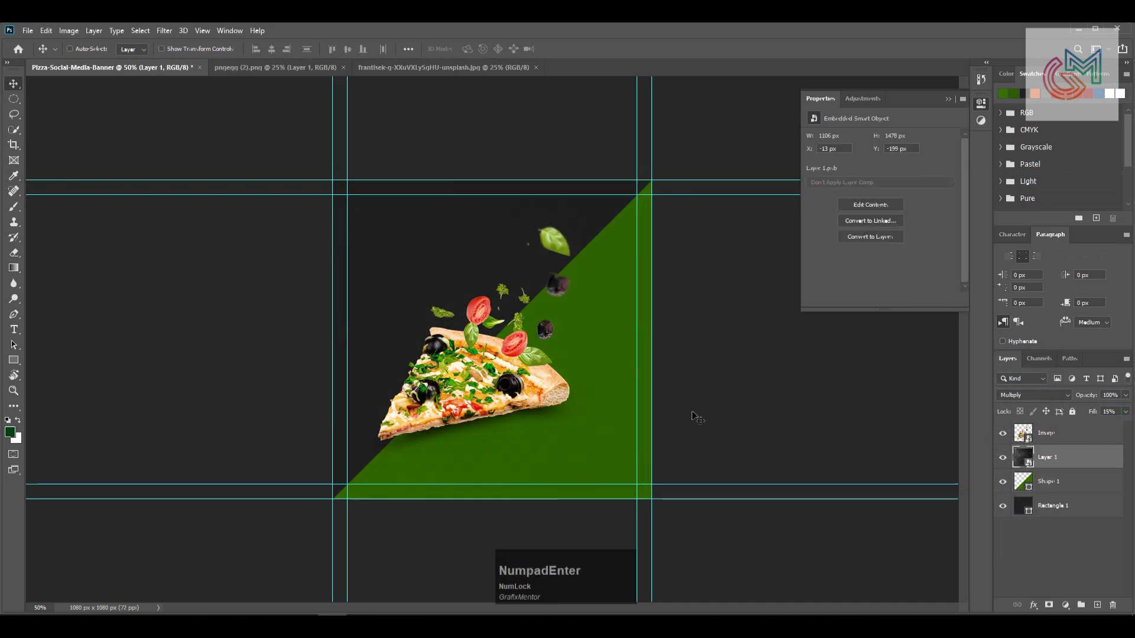
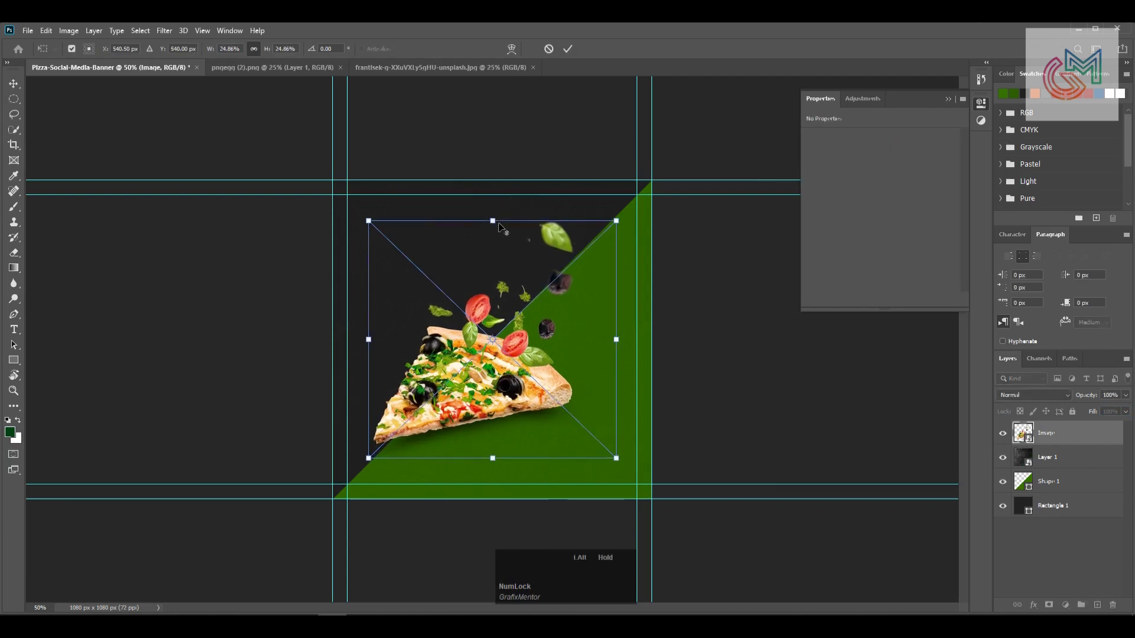
Place the pizza-slice doodle vector drawing onto the banner canvas.
key("Return")
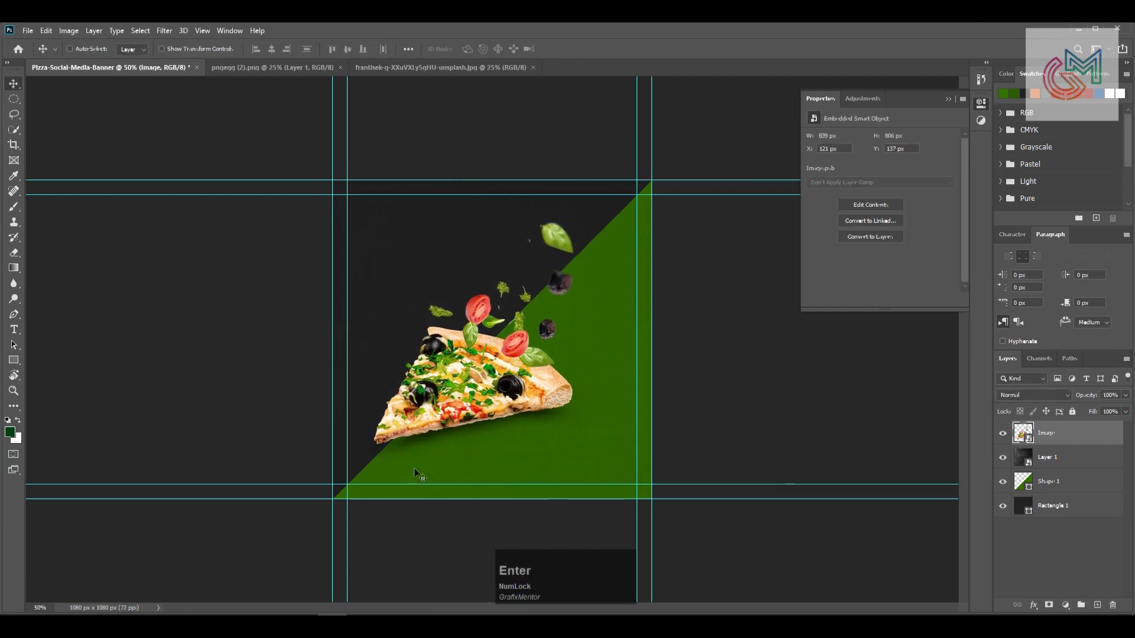
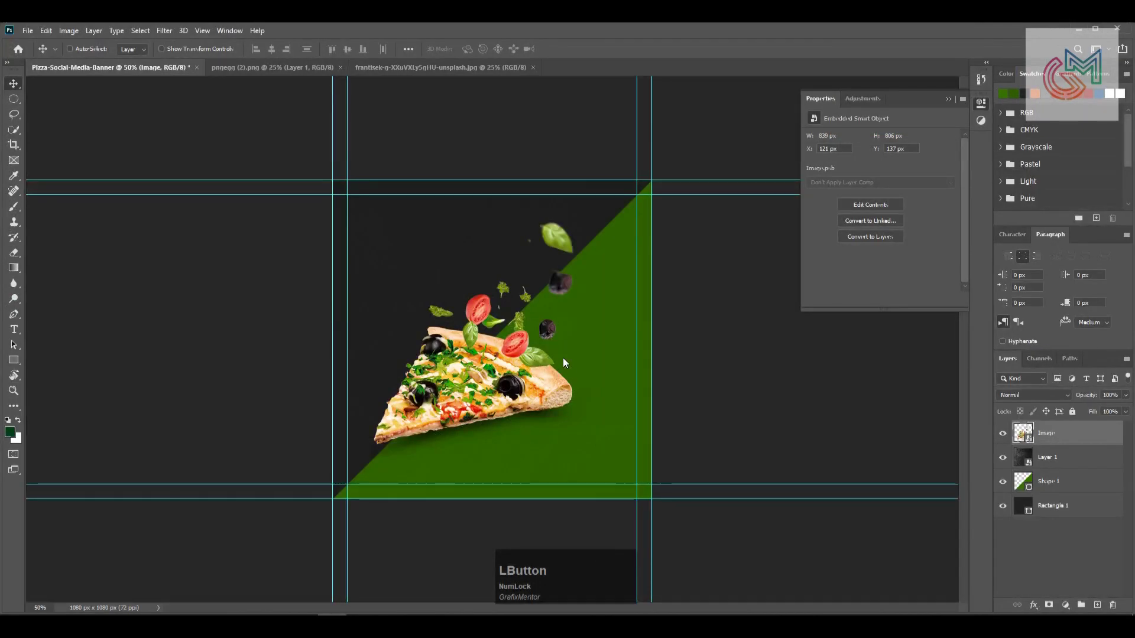
scroll("down", 3)
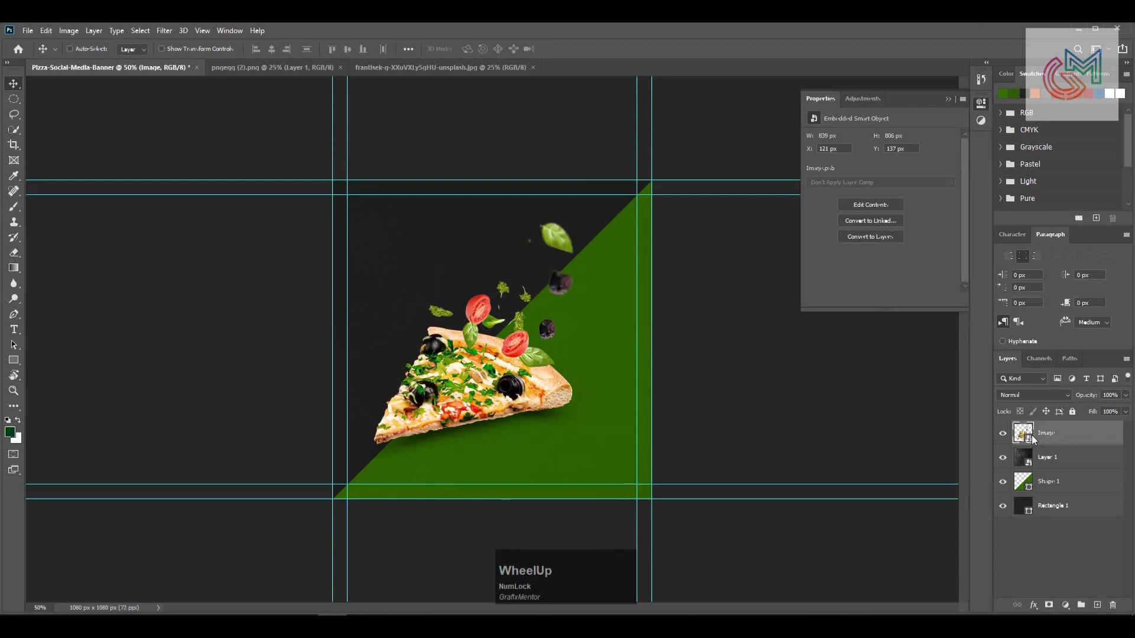
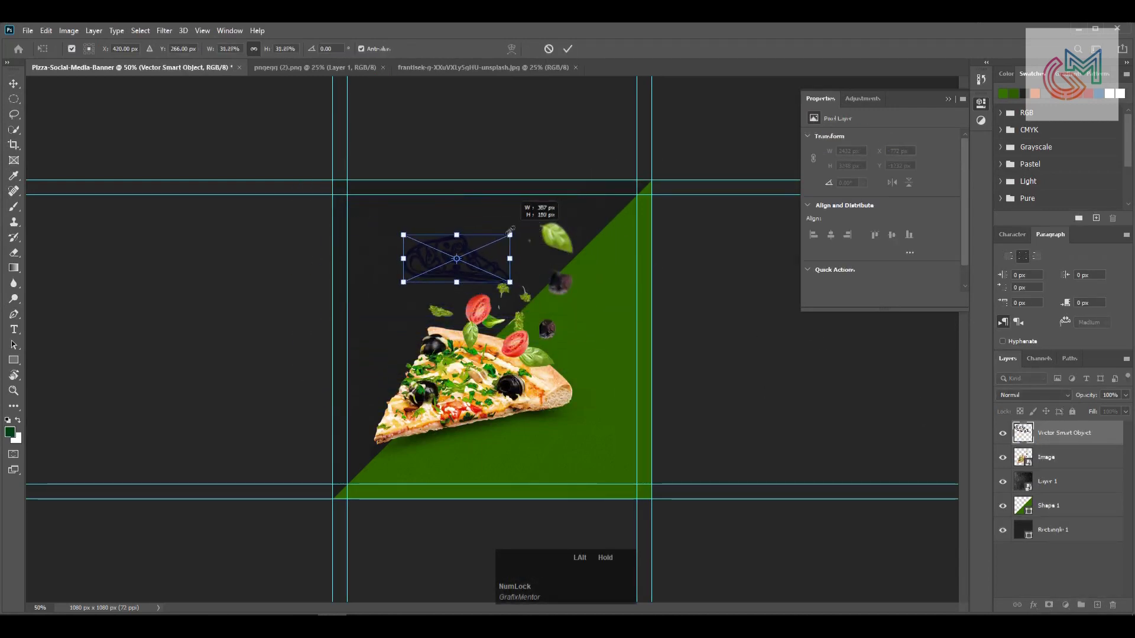
Shrink the pizza-slice doodle to the lower right and move it below the pizza photo.
key("KP_Enter")
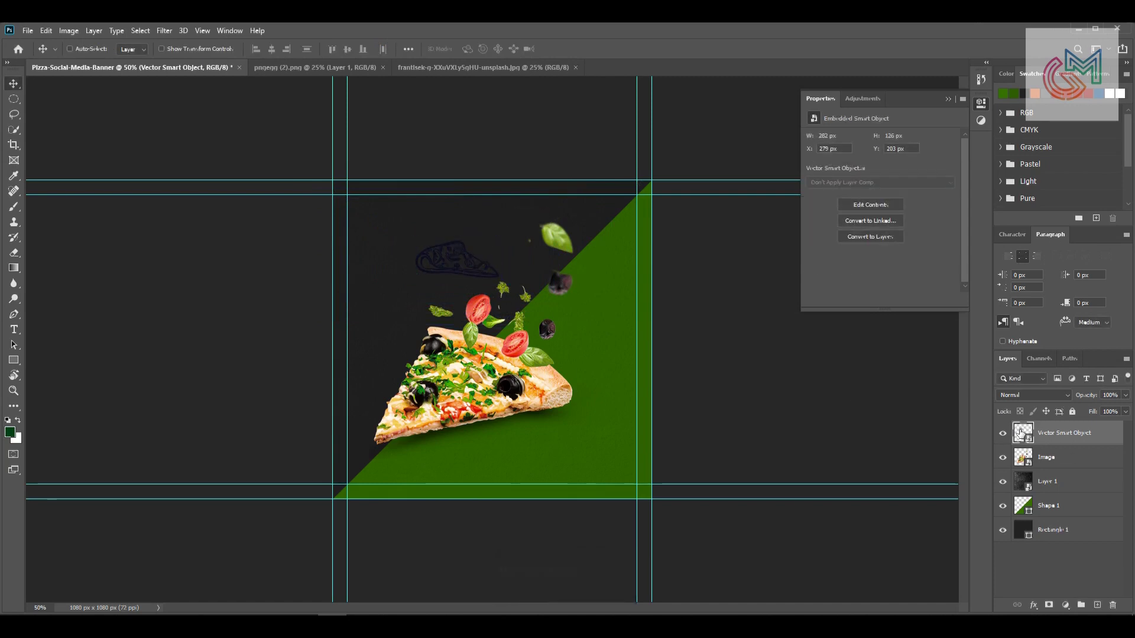
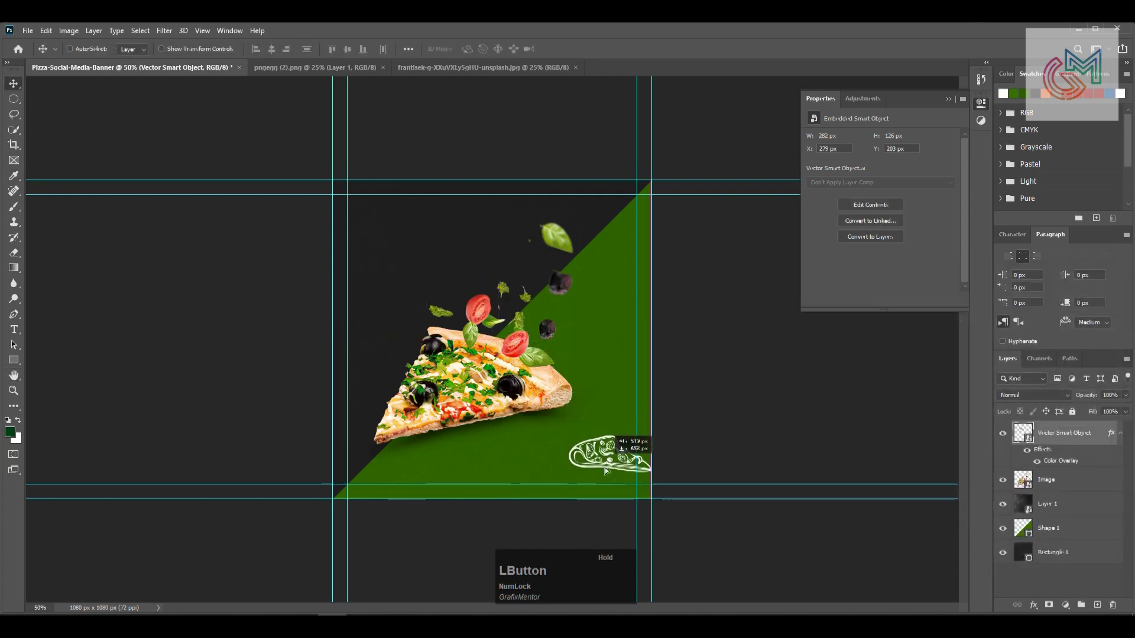
key("ctrl+[")
left_click(526, 442)
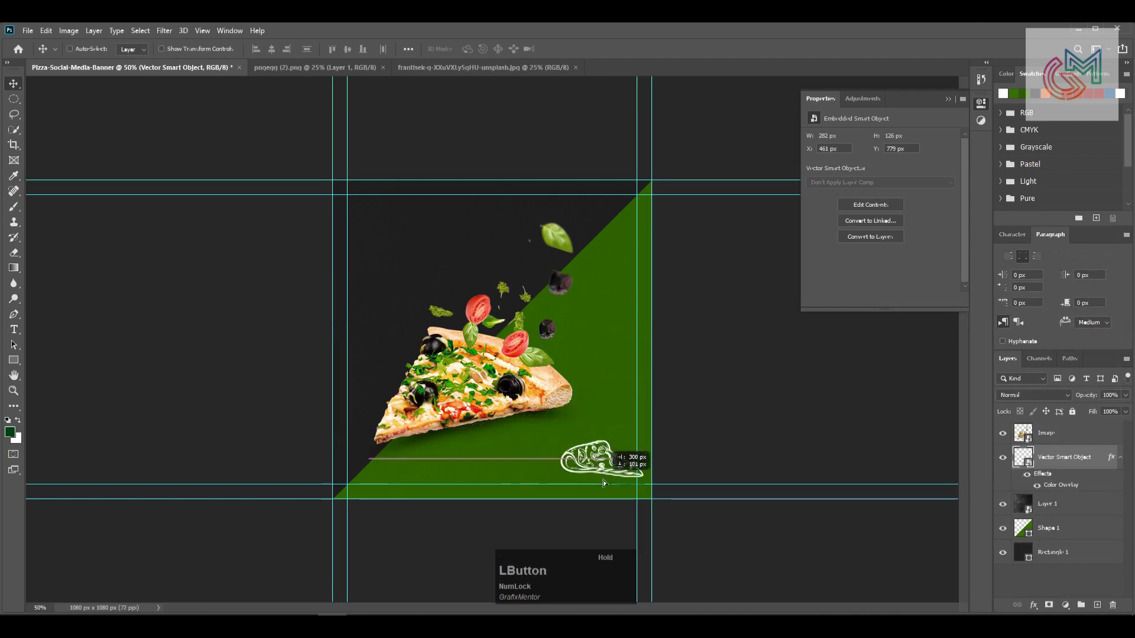
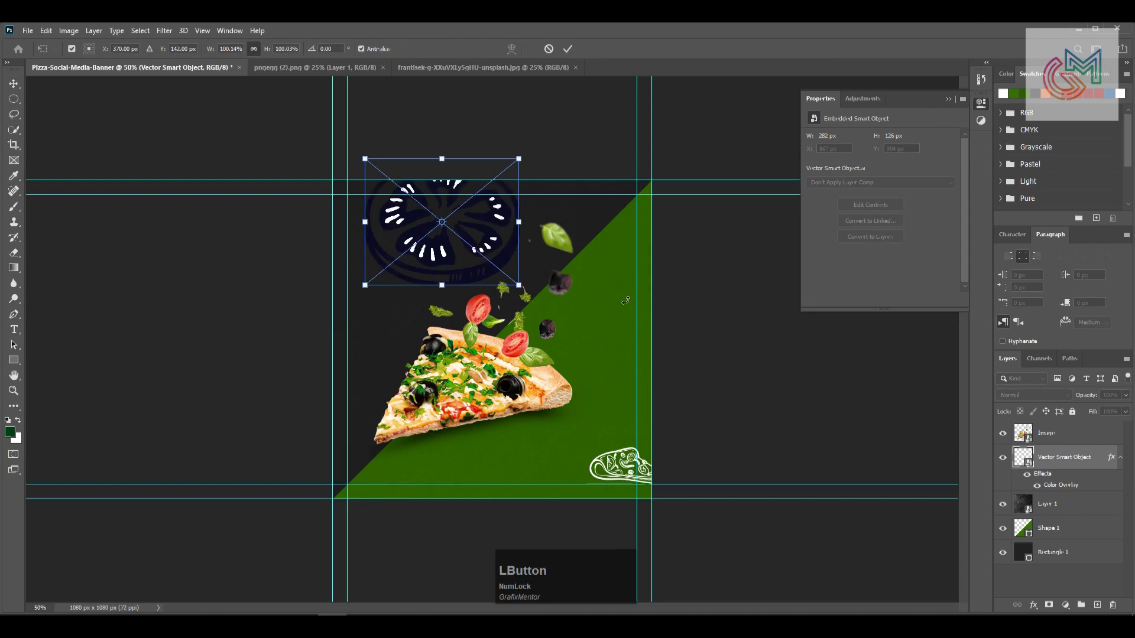
Size the round slice and pepper doodles and give them a white Color Overlay.
key("KP_Enter")
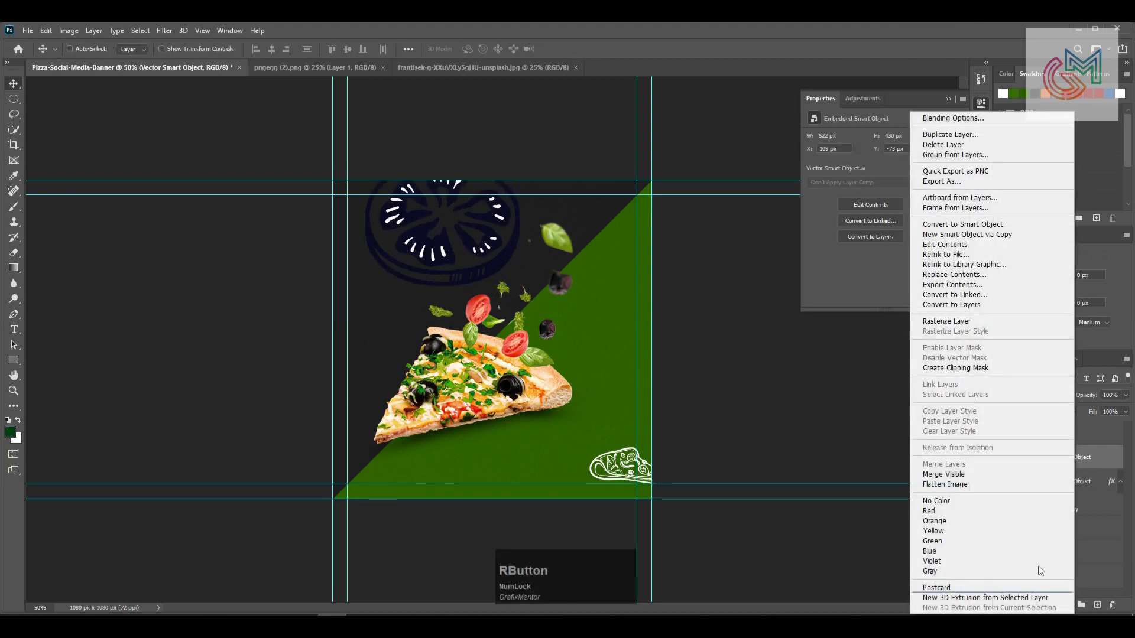
left_click(1093, 468)
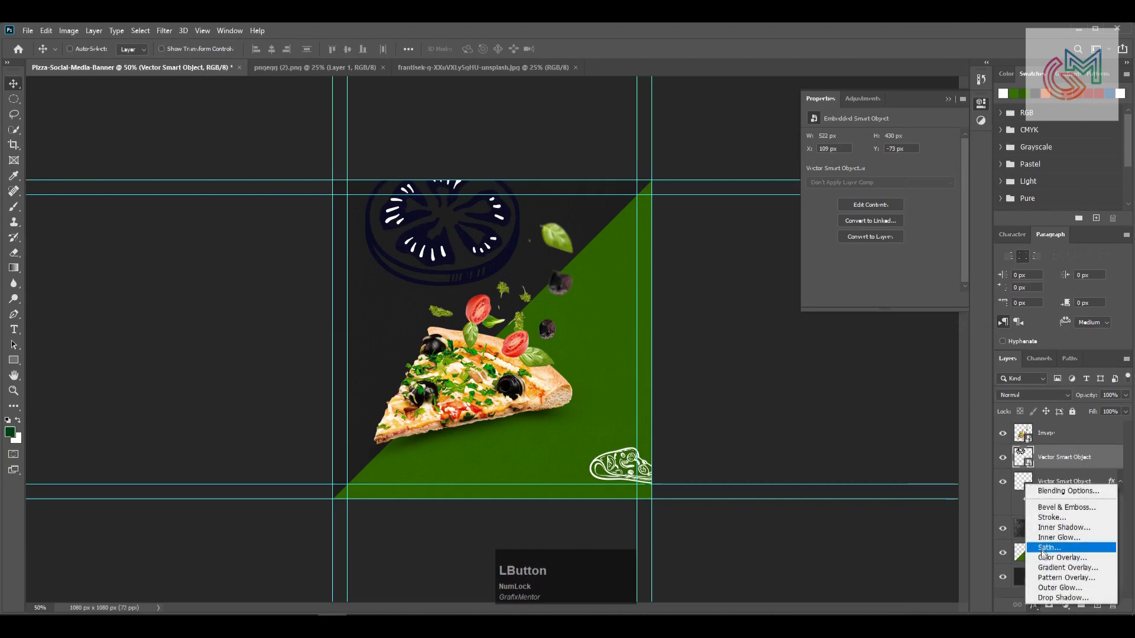
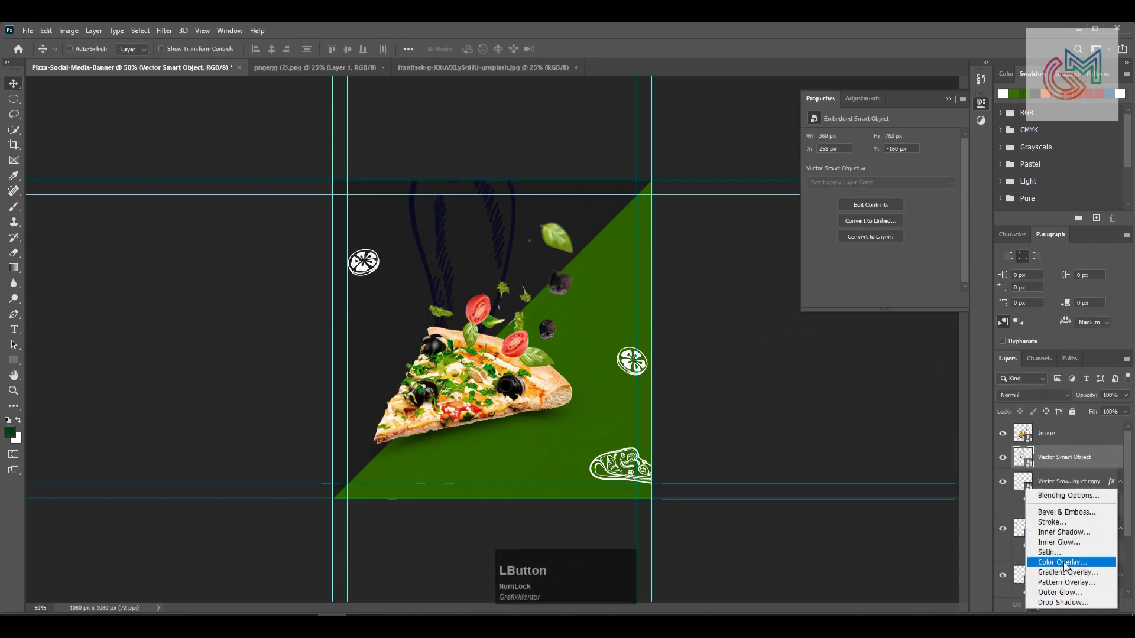
key("Return")
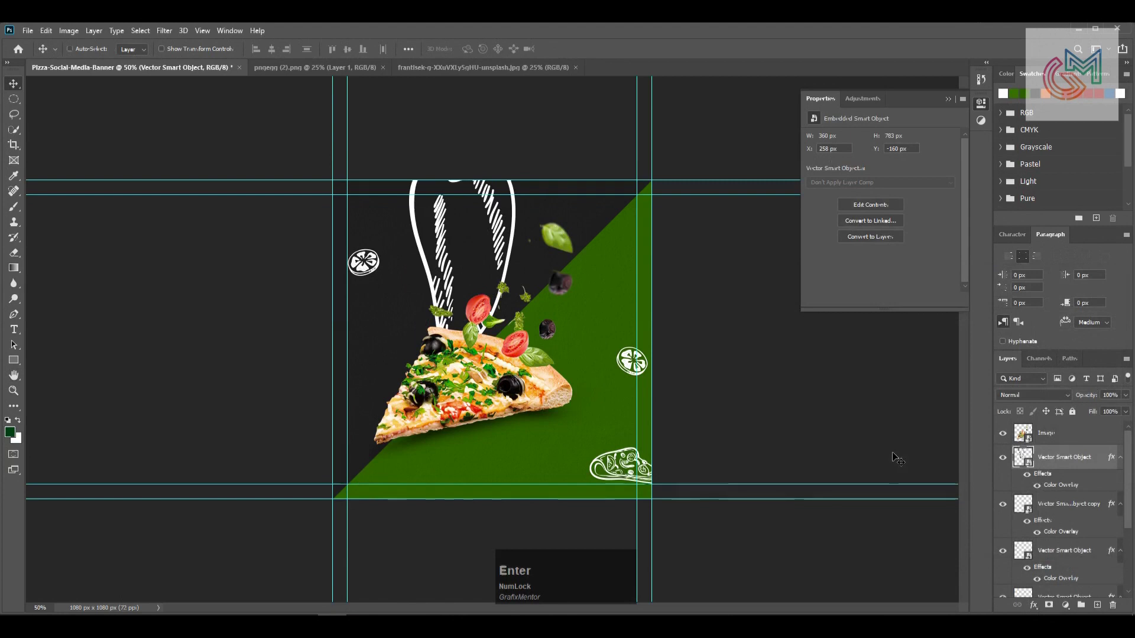
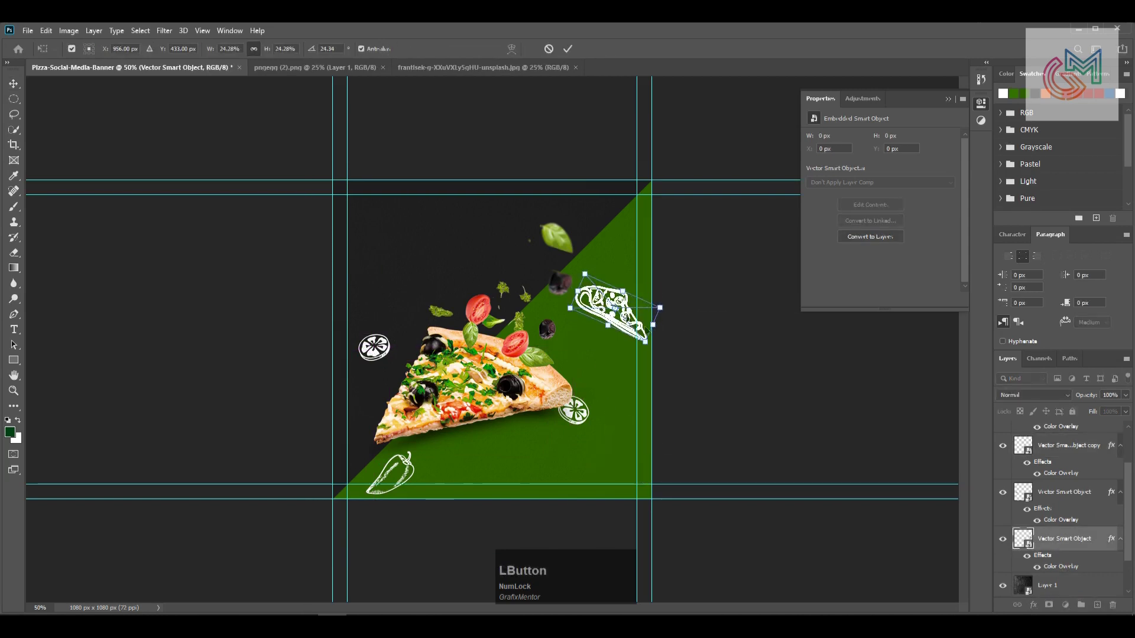
Rotate and reposition the doodles, save the banner as PSD and duplicate the pepper.
key("KP_Enter")
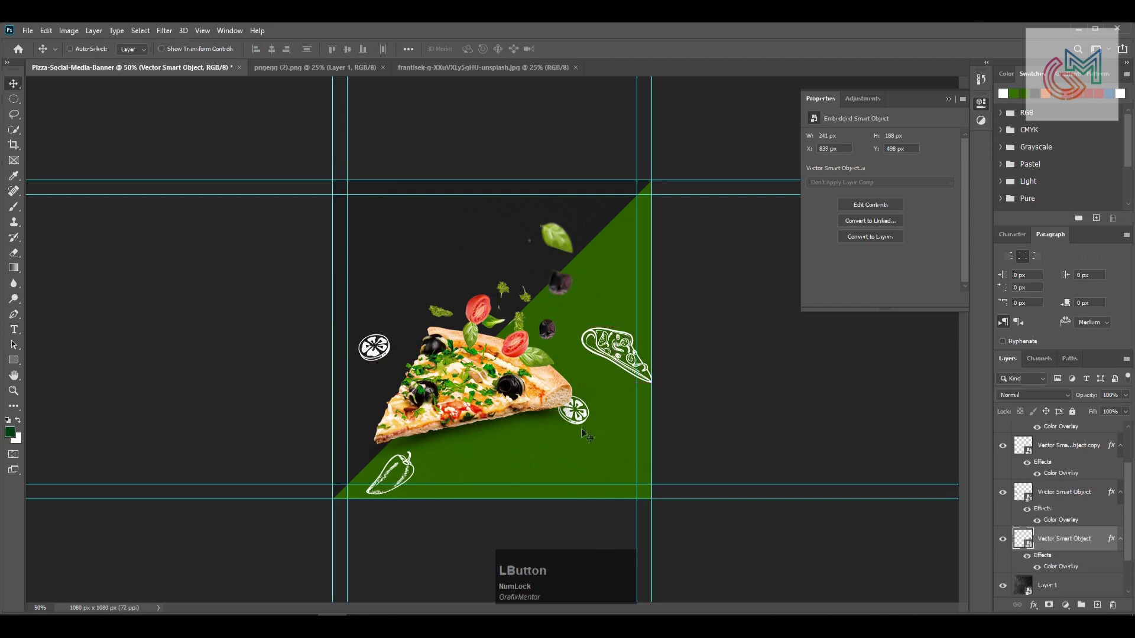
left_click(582, 421)
left_click(582, 421)
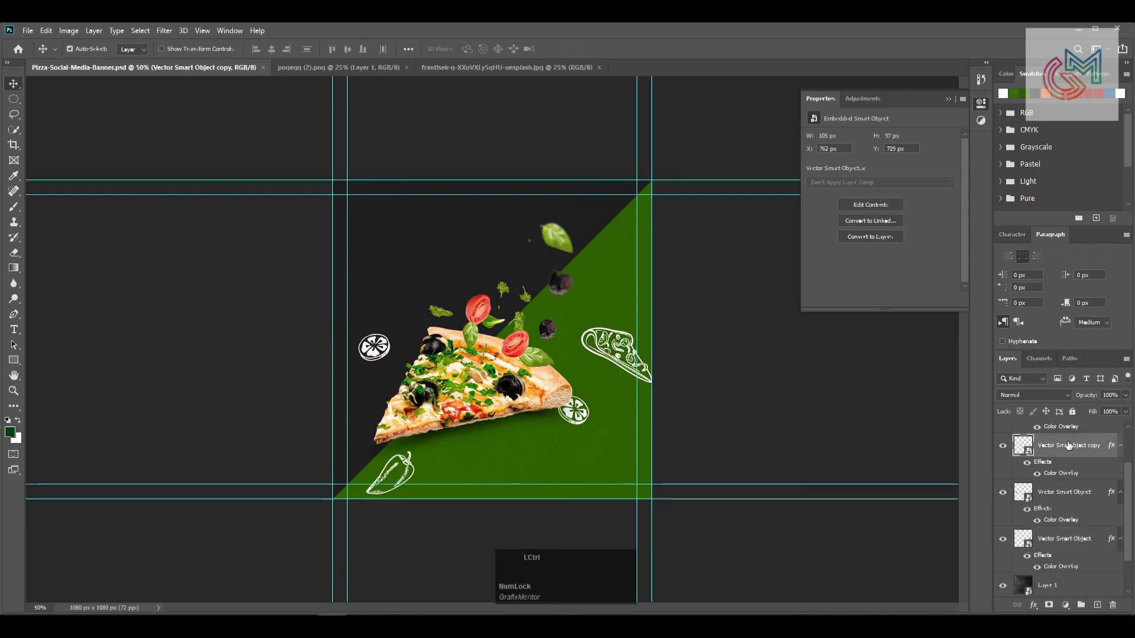
key("t")
key("Return")
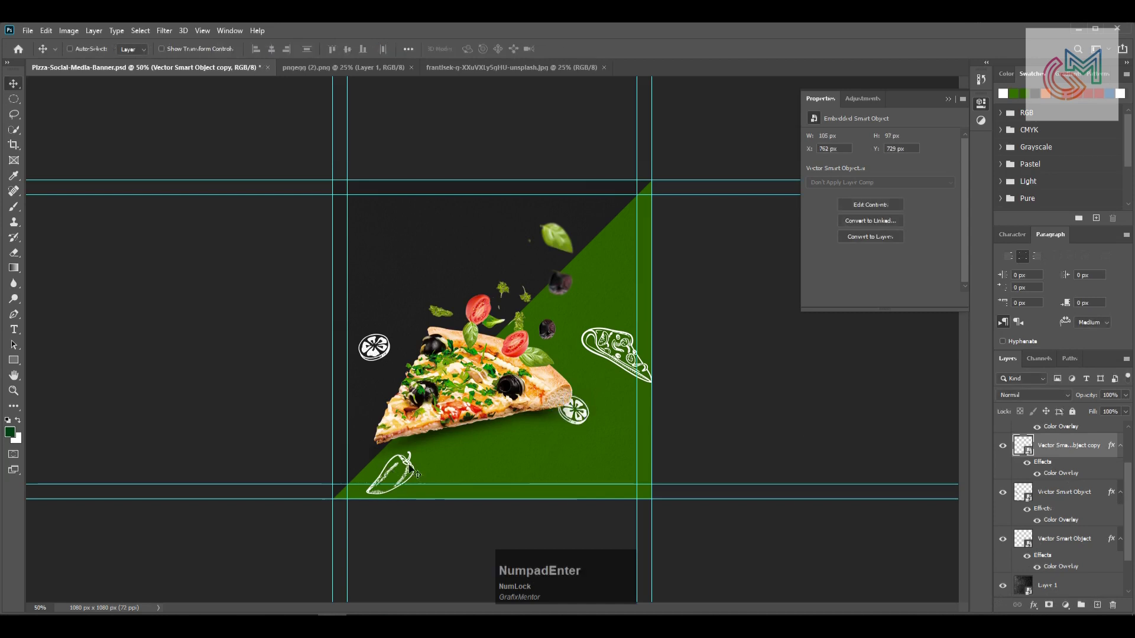
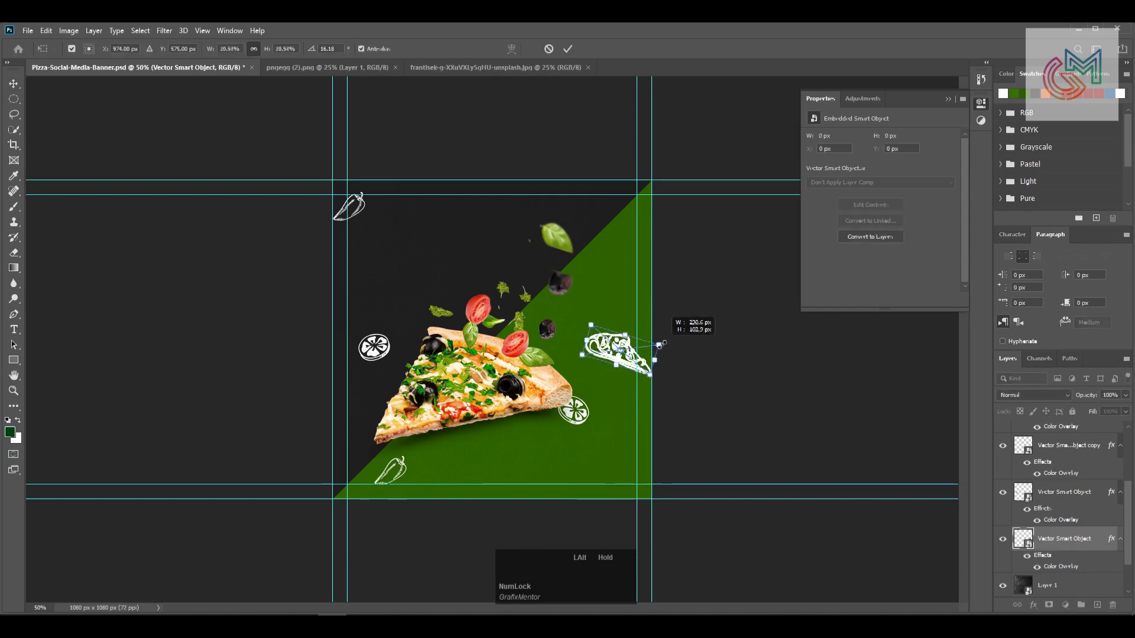
key("KP_Enter")
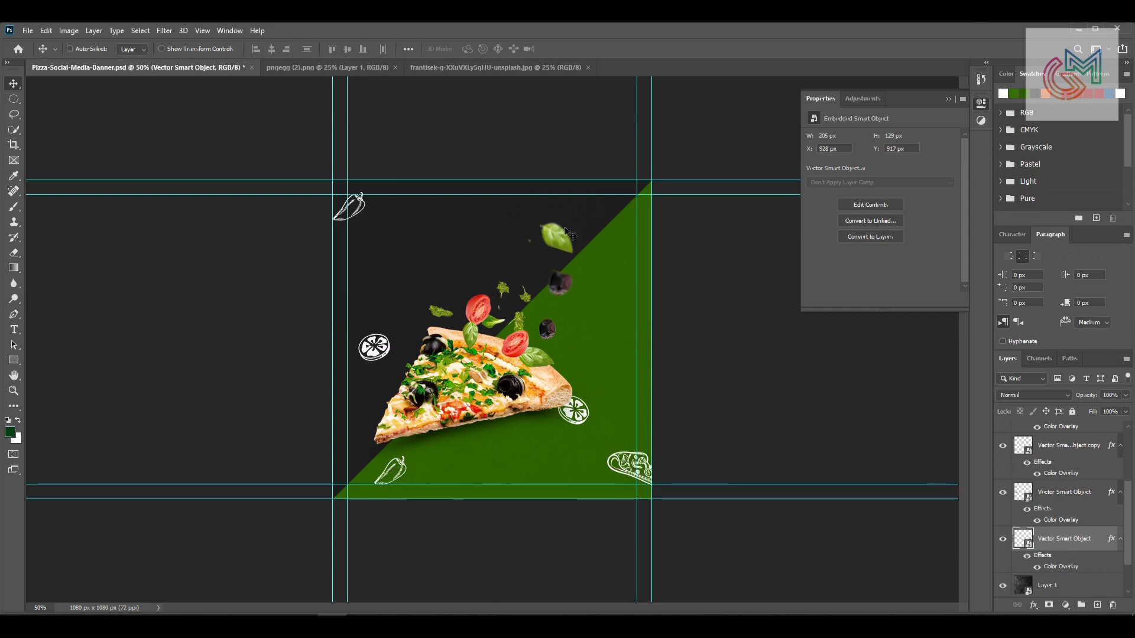
Group the doodle layers and name the group Design-Element.
scroll("up", 3)
left_click(1100, 478)
key("ctrl+g")
left_click(1049, 453)
type("design-element")
key("Return")
Group the background layers and name the group BG.
left_click(1051, 472)
left_click(1040, 531)
key("ctrl+g")
left_click(1047, 473)
type("b")
key("KP_Enter")
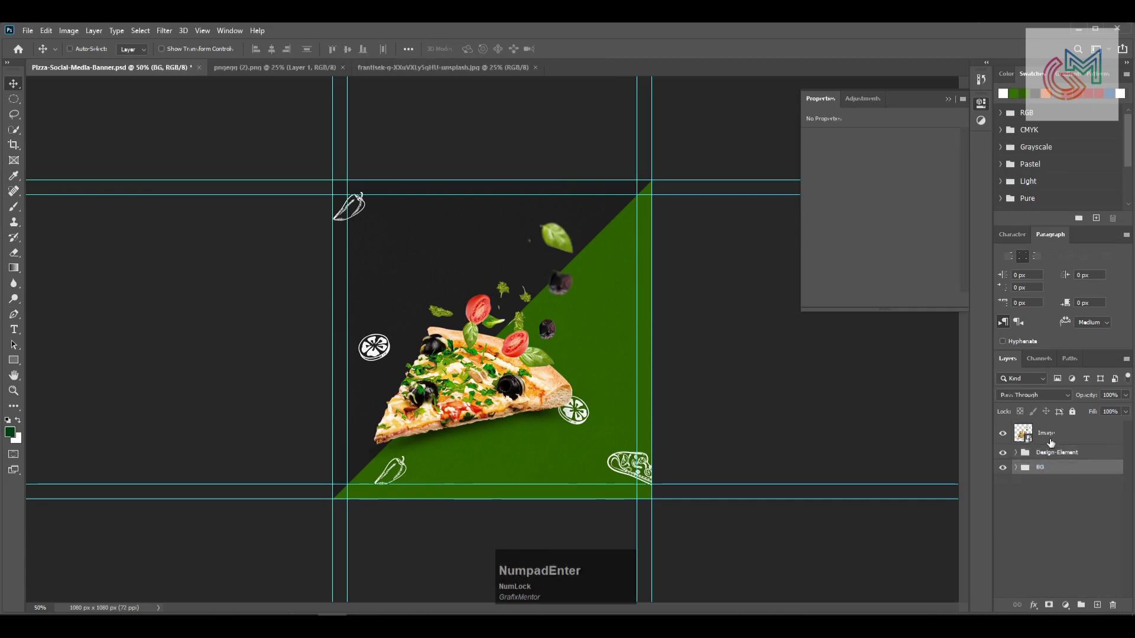
Group the pizza photo layer on its own and name the group Image.
key("g")
left_click(1046, 434)
type("imahe")
key("BackSpace")
type("ge")
key("KP_Enter")
left_click(1019, 430)
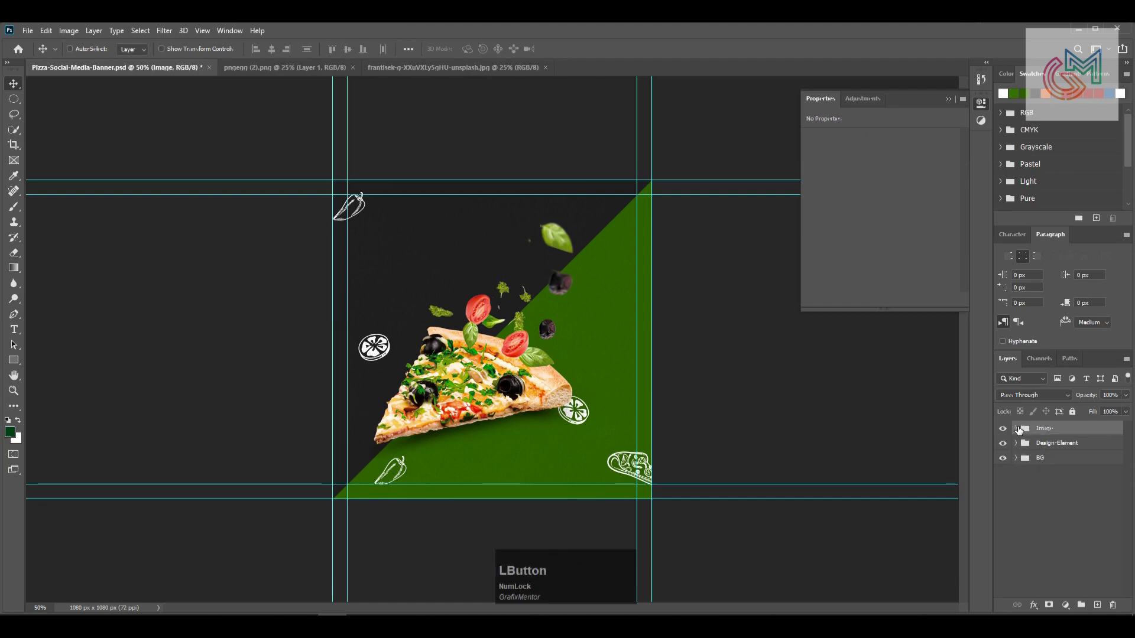
key("t")
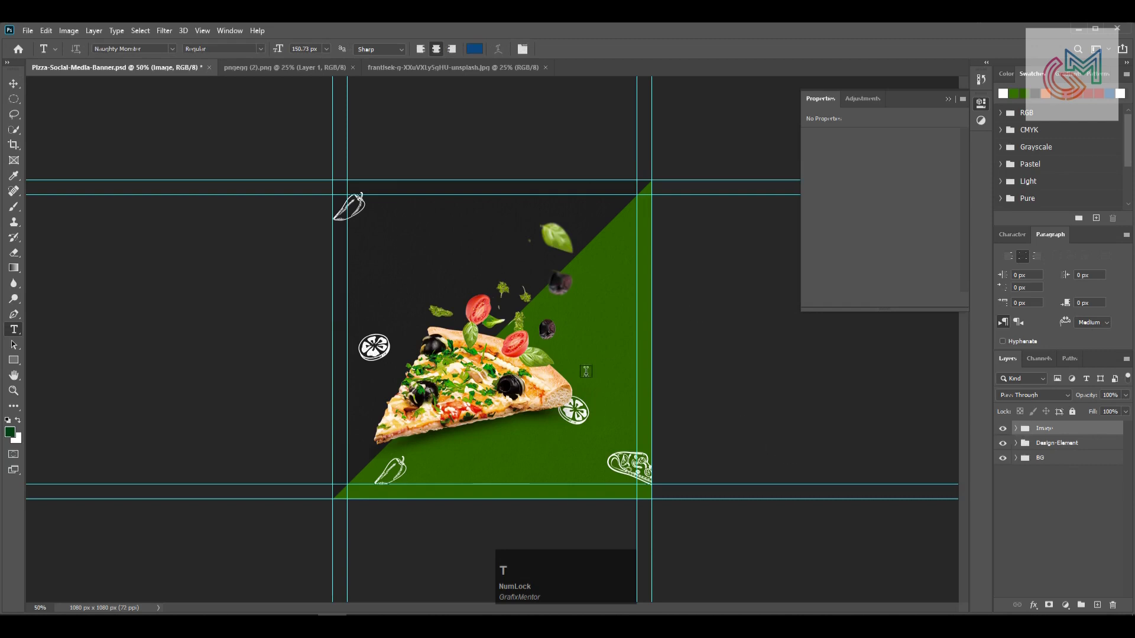
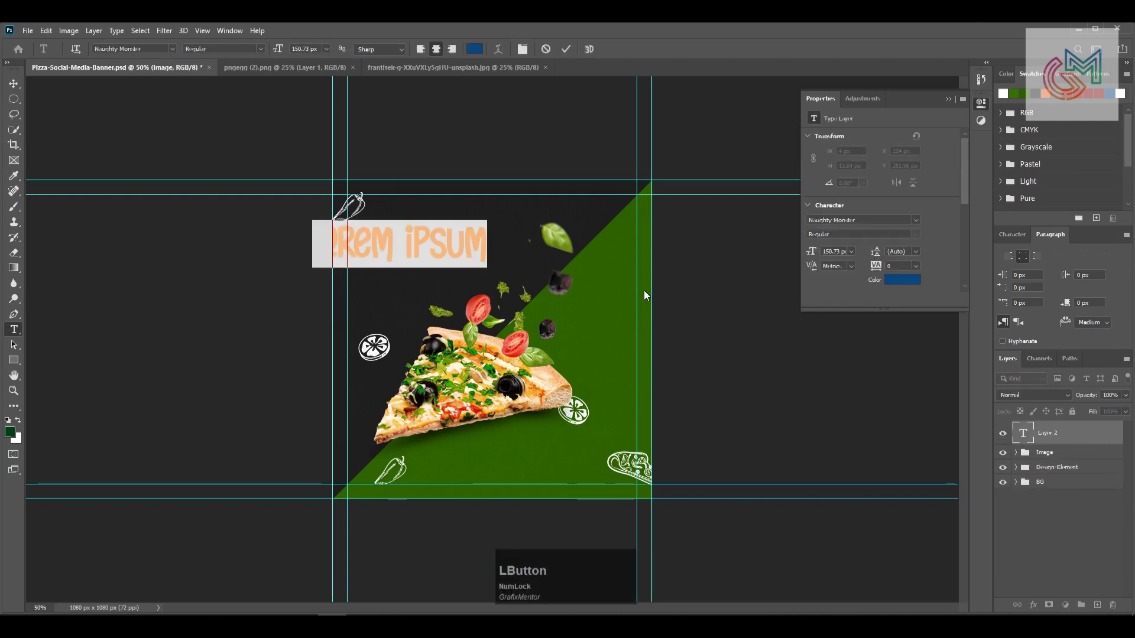
Write the 'Delicios' headline in Naughty Monster and set it white.
type("elic")
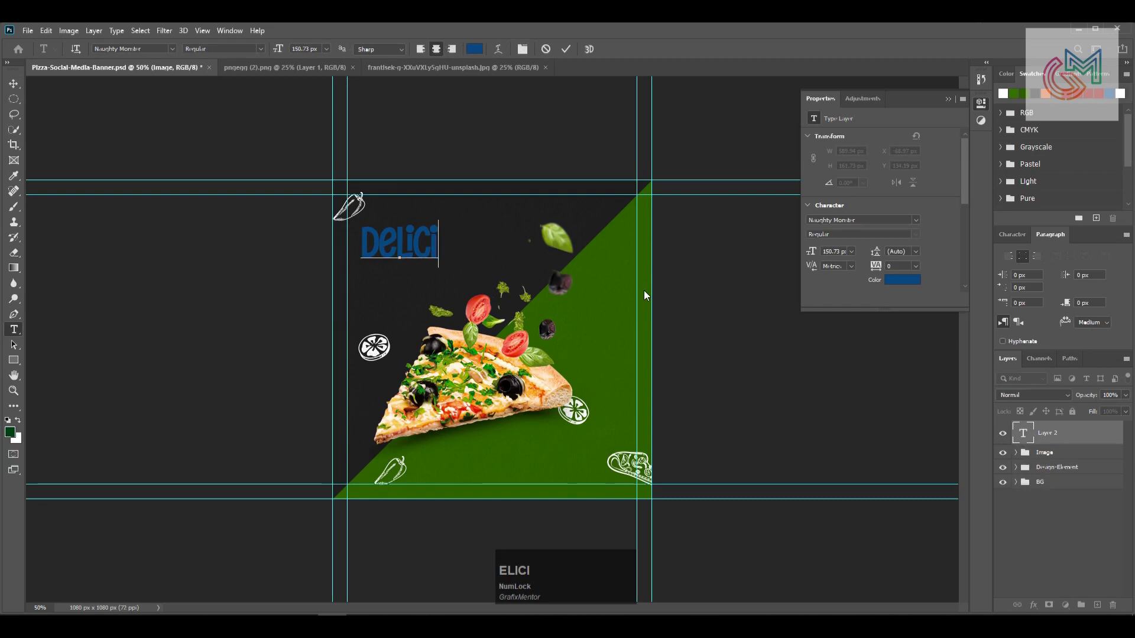
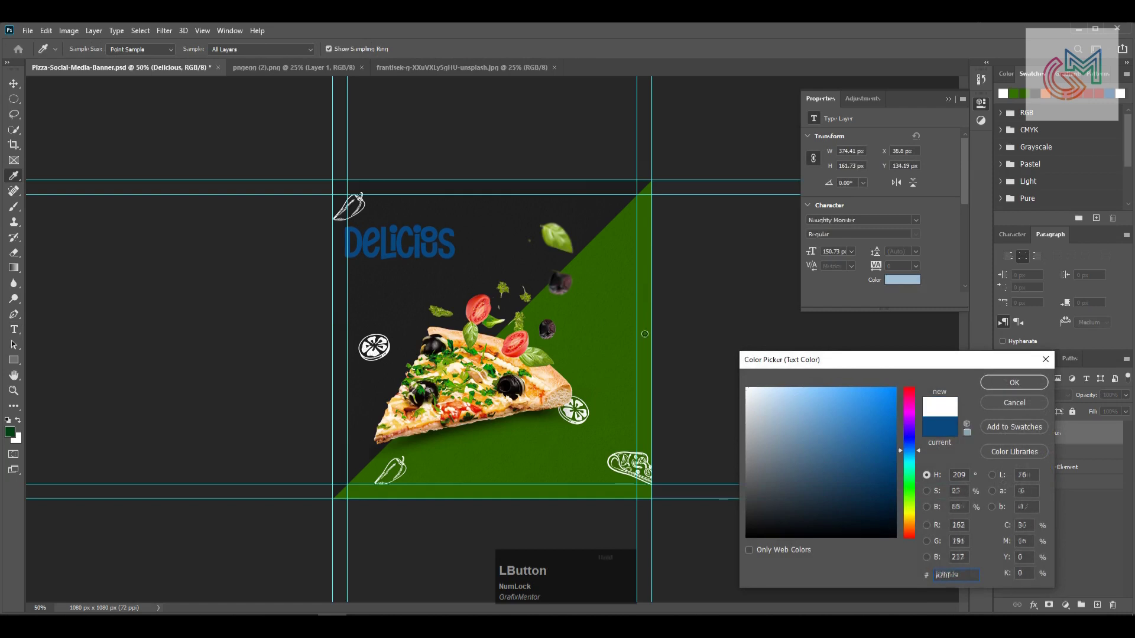
key("Return")
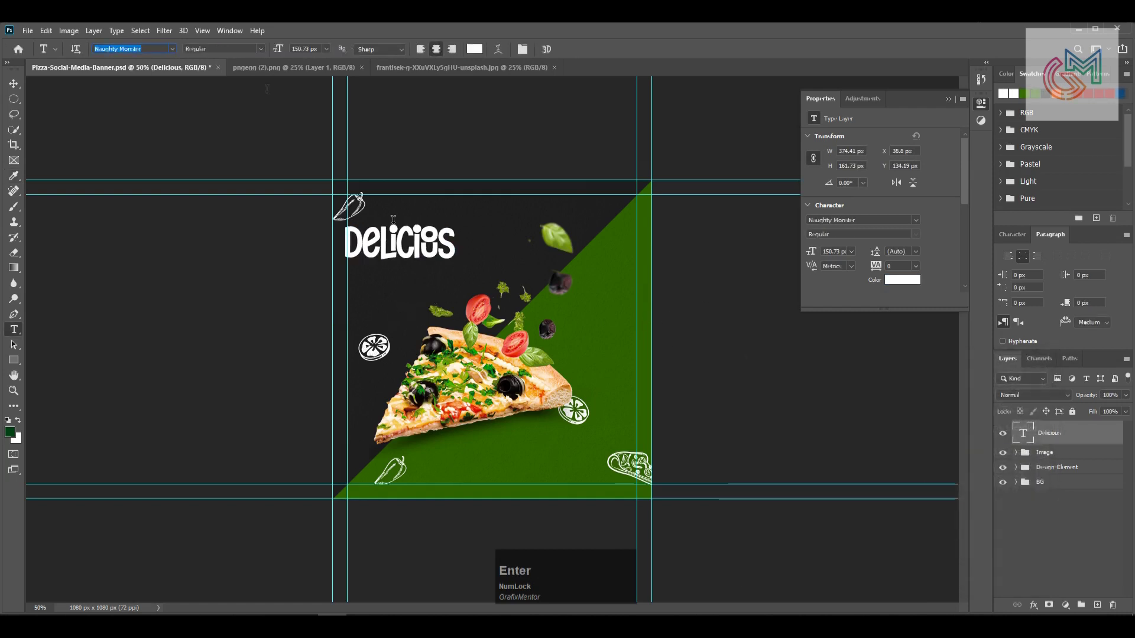
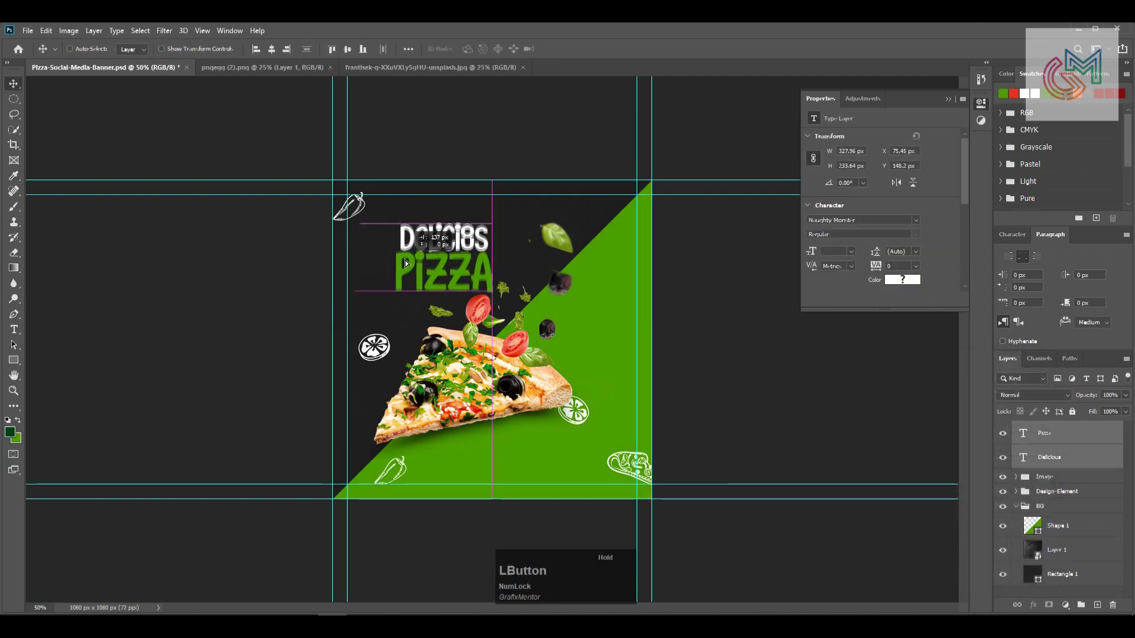
Enlarge the headline and recolor the diagonal shape and PIZZA text to red.
key("t")
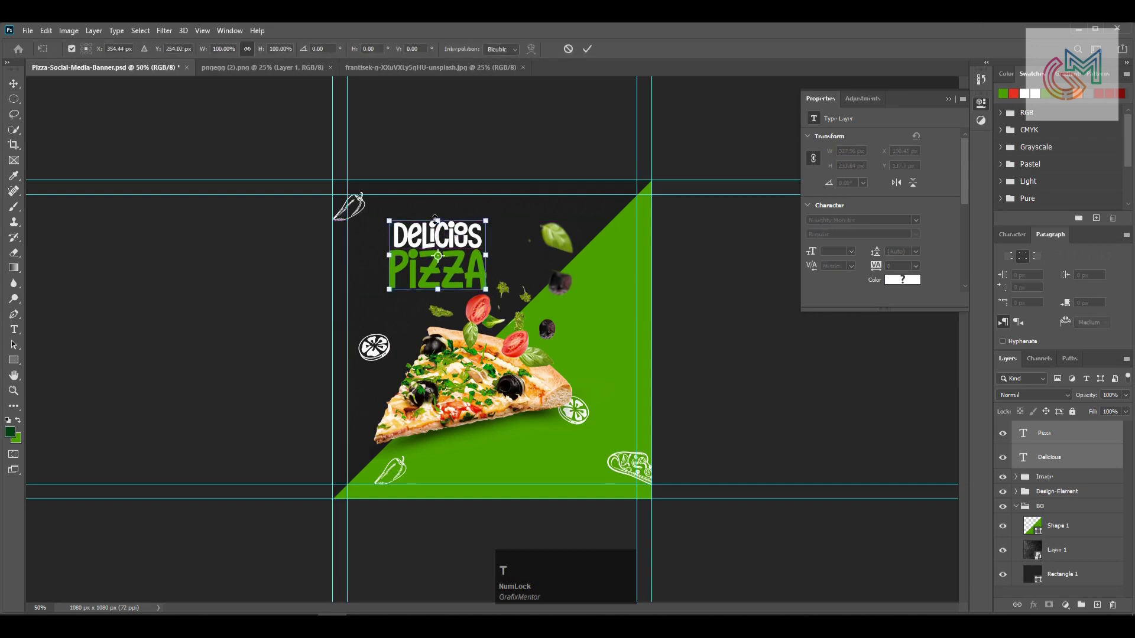
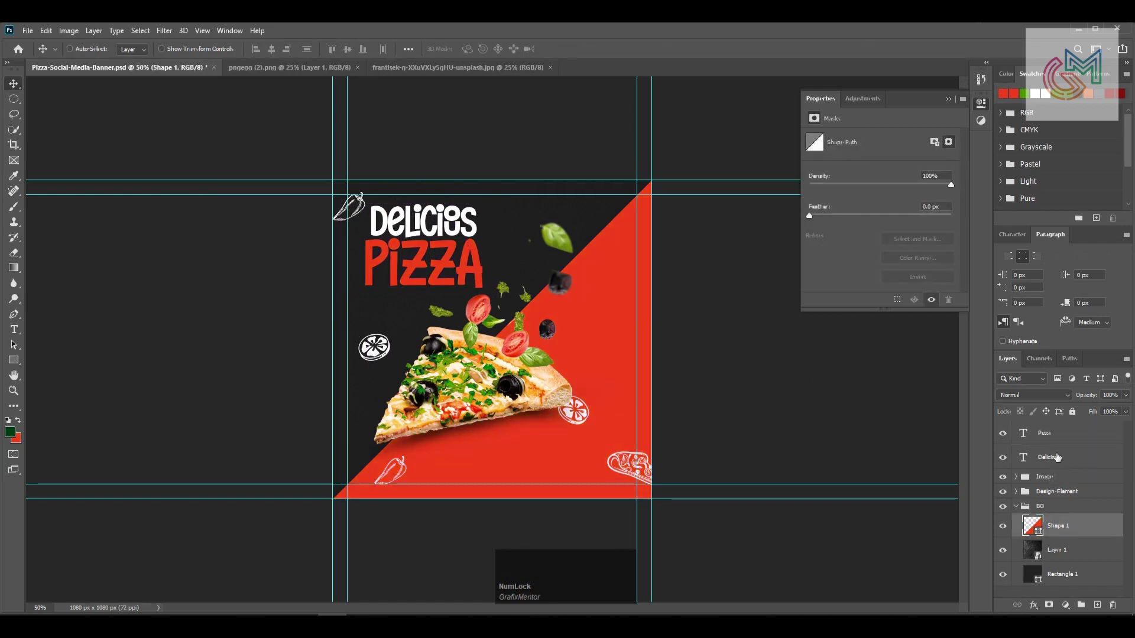
left_click(1060, 444)
left_click(1057, 460)
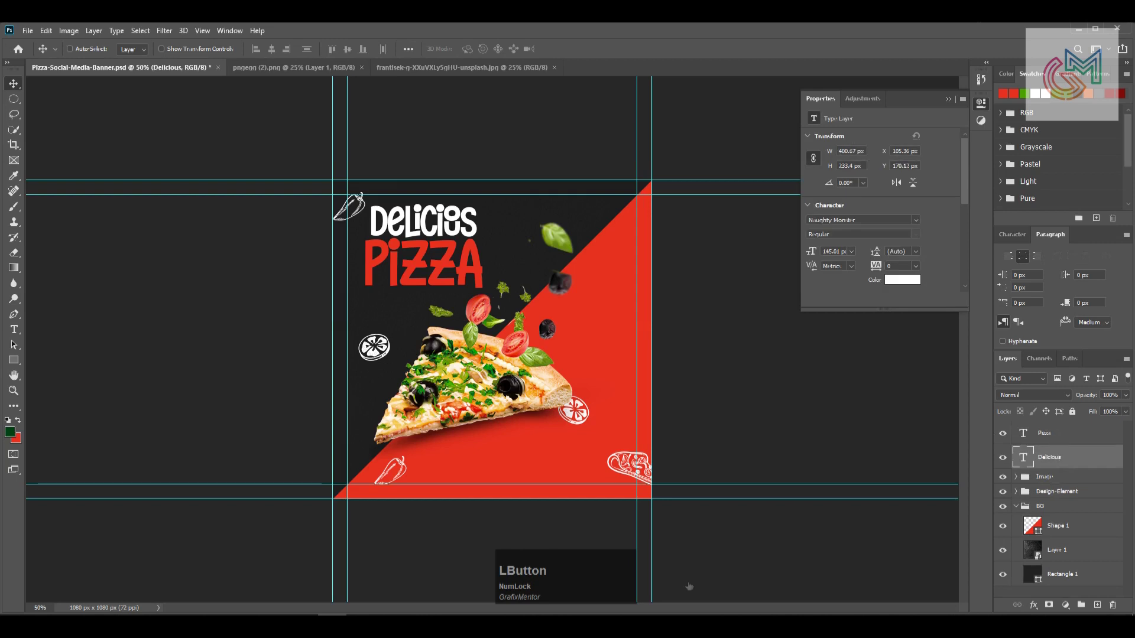
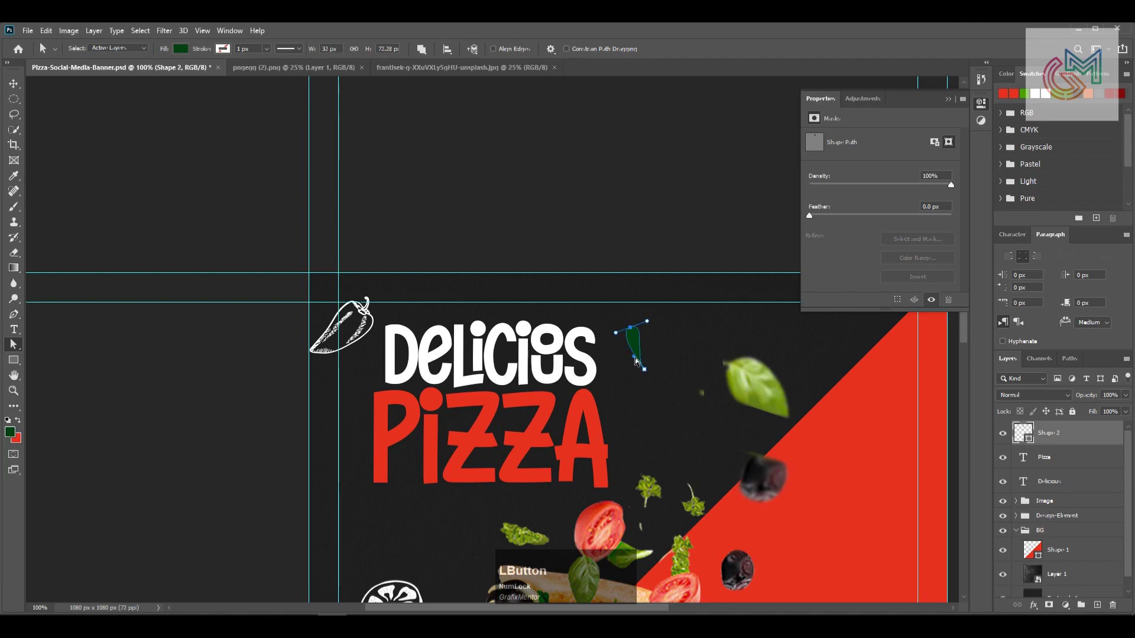
Fill the small drop shape white.
left_click(1029, 441)
key("f")
key("KP_Enter")
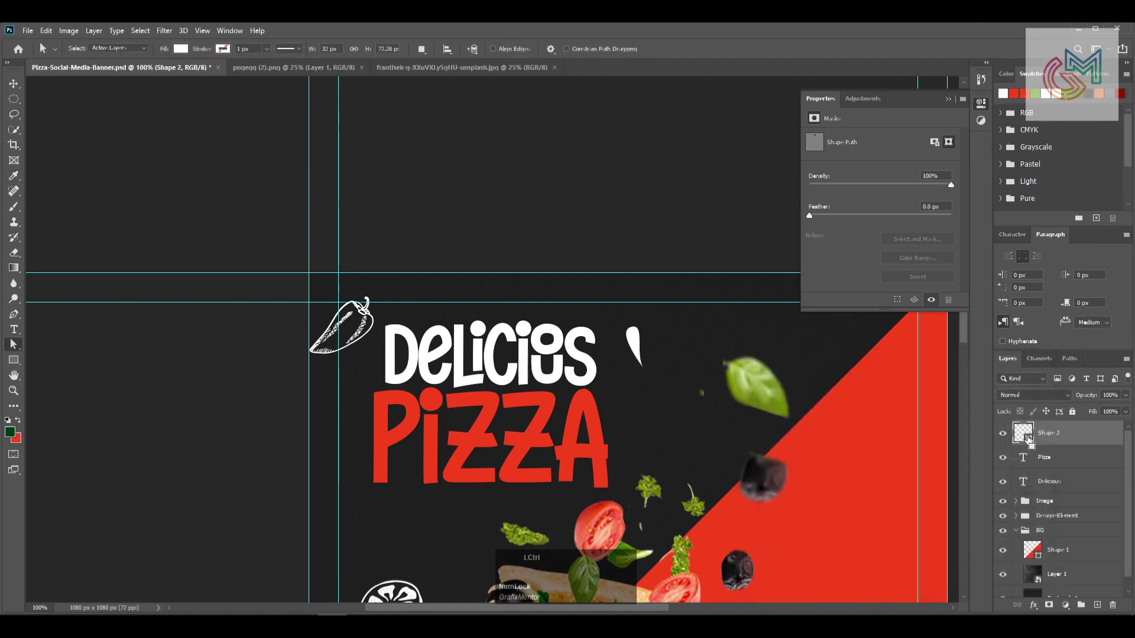
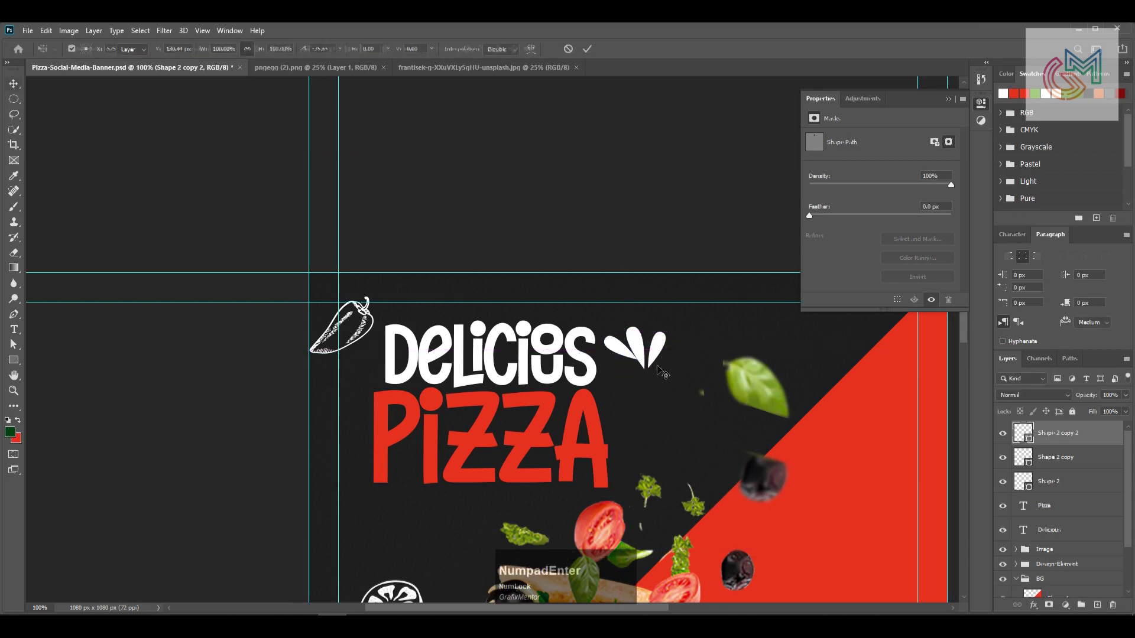
Duplicate and rotate the drop into a three-petal splash at the headline corner.
key("KP_Enter")
left_click(633, 351)
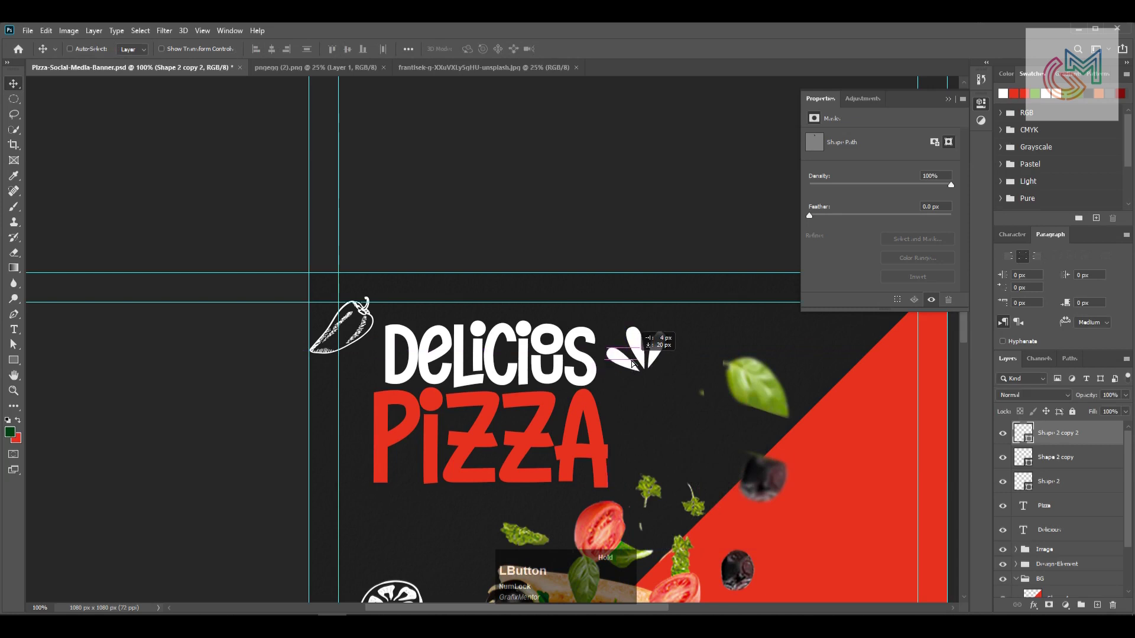
key("Right")
key("Up")
left_click(1100, 487)
key("t")
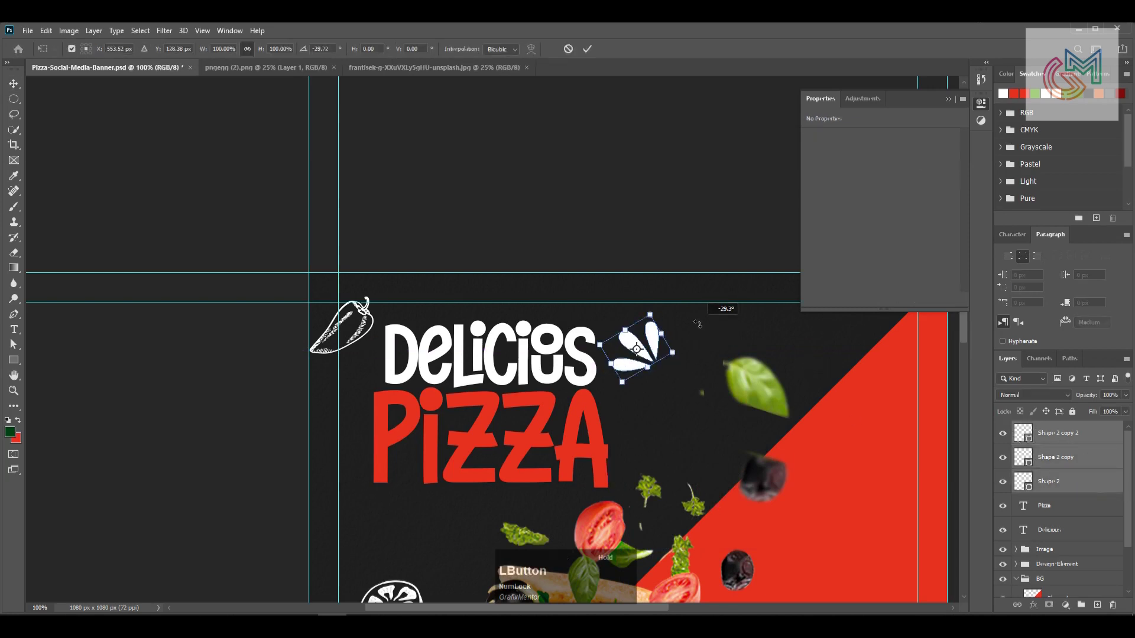
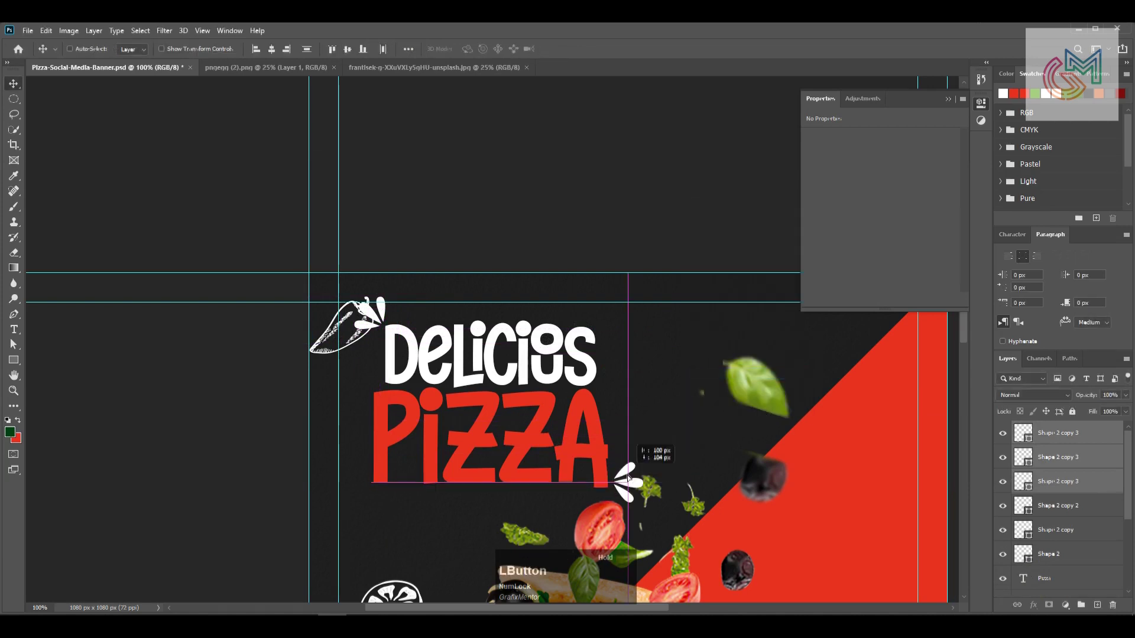
Copy the splash beside PIZZA and collect the splash layers in Group 1.
left_click(1071, 560)
key("g")
left_click(1052, 430)
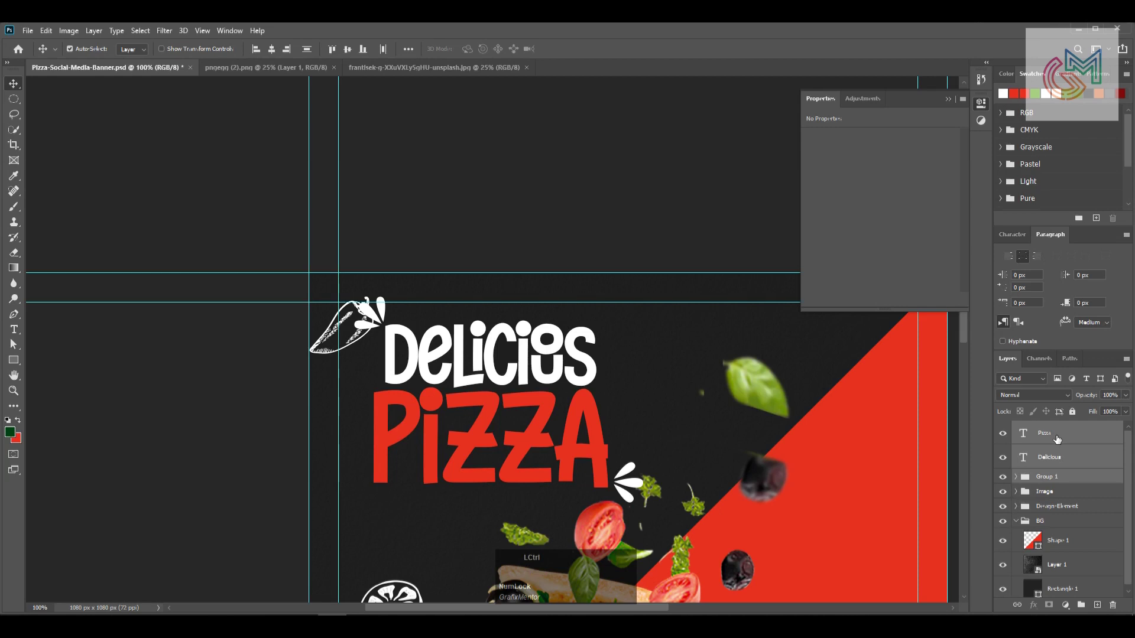
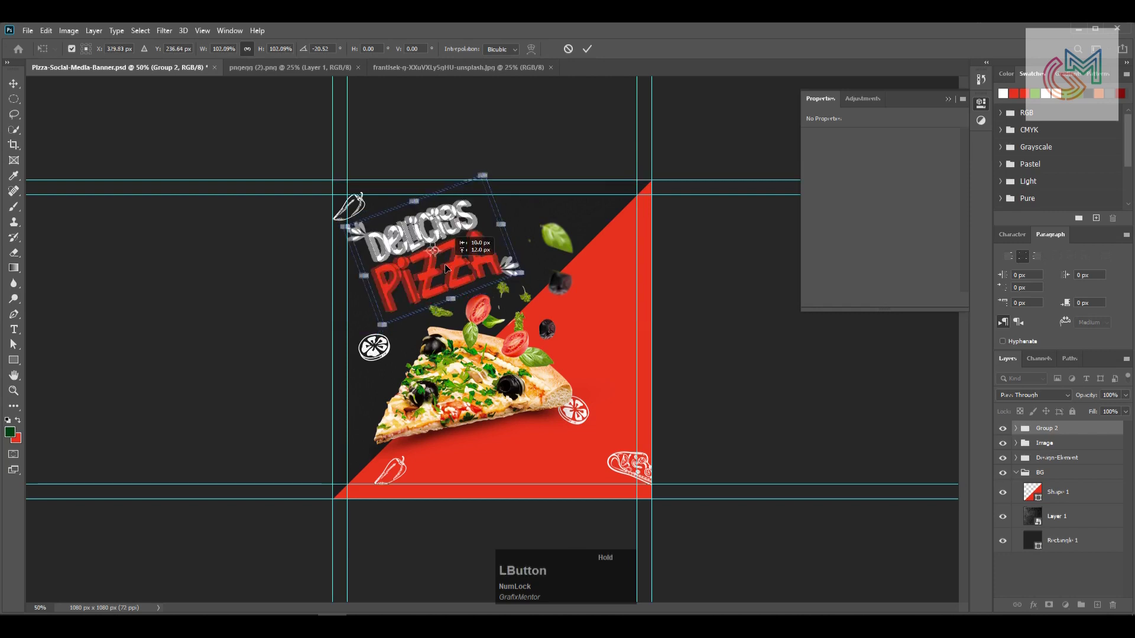
Group the headline with its splash accents and tilt it upward to the right.
key("\\")
key("Return")
key("v")
left_click(360, 231)
scroll("down", 3)
left_click(1079, 558)
left_click(1093, 510)
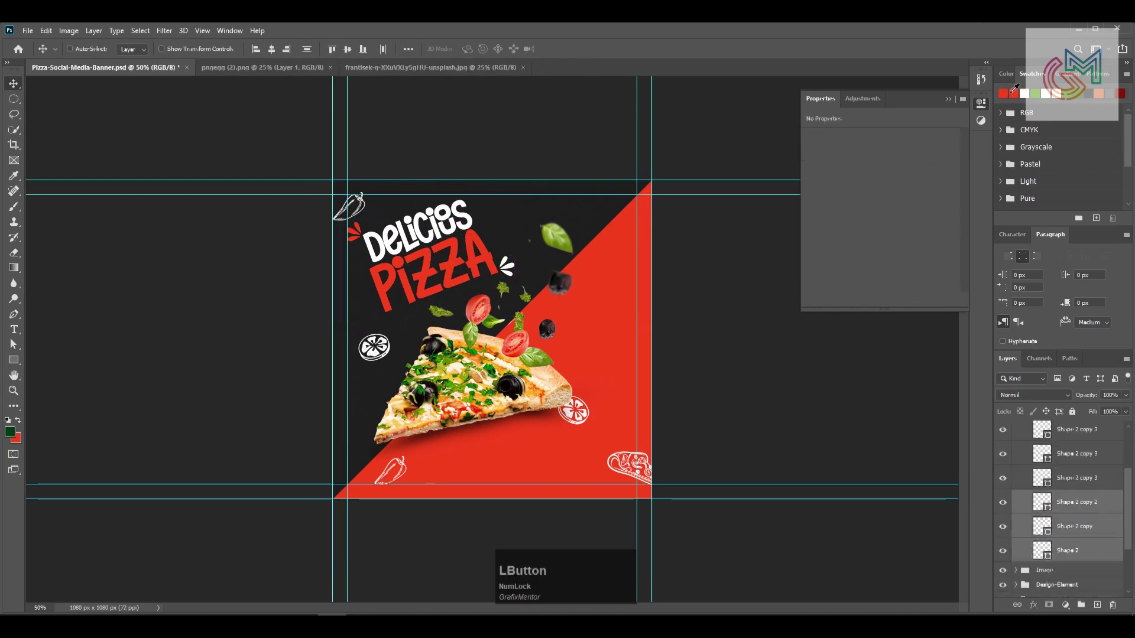
Rename the headline group to 'text'.
scroll("up", 3)
left_click(1029, 494)
type("text")
key("KP_Enter")
Scale down the chili sketch and nudge the headline into place.
left_click(365, 204)
left_click(365, 204)
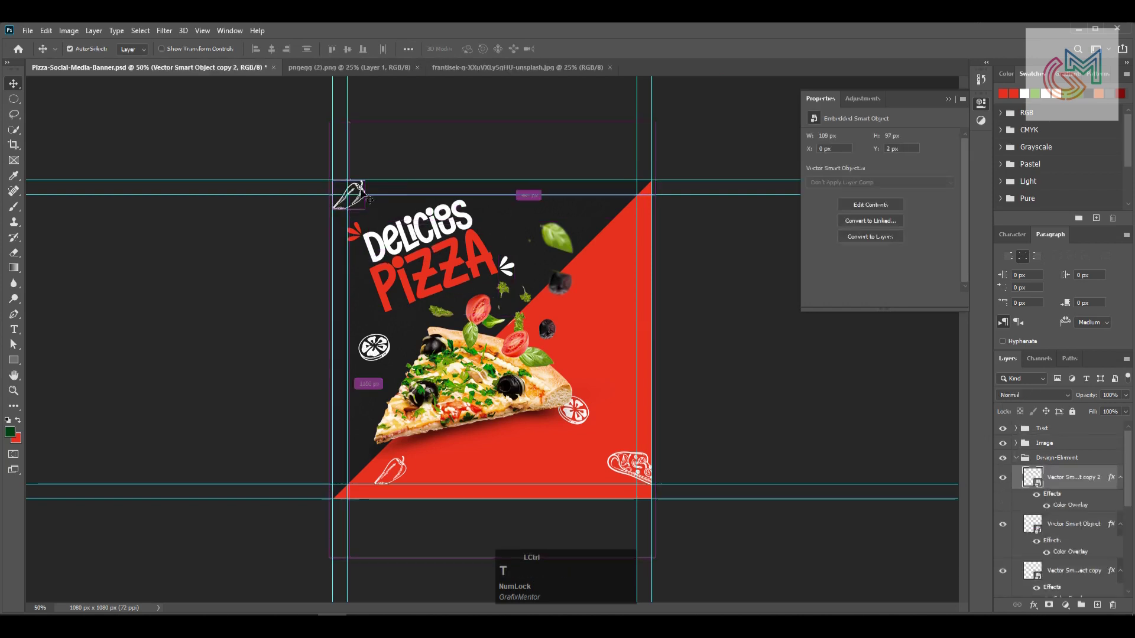
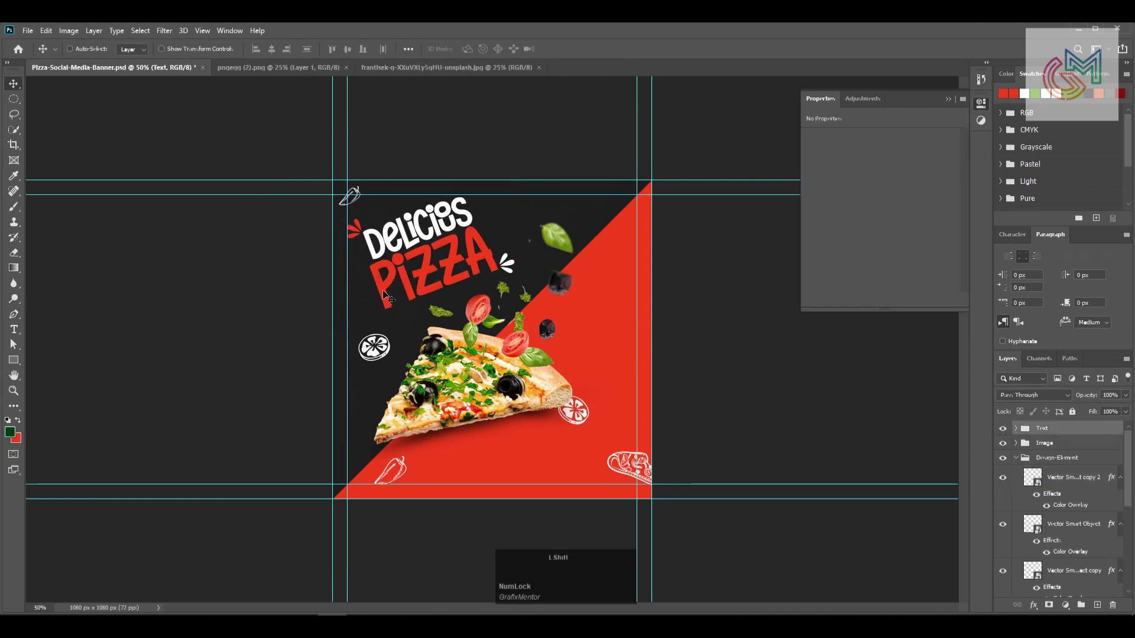
key("Up")
key("Left")
key("Down")
key("shift+Left")
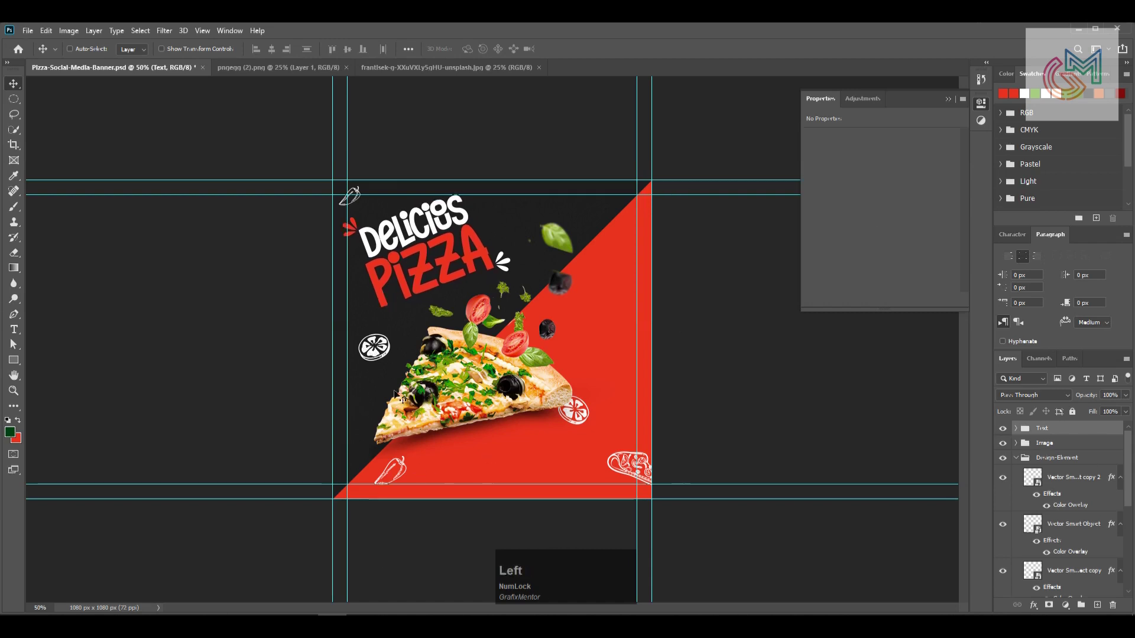
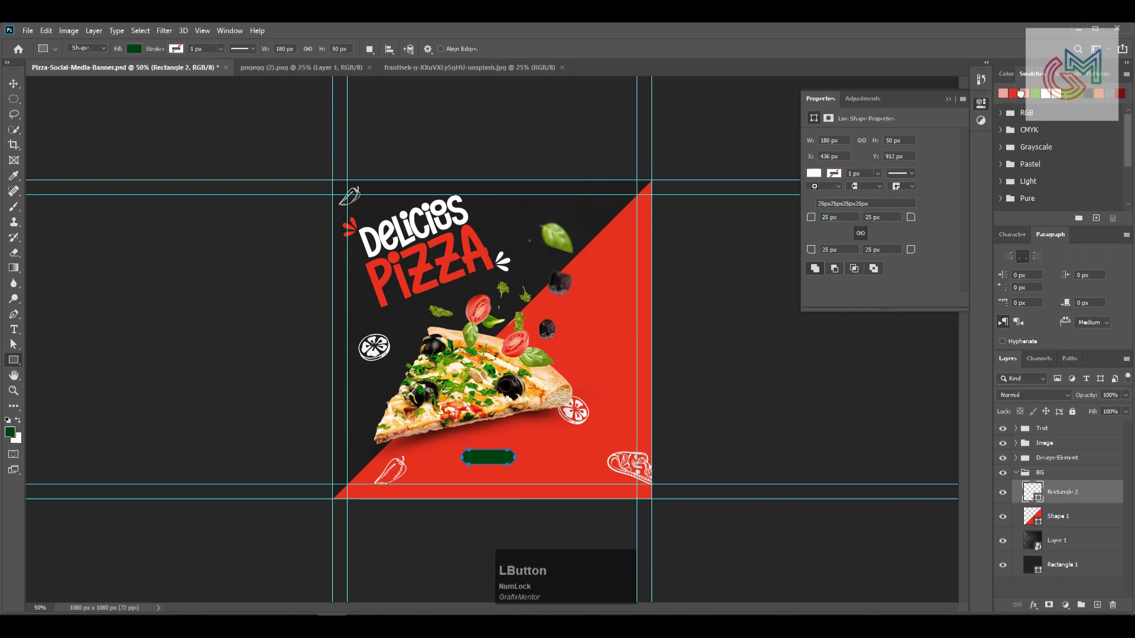
Make a white rounded button with ORDER NOW in Montserrat 18px ExtraBold caps, centred on it.
key("KP_Enter")
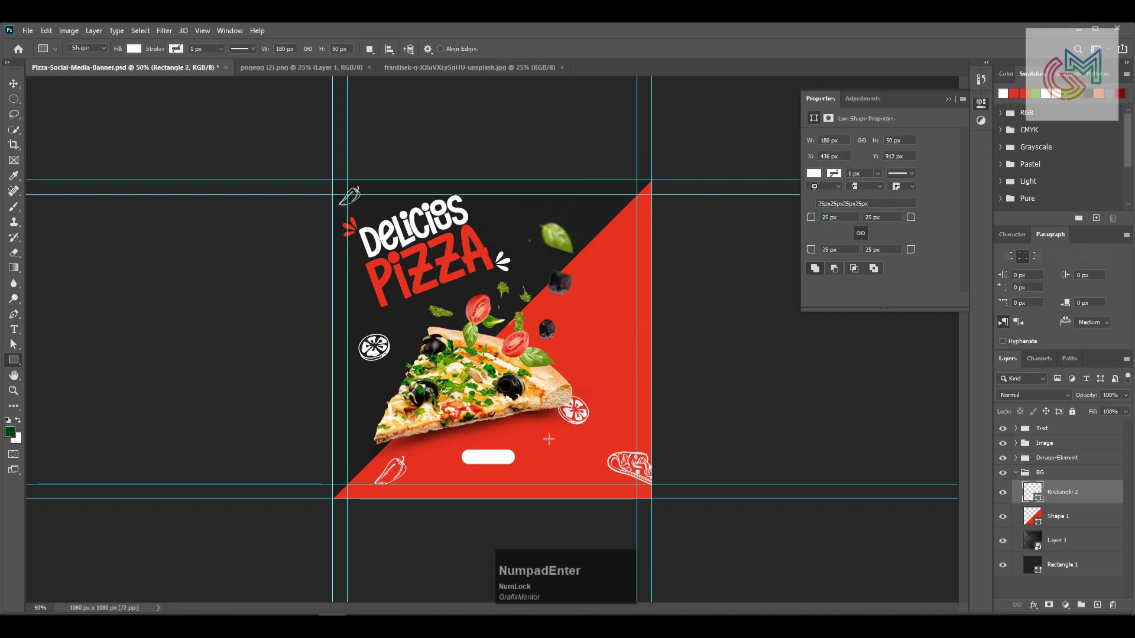
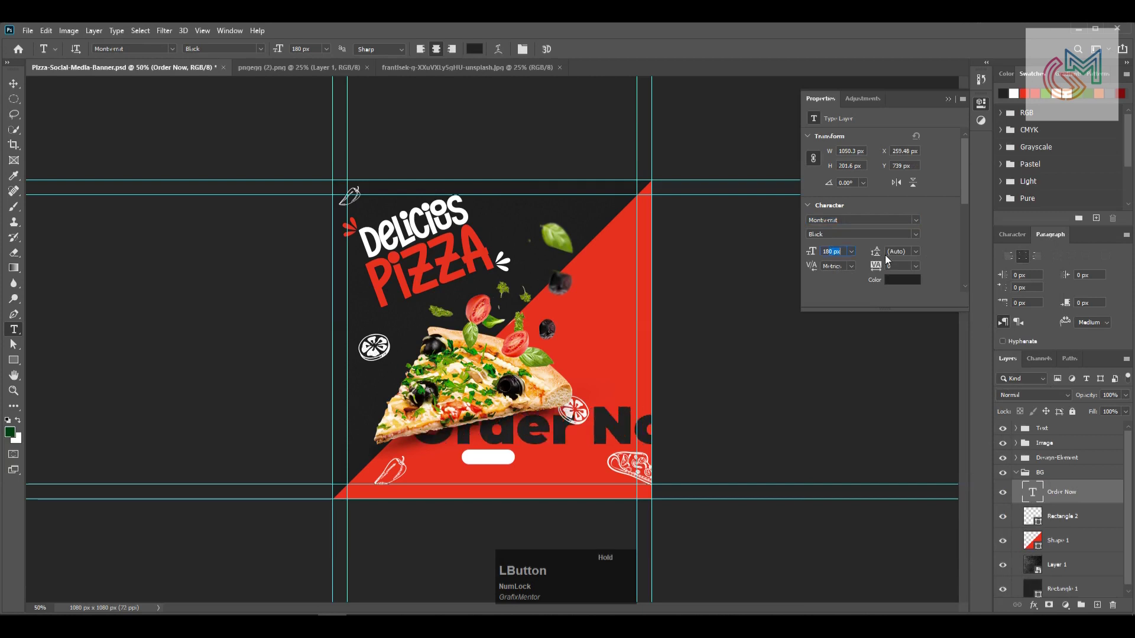
key("BackSpace")
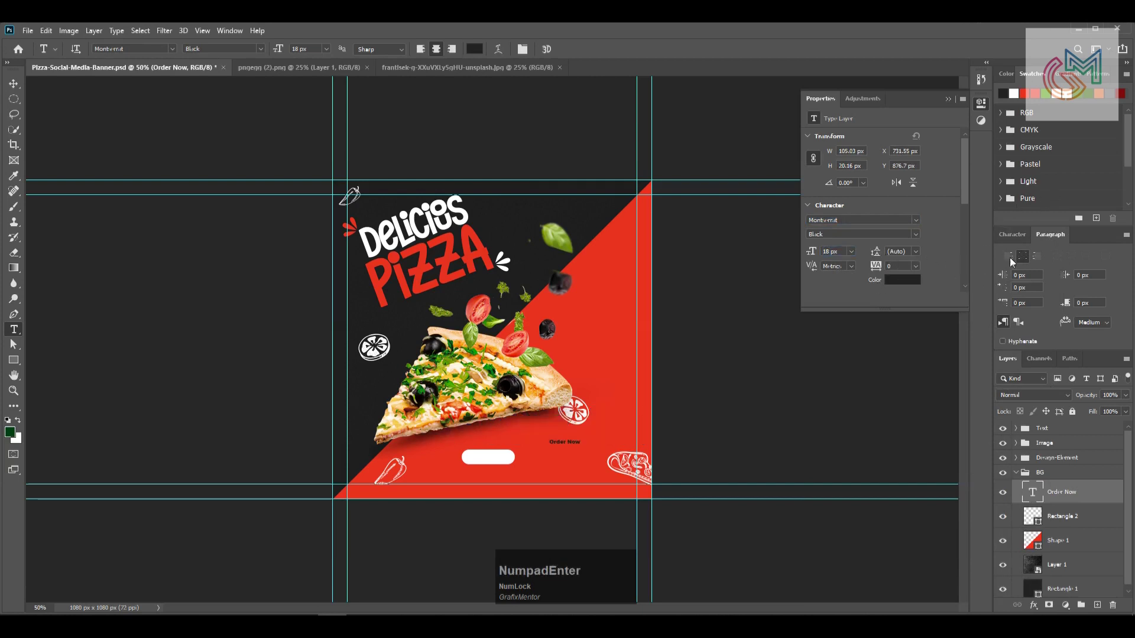
left_click(1015, 244)
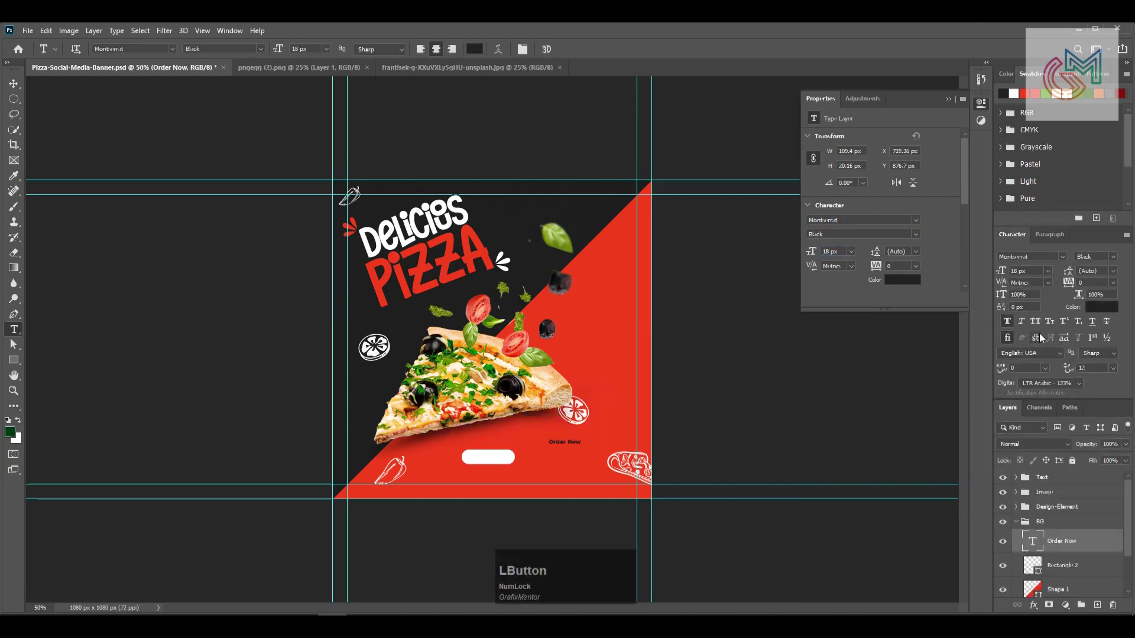
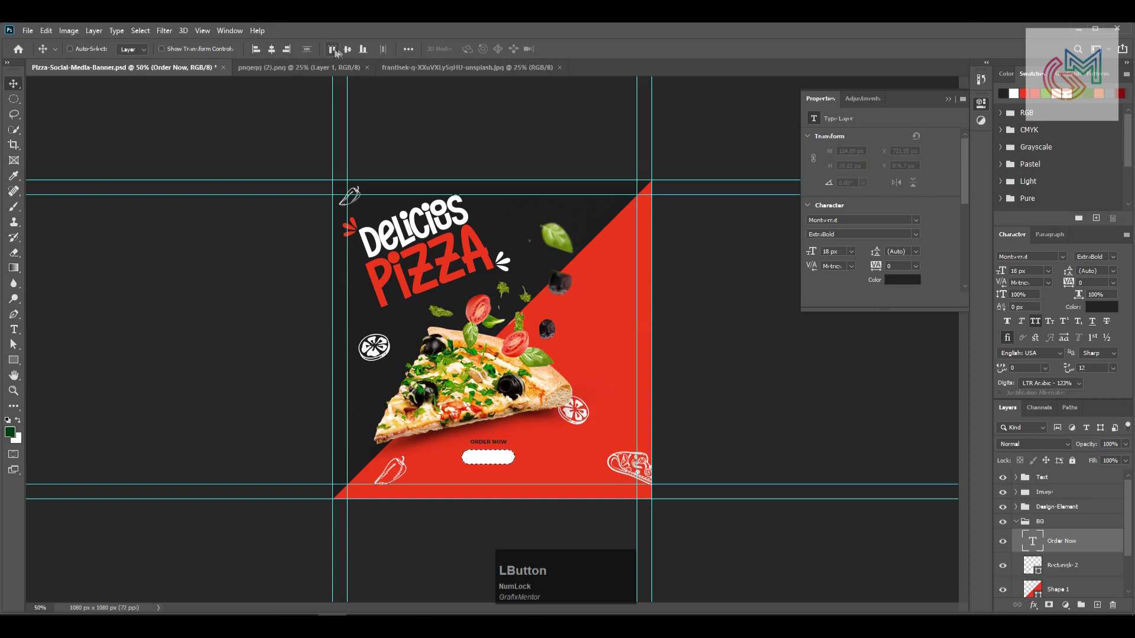
key("ctrl+d")
left_click(1088, 576)
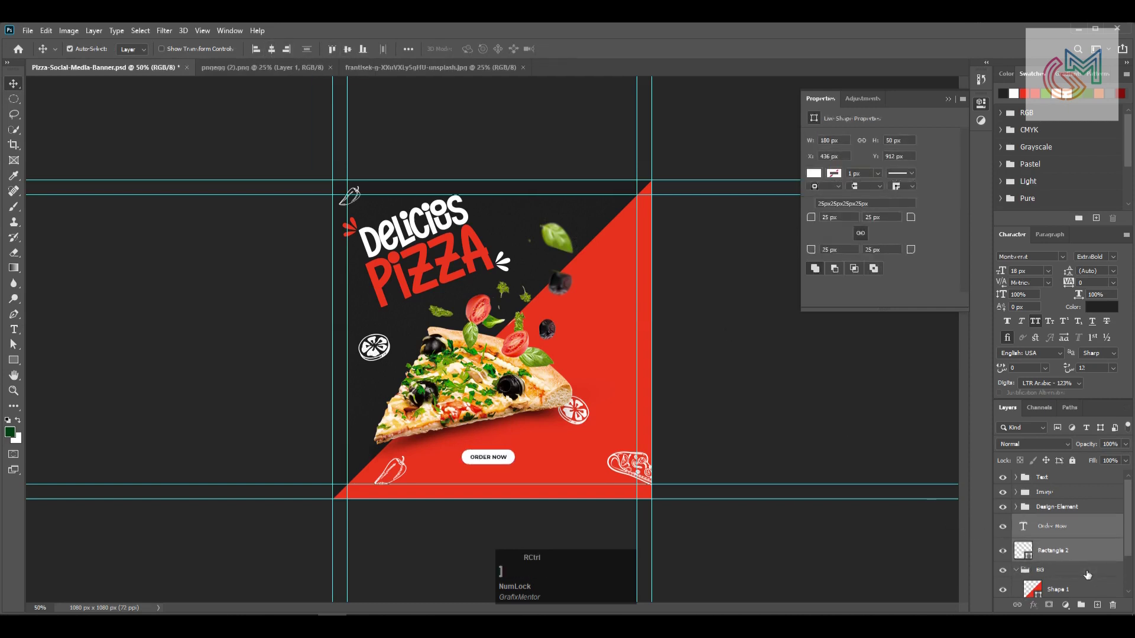
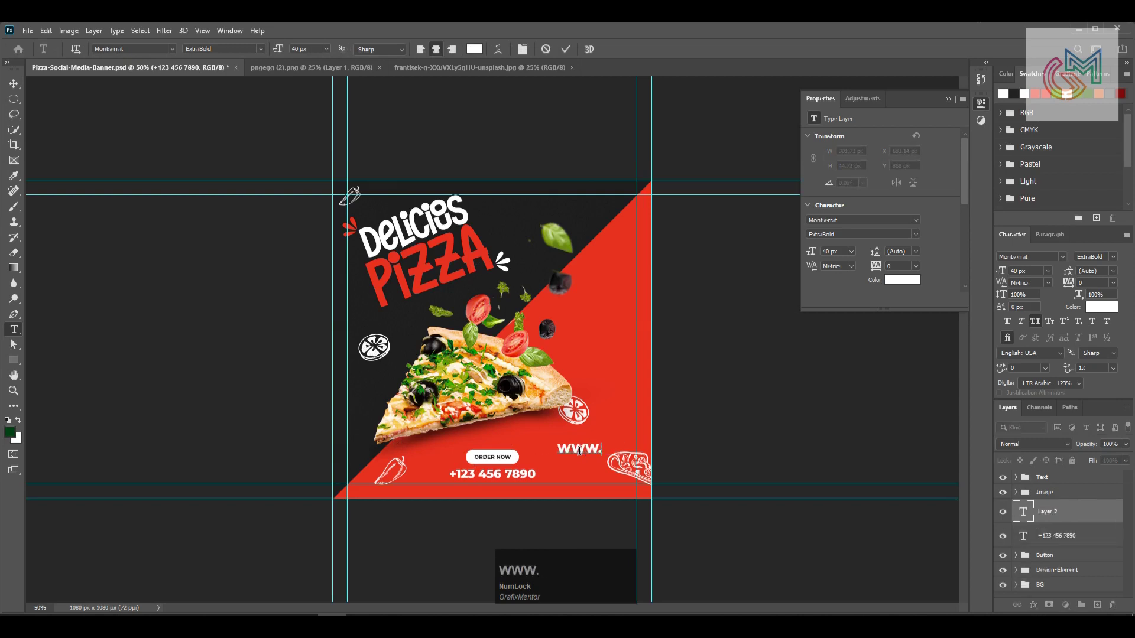
type("r")
type("we")
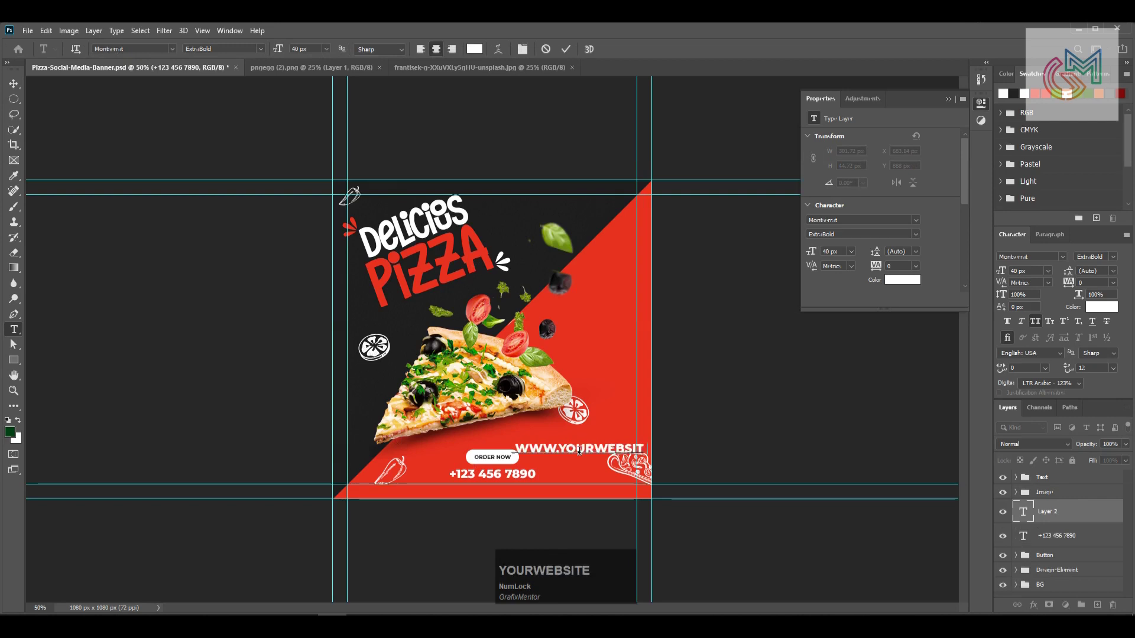
type("BSITE.COM")
key("Return")
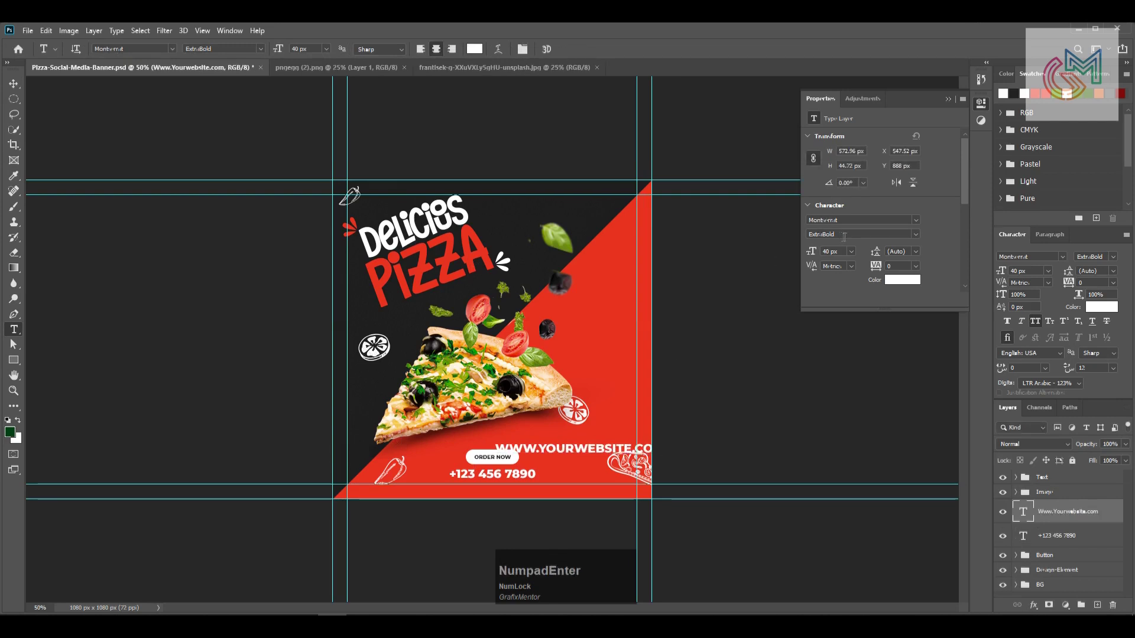
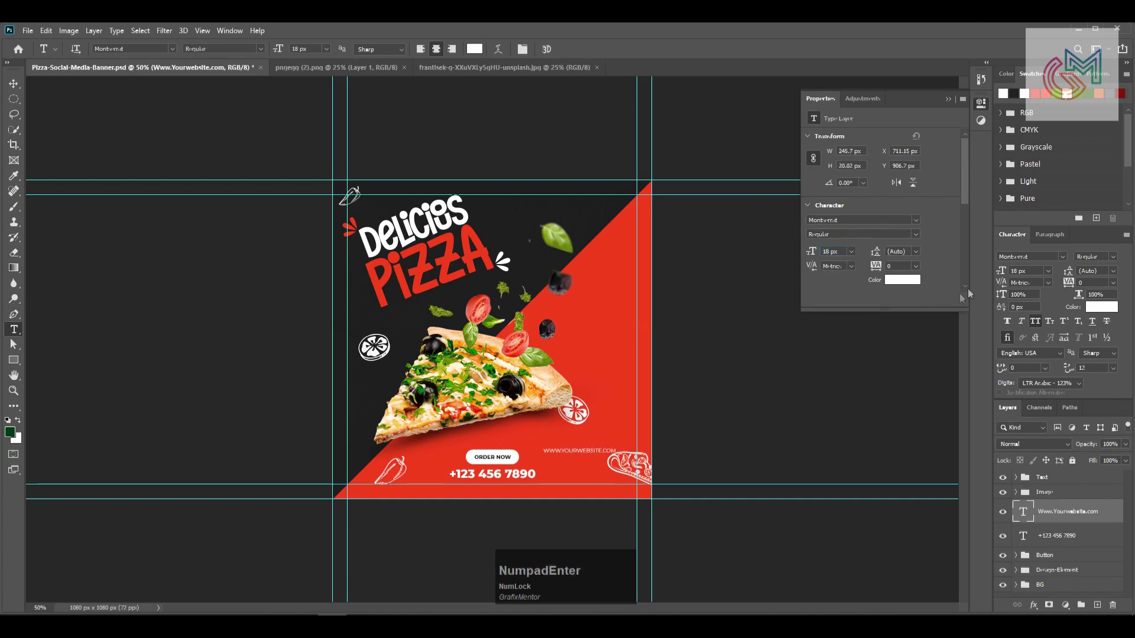
Set the website text to Montserrat Regular with tracking 150.
left_click(806, 291)
key("KP_5")
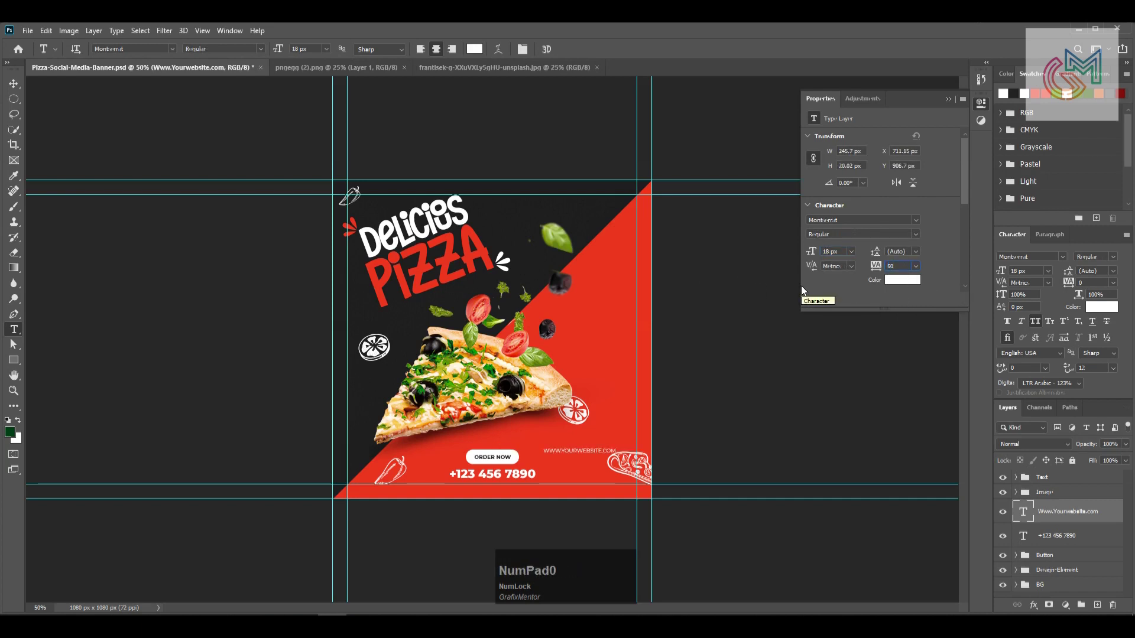
key("KP_0")
key("KP_1")
key("KP_Enter")
key("ctrl+a")
type("av")
left_click(368, 55)
Centre the website line horizontally and place it just under the phone number.
key("ctrl+d")
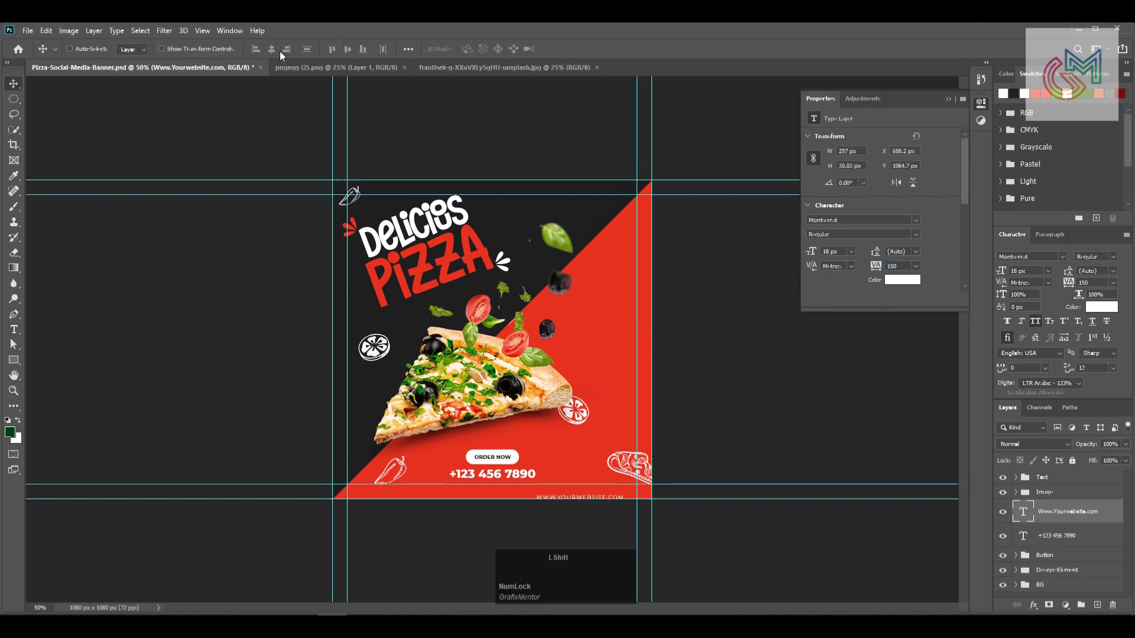
key("ctrl+a")
left_click(283, 55)
key("ctrl+d")
key("shift+Up")
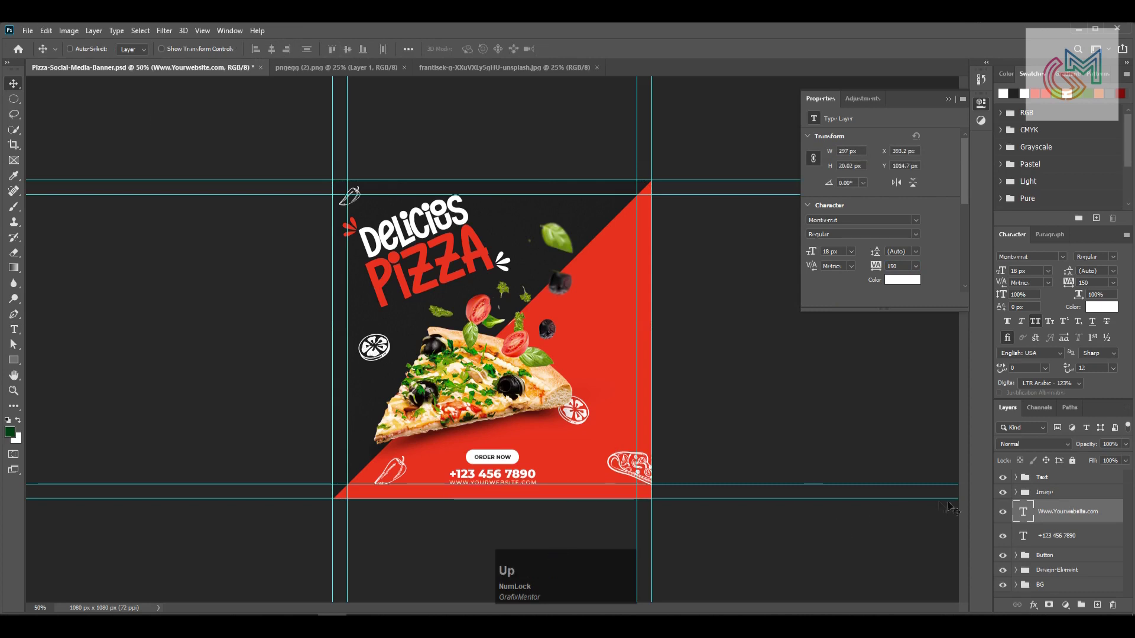
key("[")
left_click(1067, 517)
key("Up")
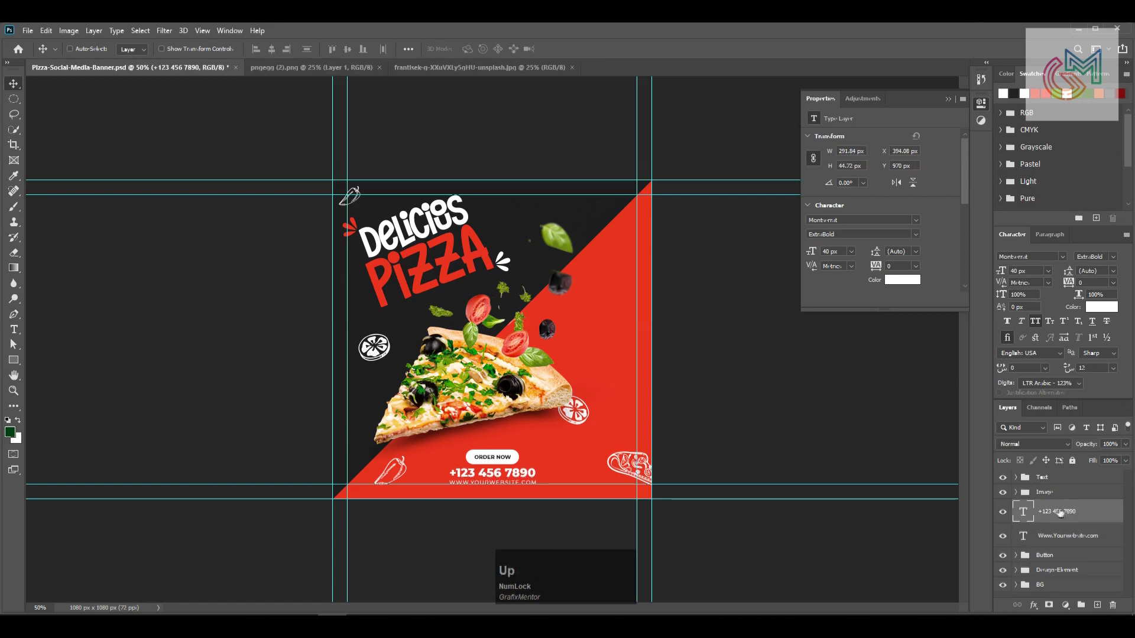
left_click(1059, 550)
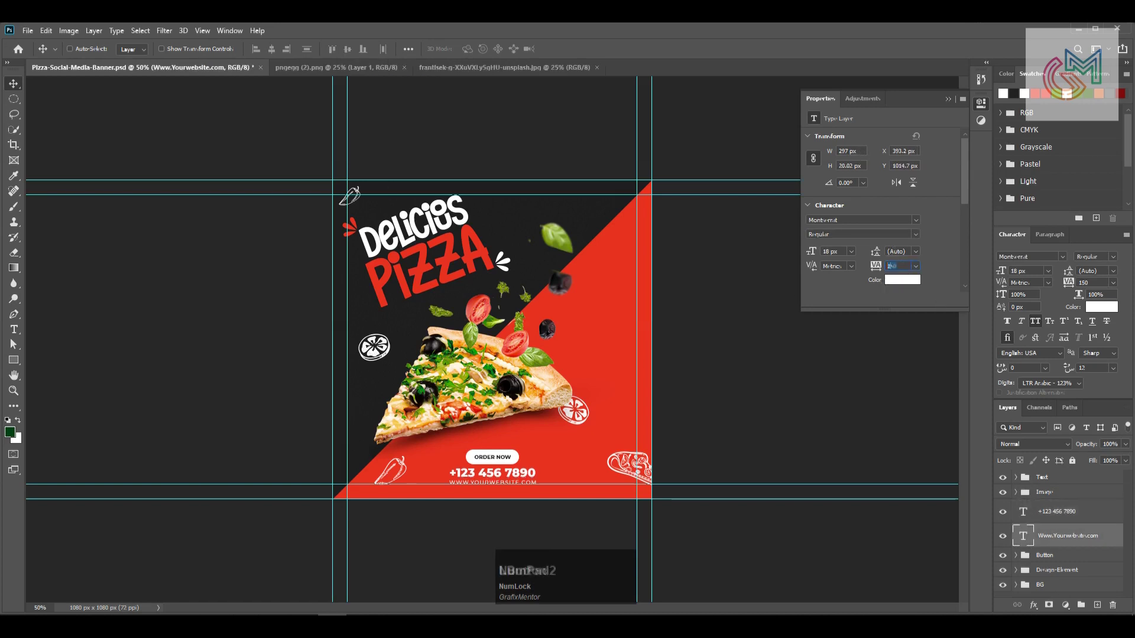
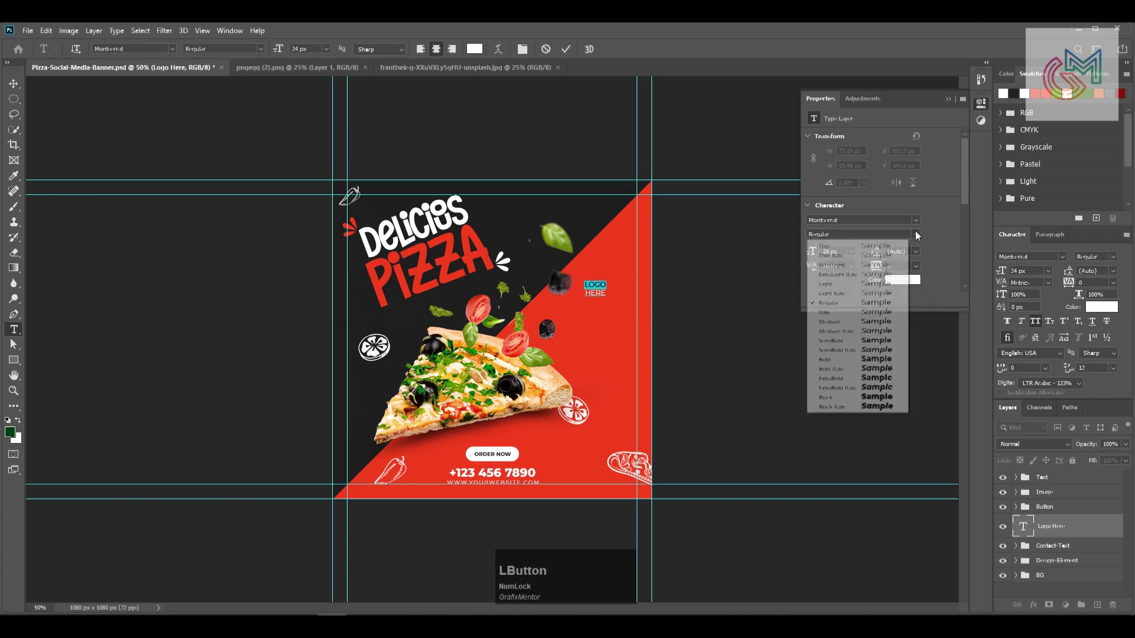
Add extra-bold white LOGO HERE text and move it to the top-right corner.
key("KP_Enter")
left_click(1054, 238)
key("v")
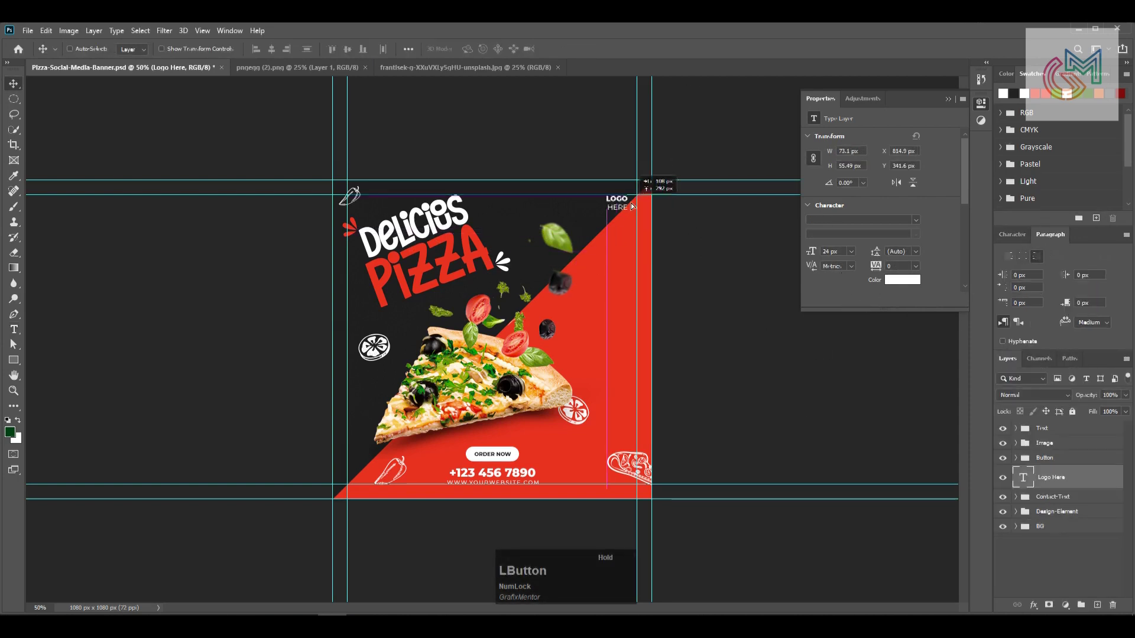
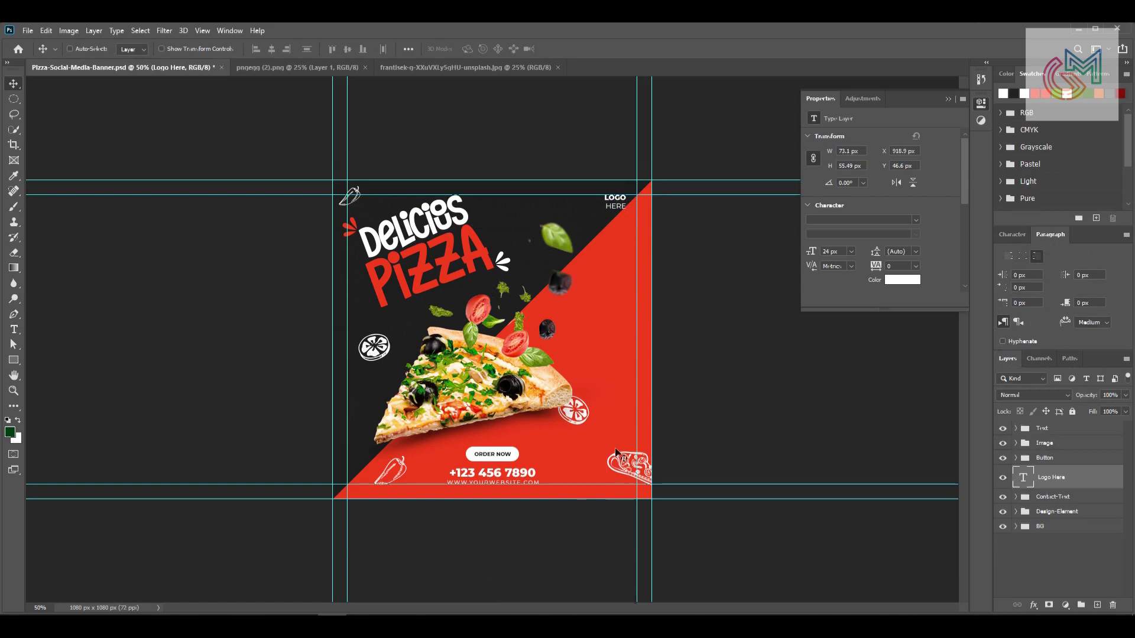
Duplicate a pizza doodle, shrink it above LOGO HERE and nudge the text below it.
left_click(622, 459)
type("jjjjjjjjj")
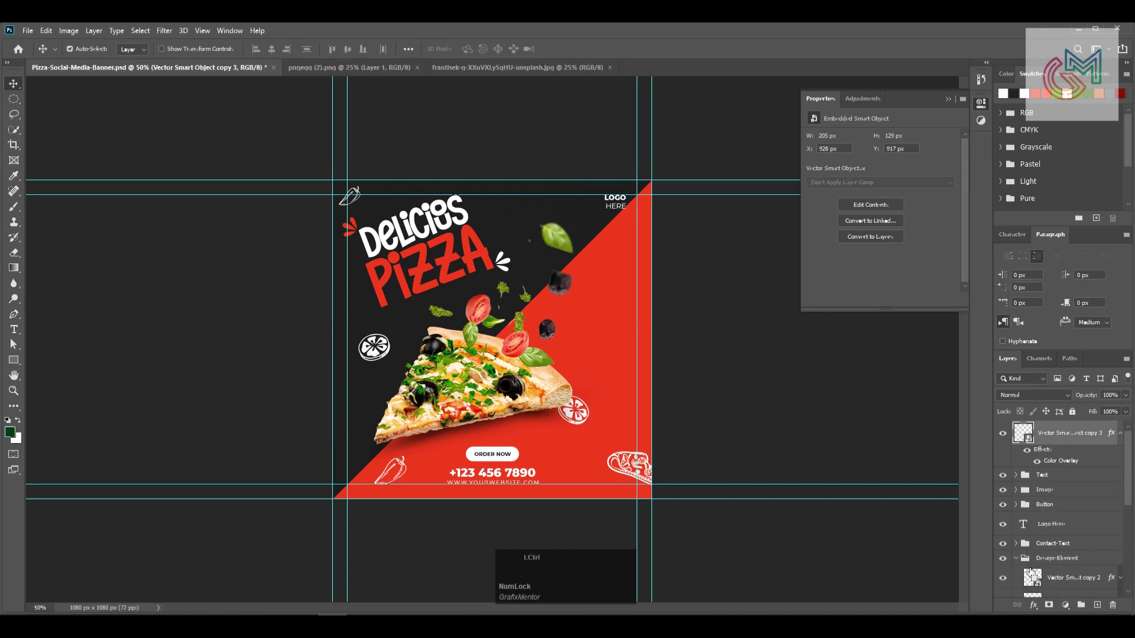
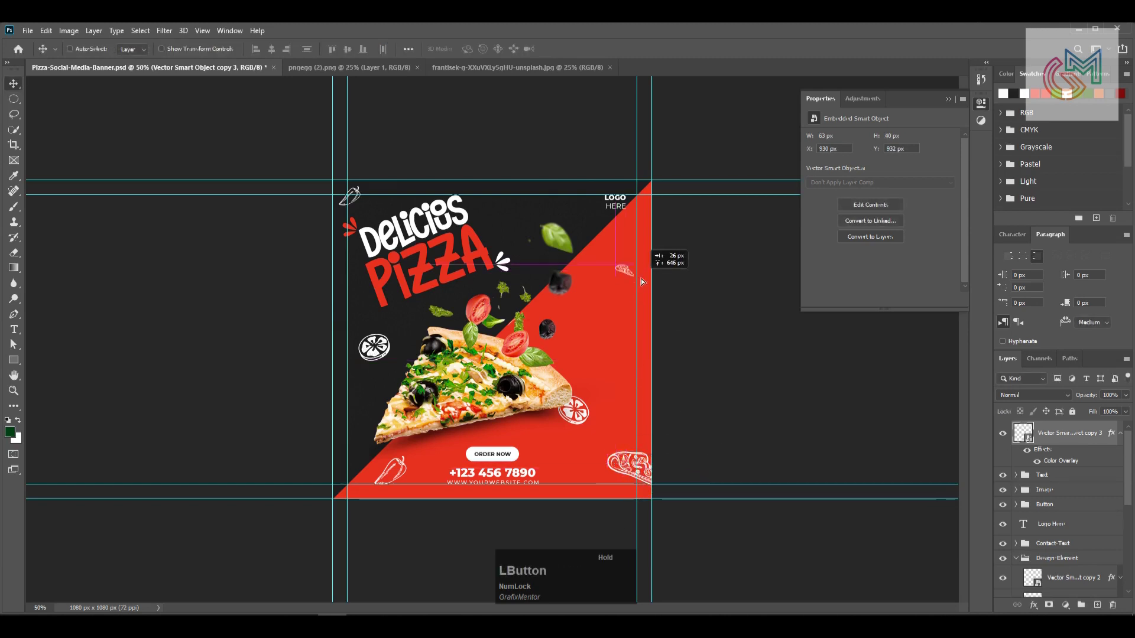
key("space")
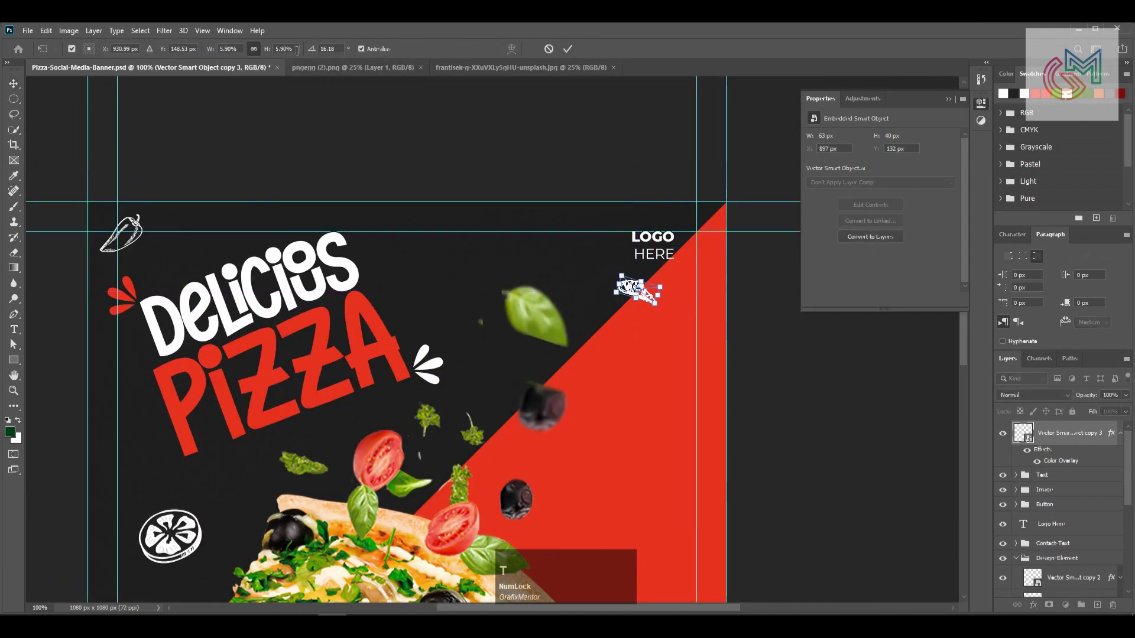
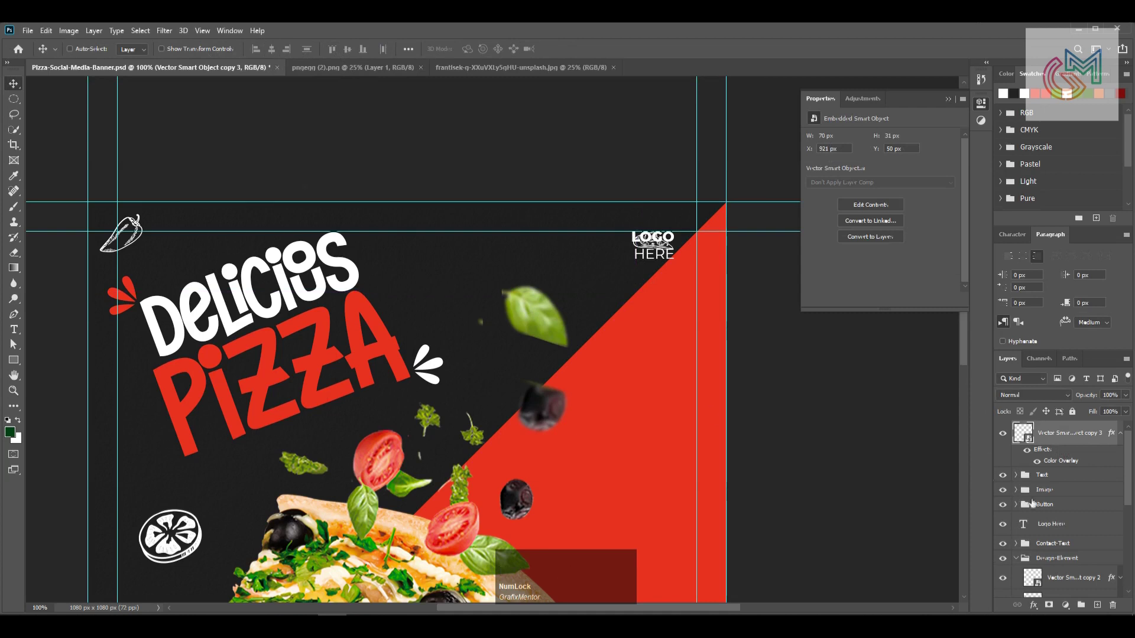
left_click(1033, 525)
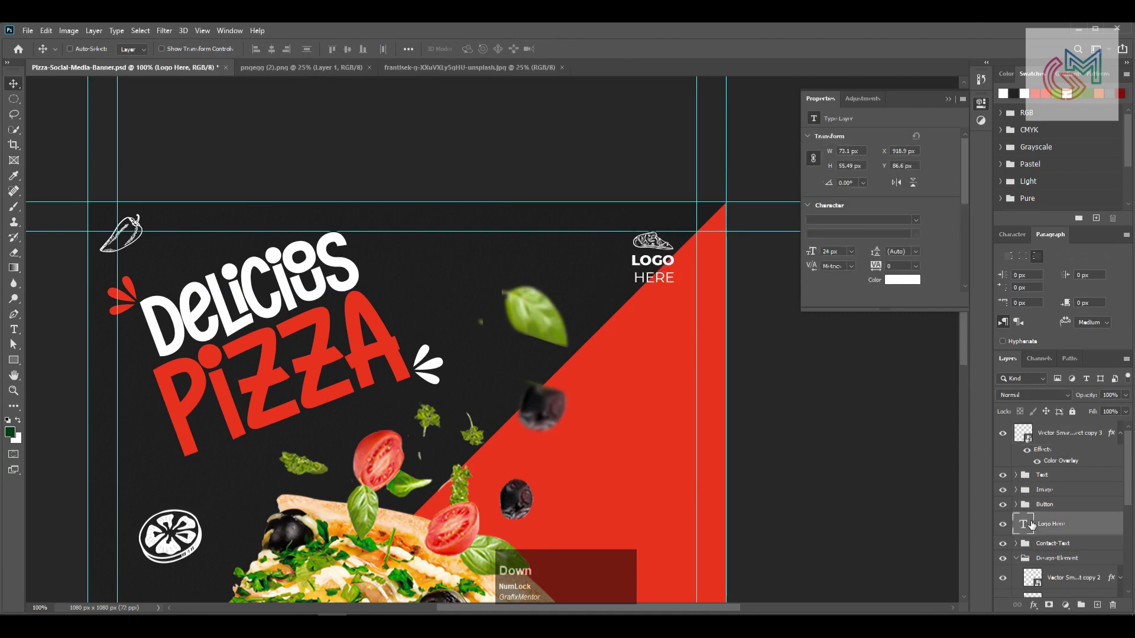
left_click(606, 381)
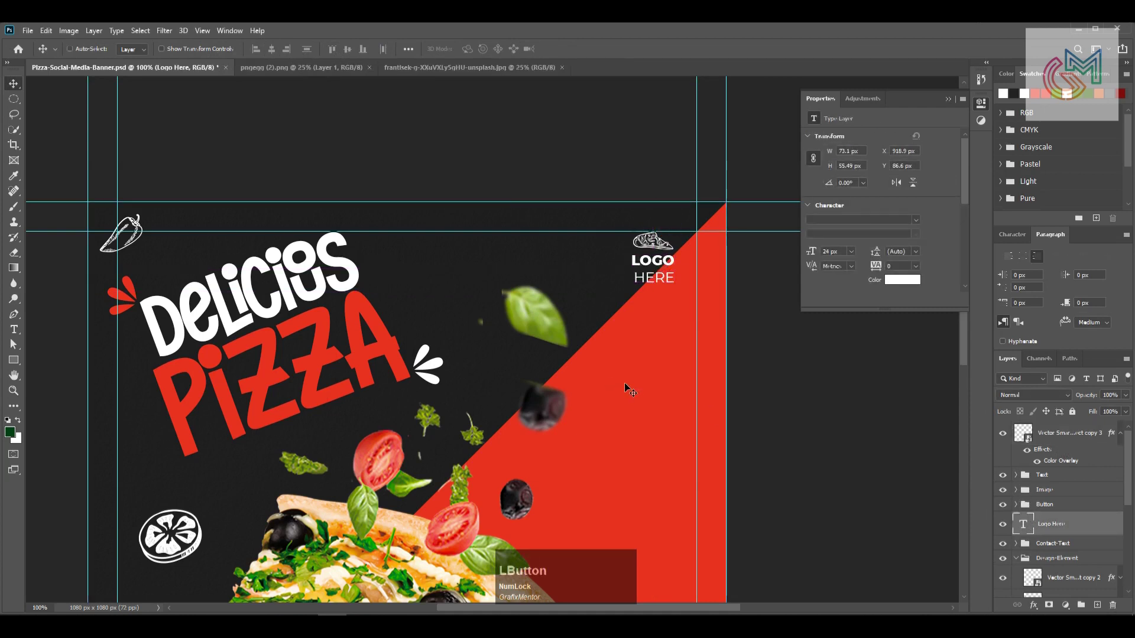
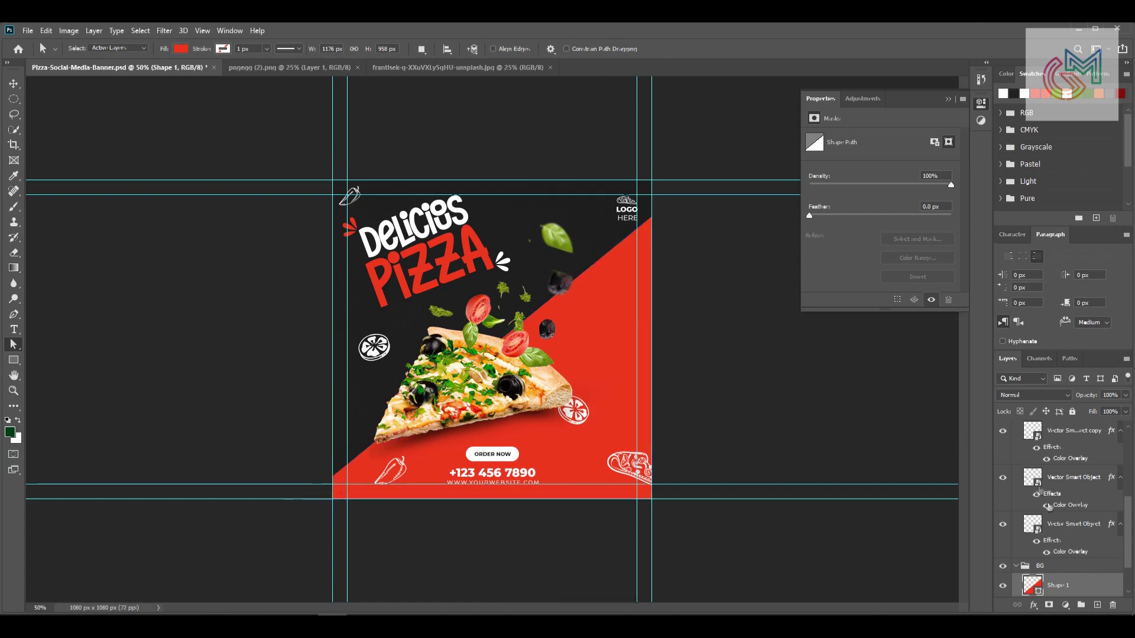
Collapse the layer groups into a tidy Logo, Text, Button, Contact-Text, Image, Design-Element, BG list.
scroll("up", 3)
left_click(1017, 492)
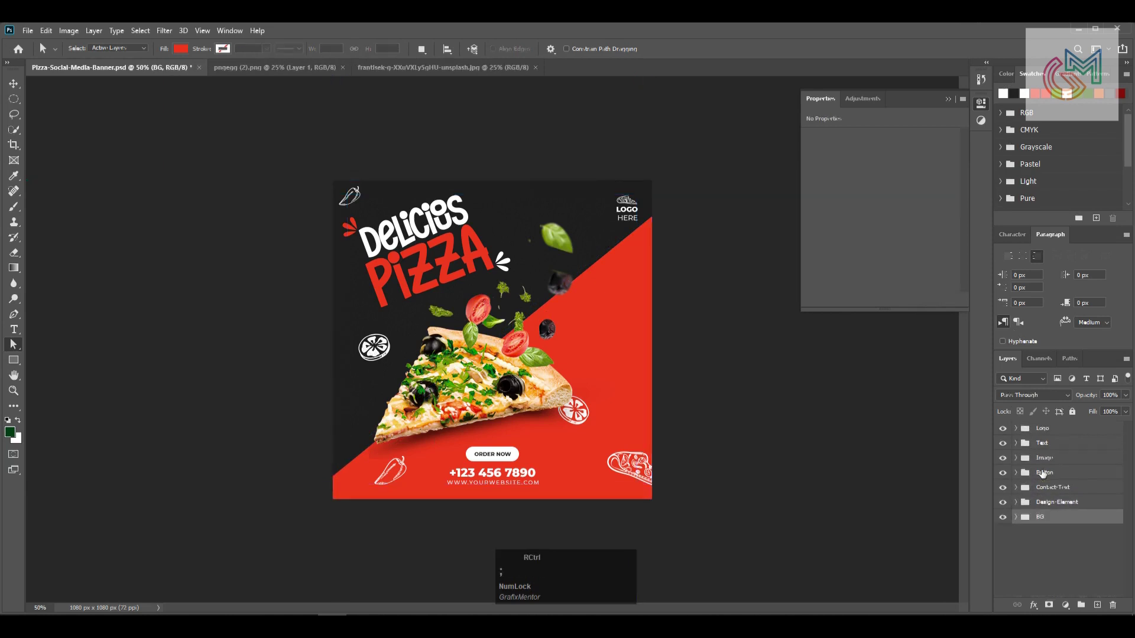
type(";-=")
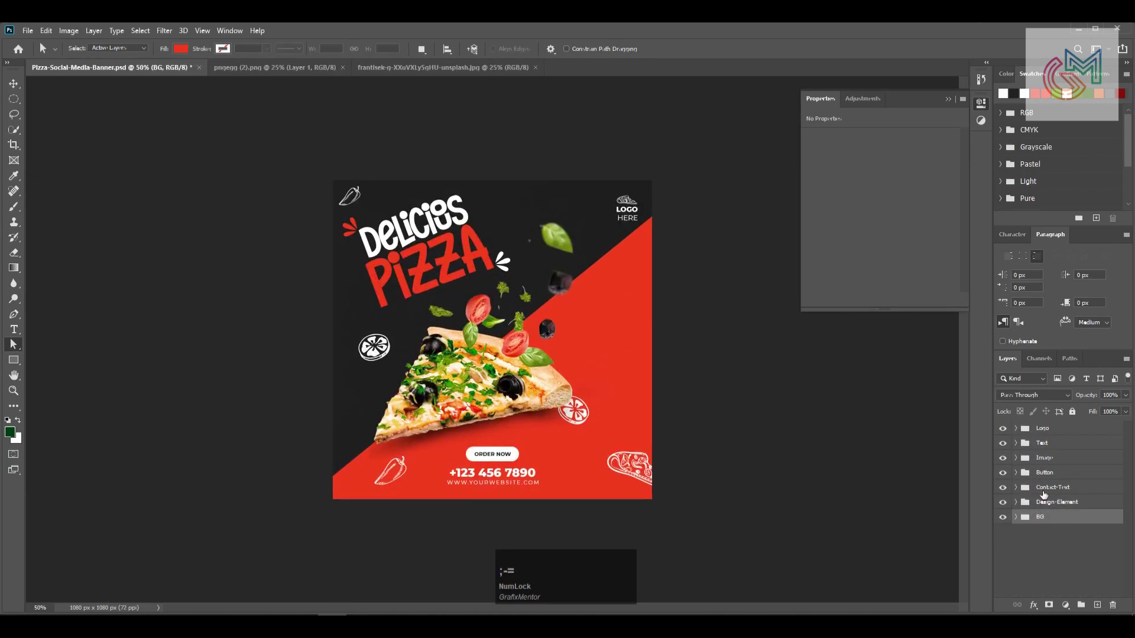
Move the Image group below Contact-Text, zoom in to review and save.
left_click(1048, 456)
type("[[v")
key("shift+Right")
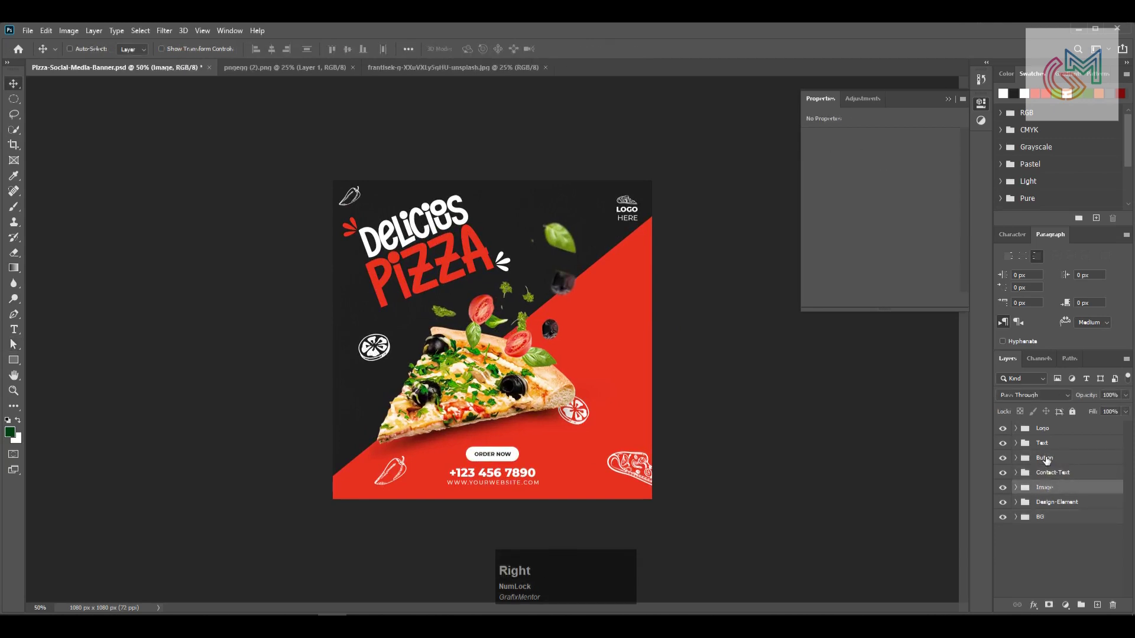
key("ctrl+Num_Lock")
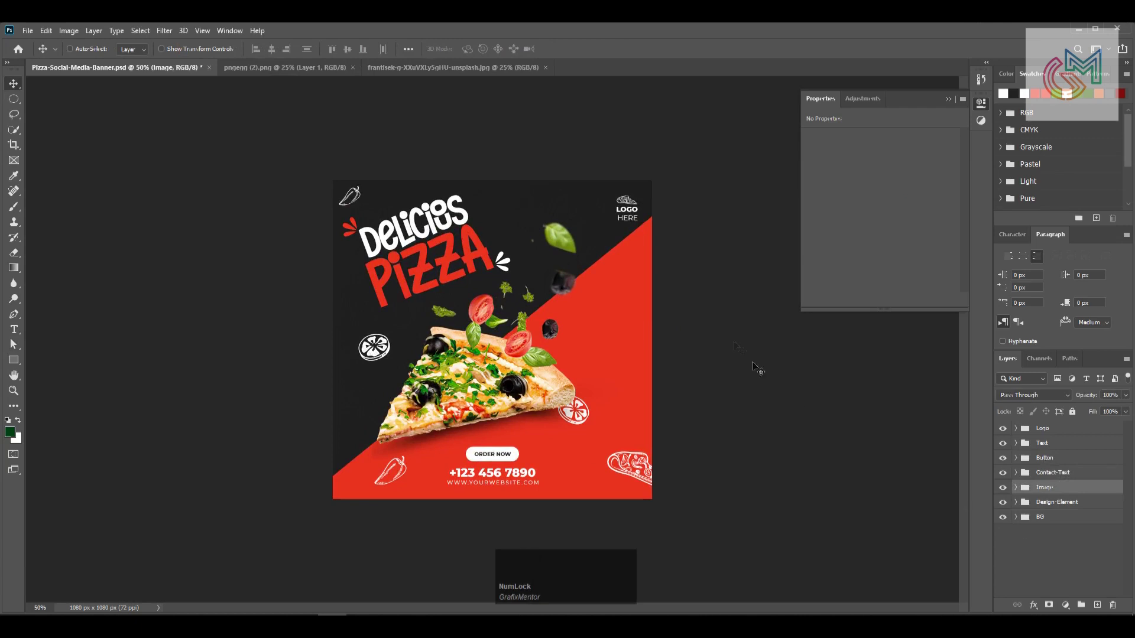
key("ctrl+=")
left_click(956, 101)
key("ctrl+s")
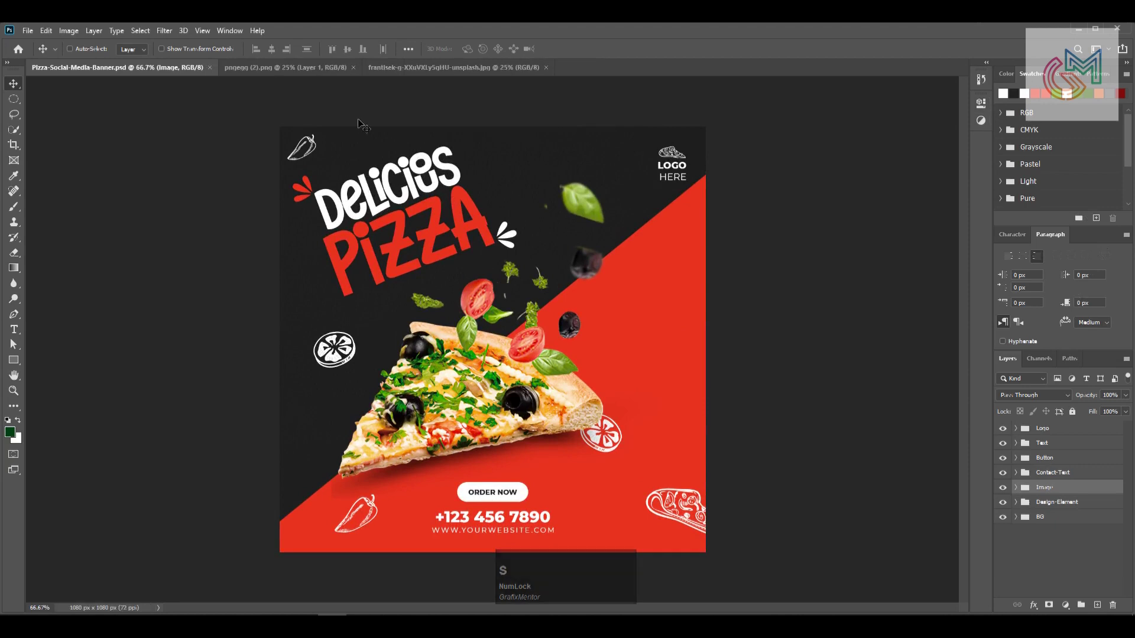